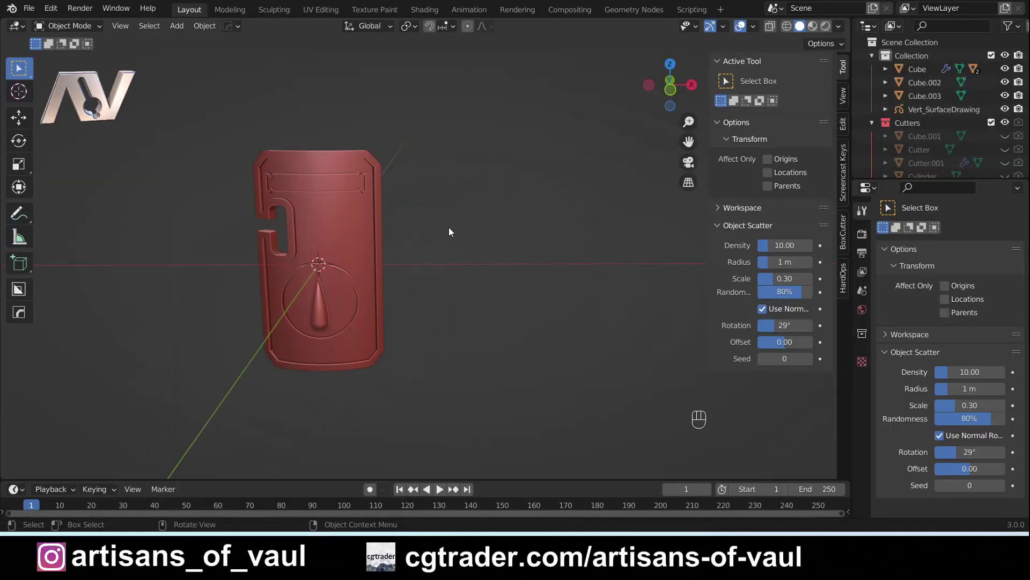
- Switch to a straight-on Front view of the shield, zoomed out to leave room beside it
drag(445, 238, 492, 240)
drag(502, 255, 456, 255)
drag(429, 154, 423, 140)
drag(467, 181, 442, 177)
middle_click(541, 138)
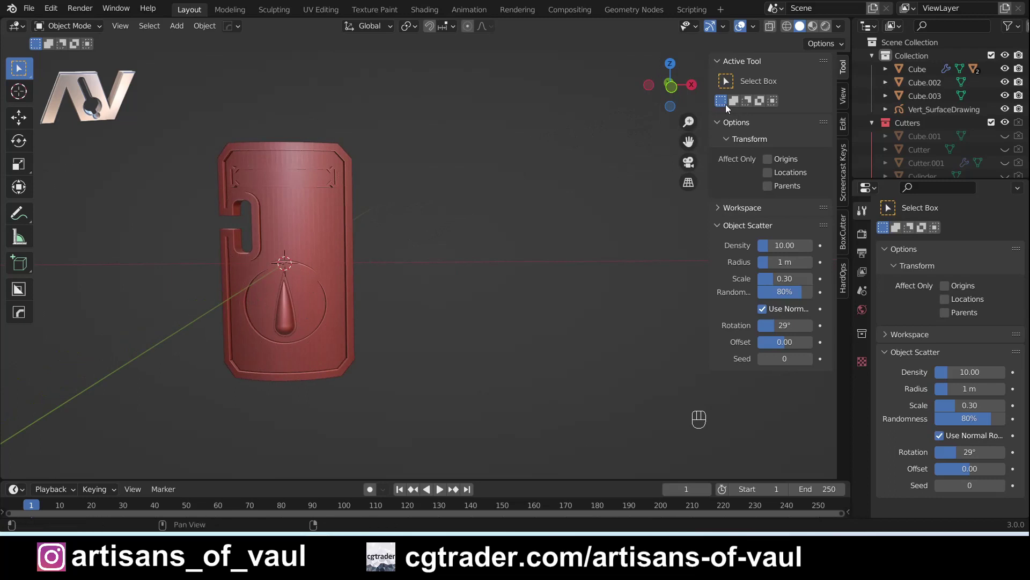
click(675, 91)
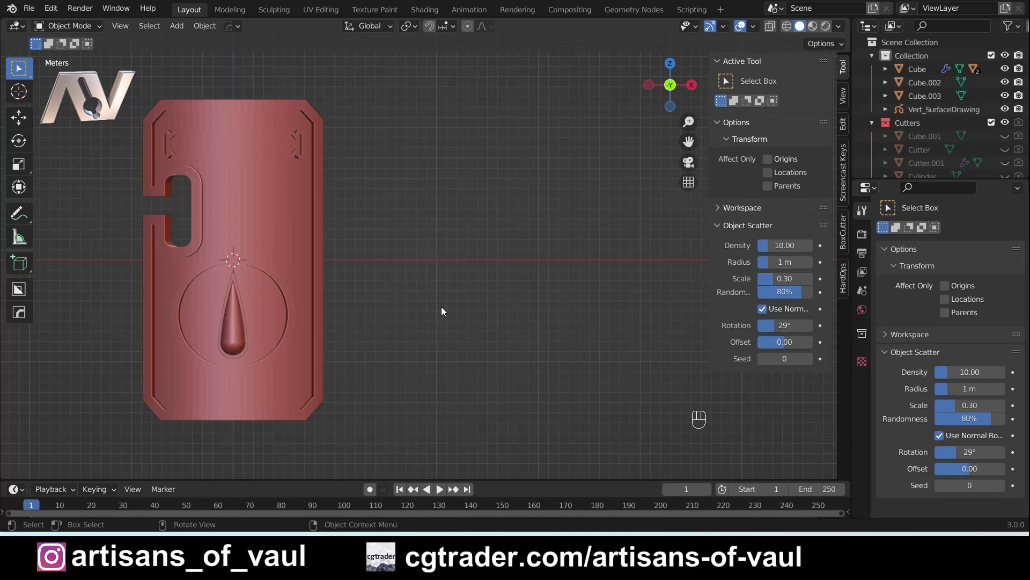
drag(445, 302, 438, 319)
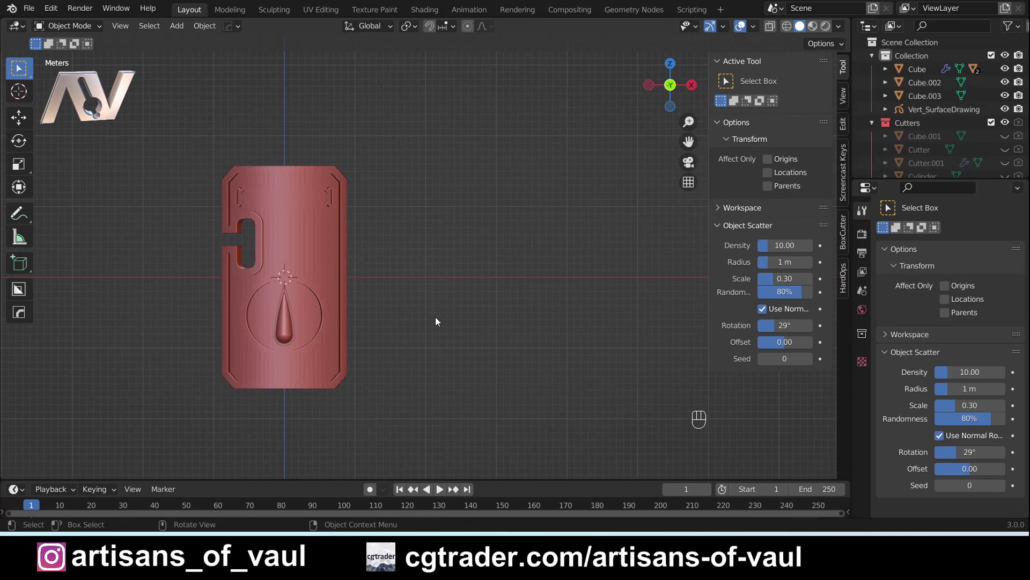
- Add a Bezier curve right of the shield, scale it 4.705, and enter Edit Mode from Top view
key(shift+a)
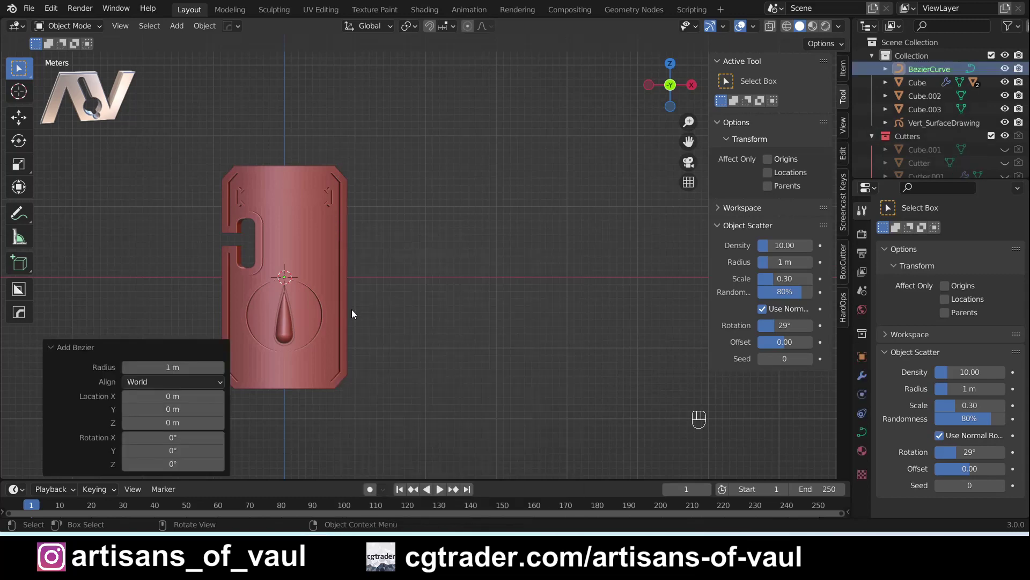
key(g)
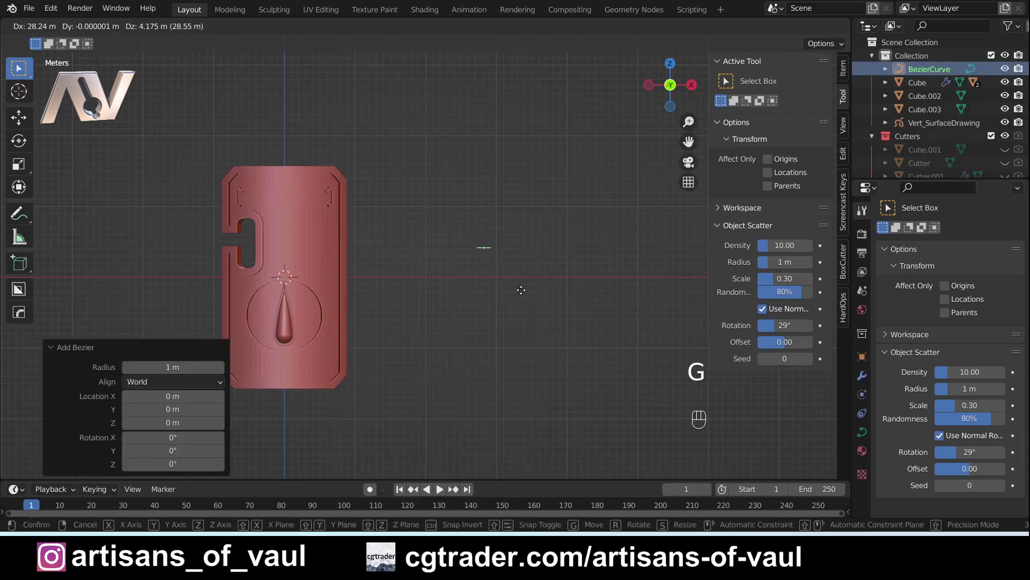
key(s)
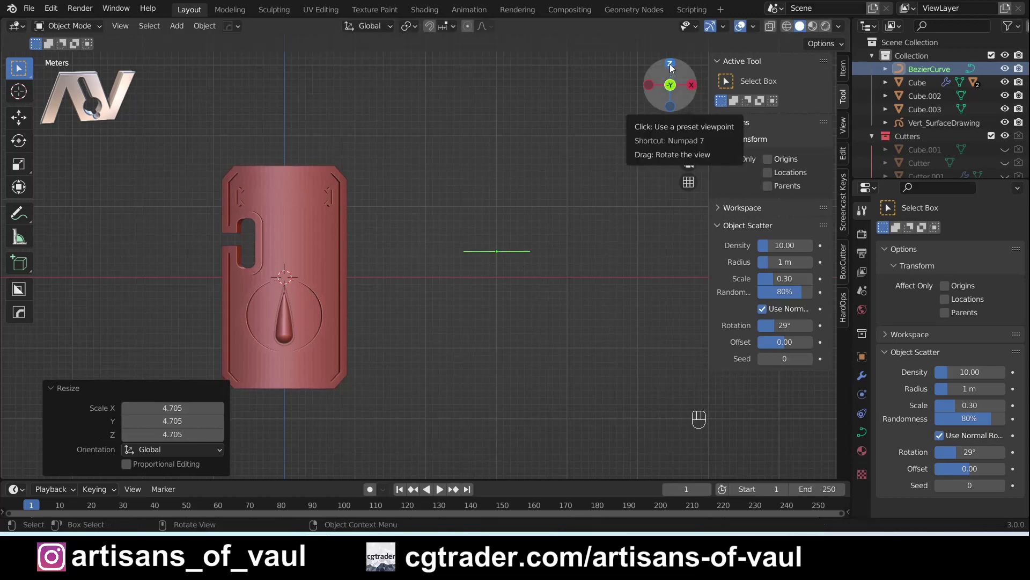
click(674, 69)
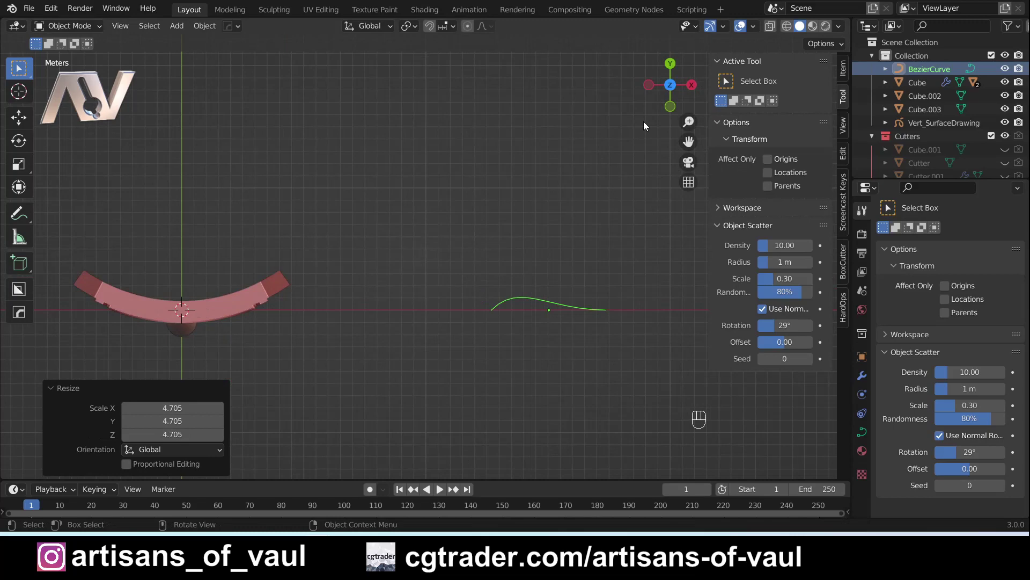
drag(608, 281, 512, 281)
key(Tab)
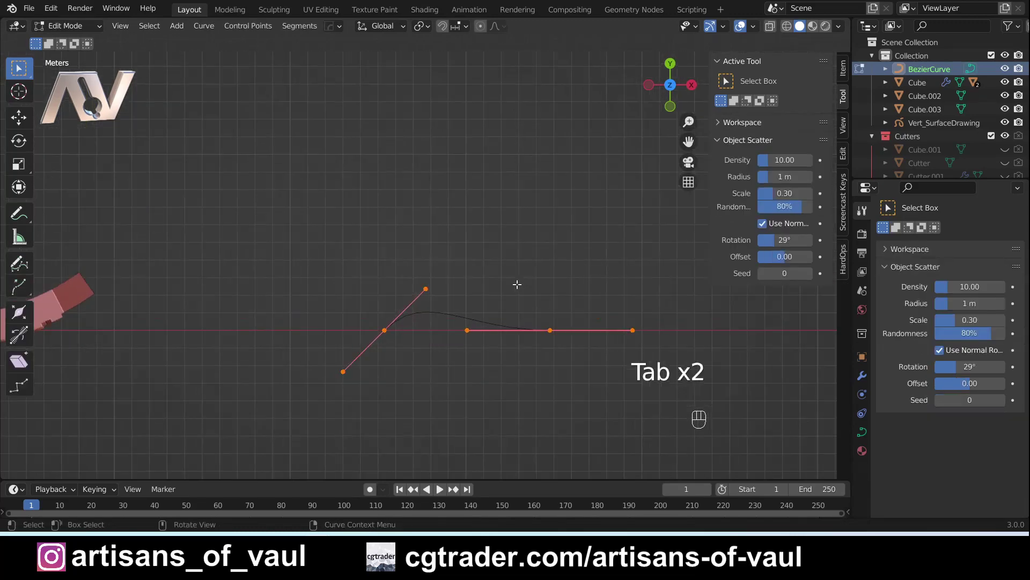
- Flatten the points on Y, extrude the end point and rotate/scale handles into an S-curl with a rounded loop
key(s)
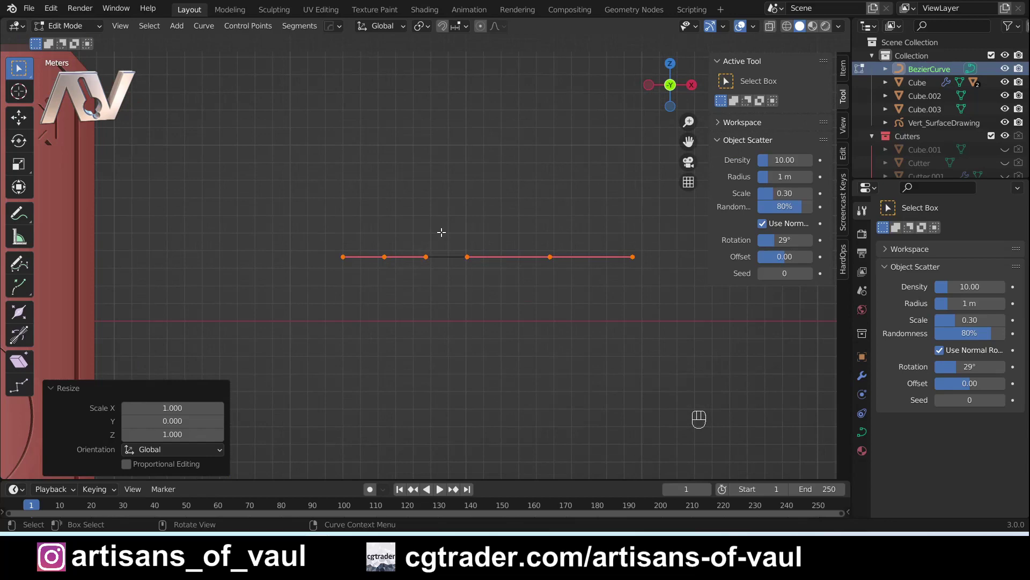
click(388, 255)
key(g)
key(e)
key(r)
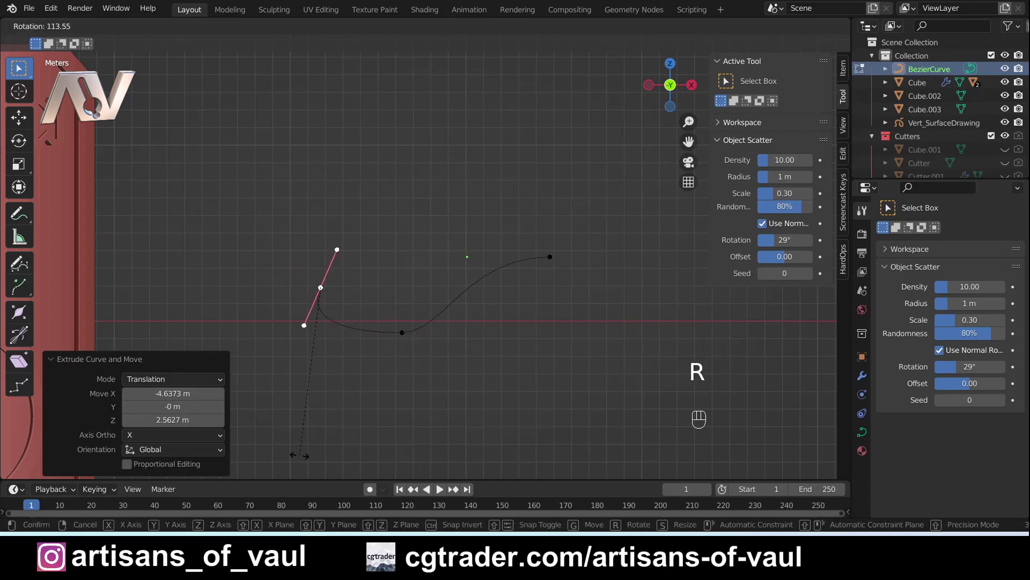
key(s)
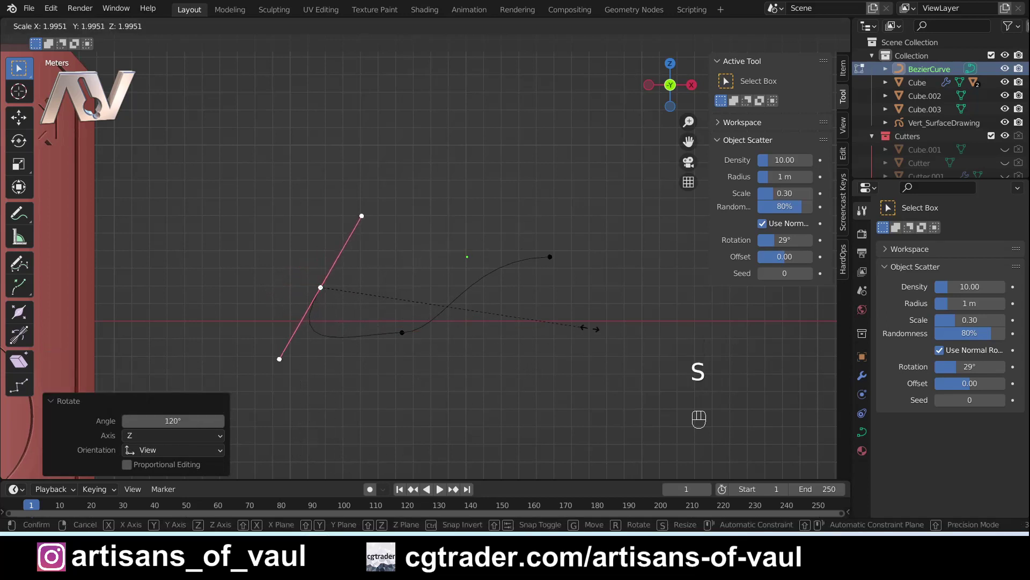
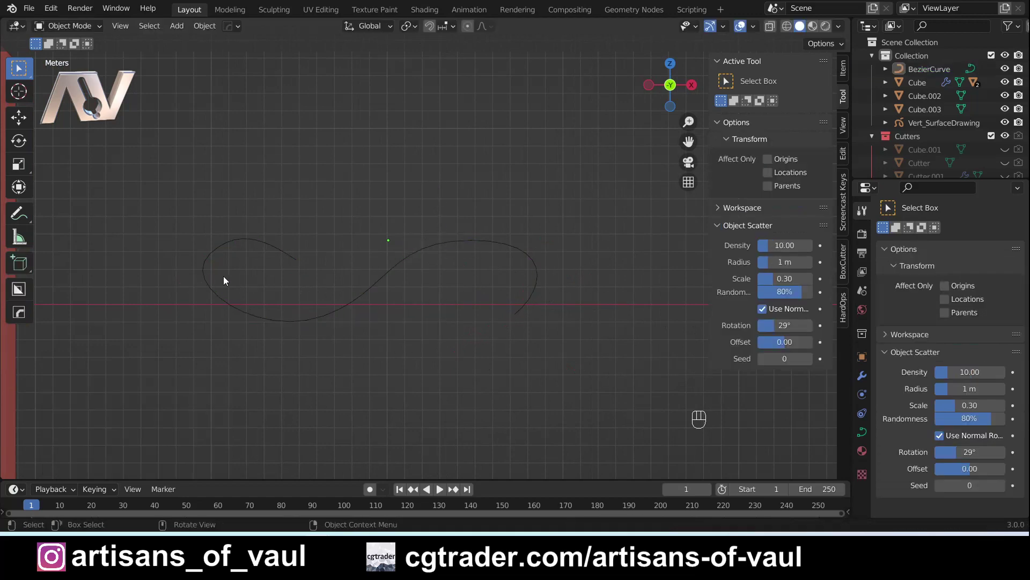
- Raise the curve's Resolution Preview U from 12 to 24 and re-enter point editing on the curl
drag(282, 310, 365, 309)
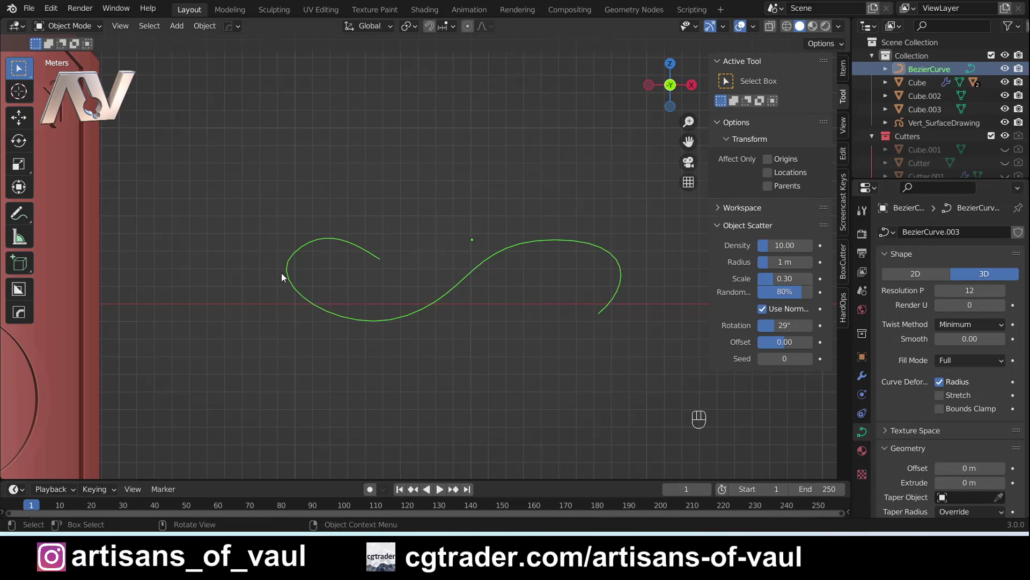
drag(263, 268, 397, 282)
drag(523, 333, 488, 299)
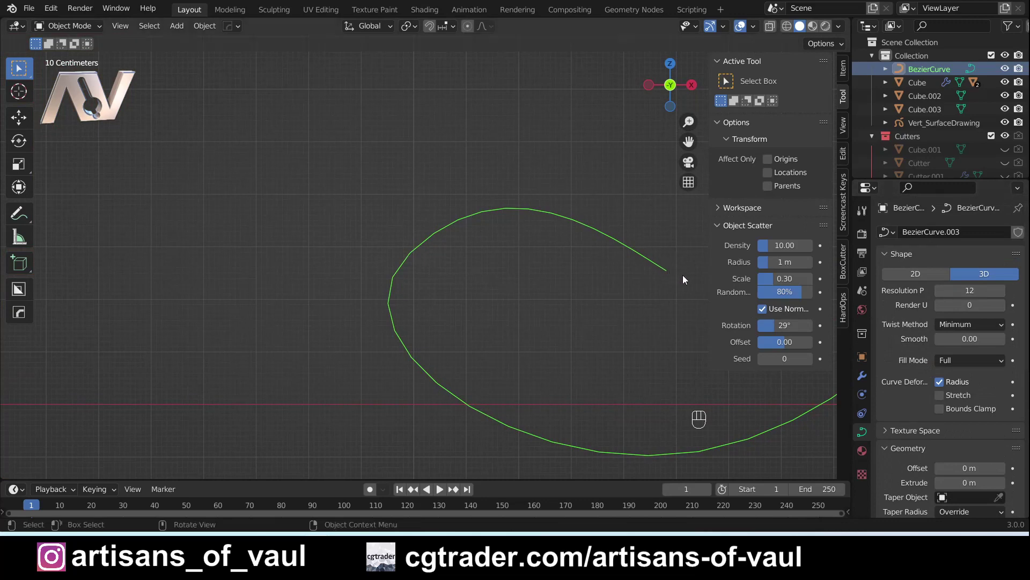
key(Tab)
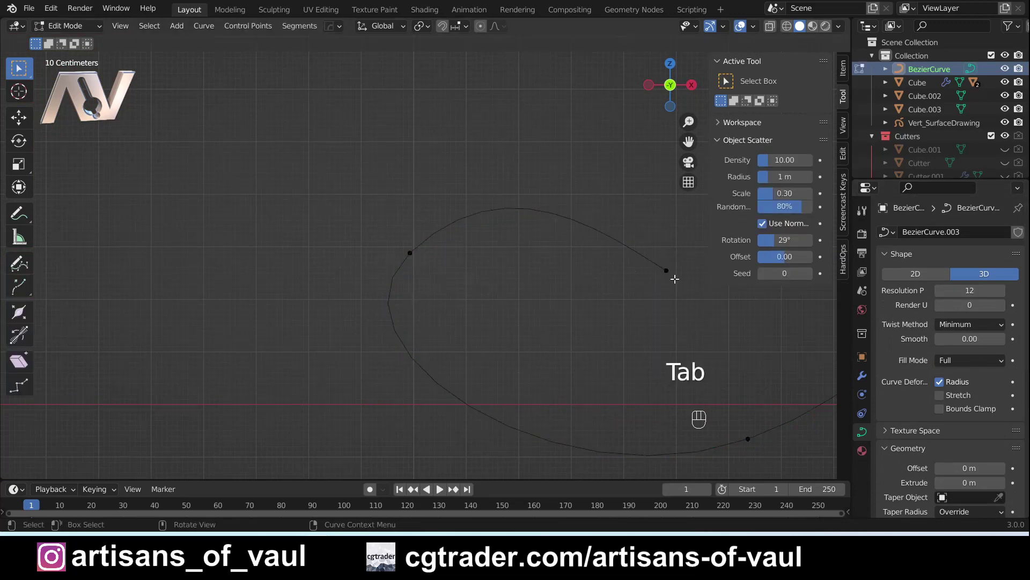
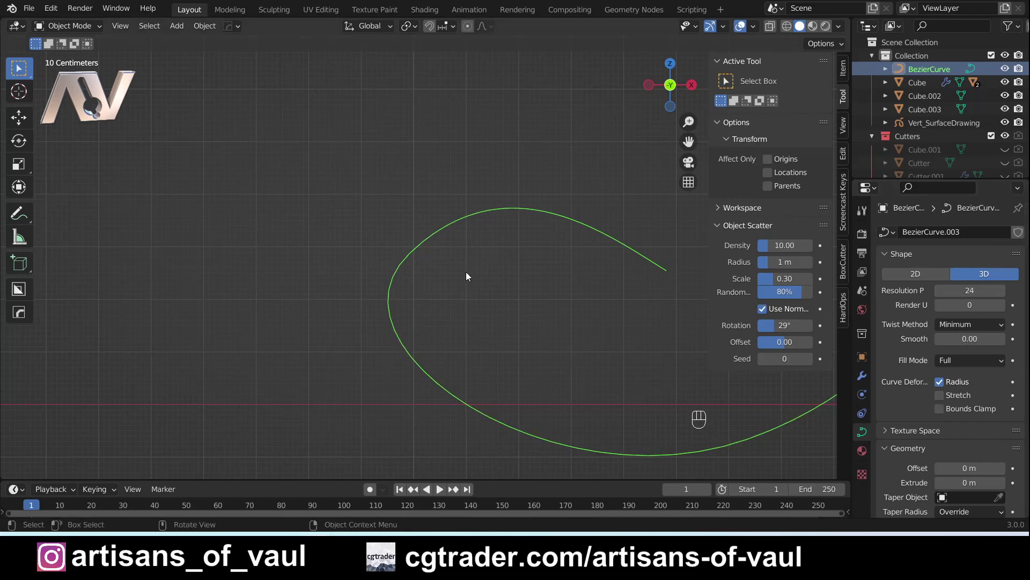
- Set a Round bevel with Depth 0.12 m so the curl becomes a solid red tube
drag(589, 387, 322, 309)
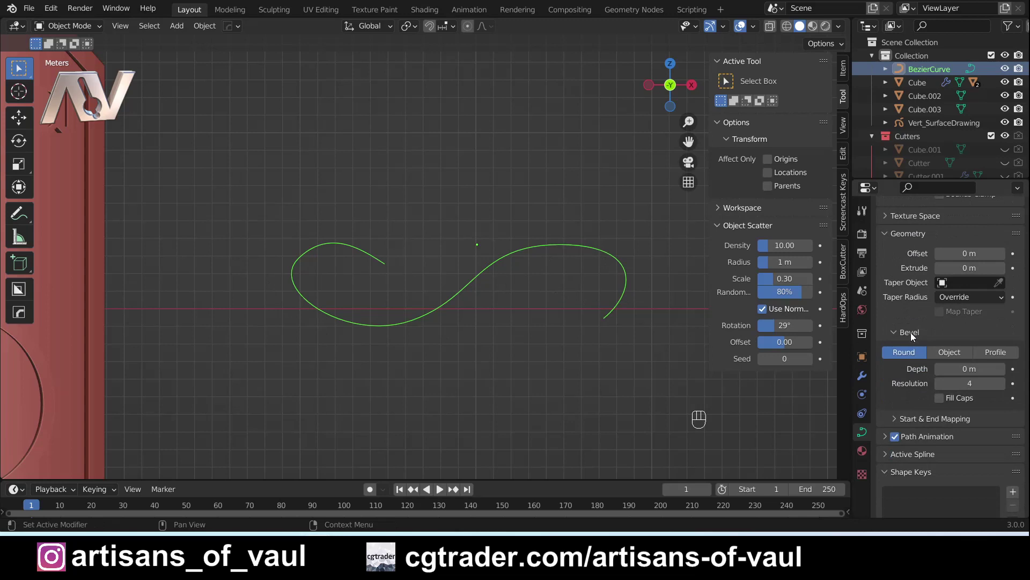
drag(402, 320, 344, 316)
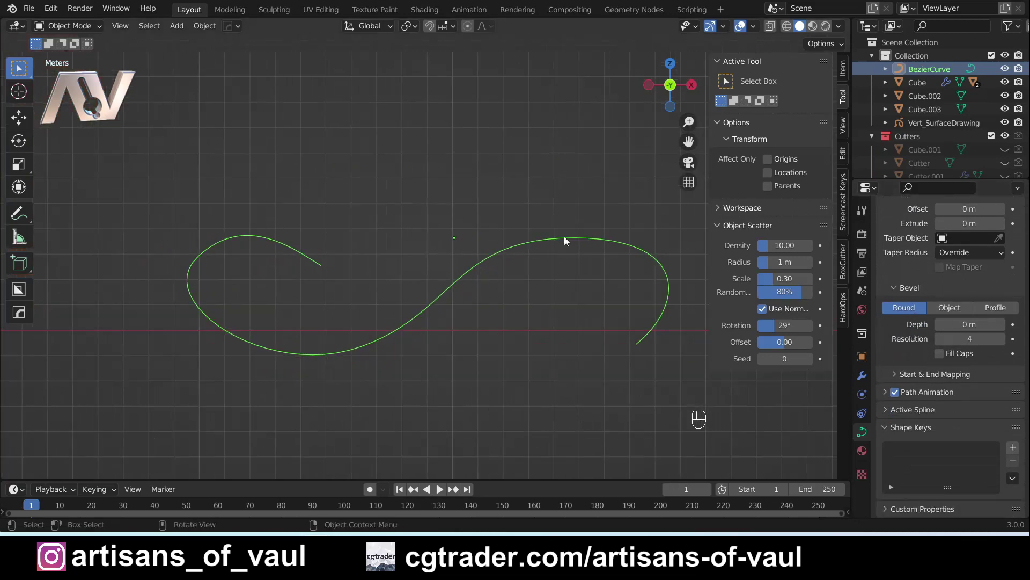
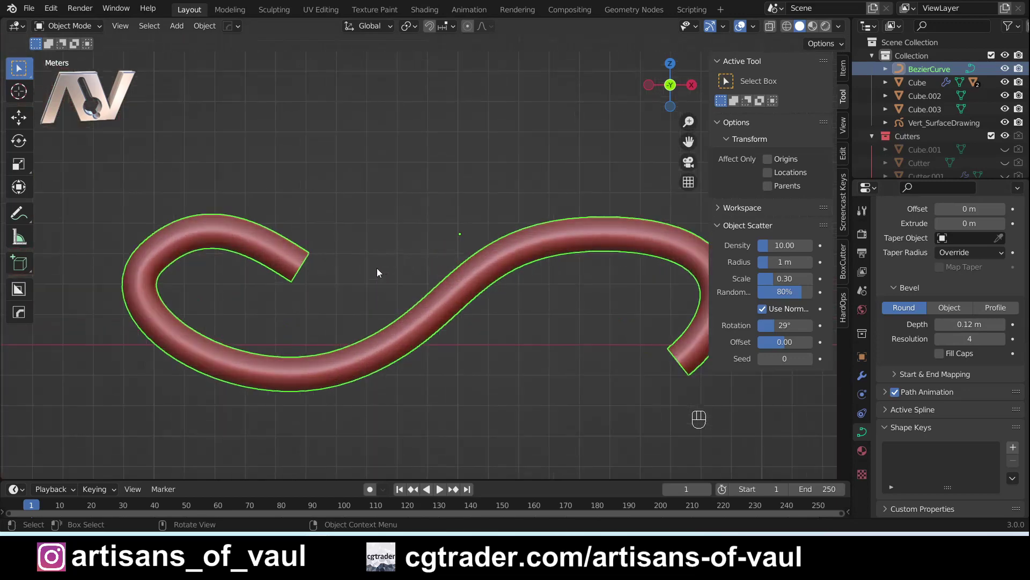
drag(284, 267, 321, 244)
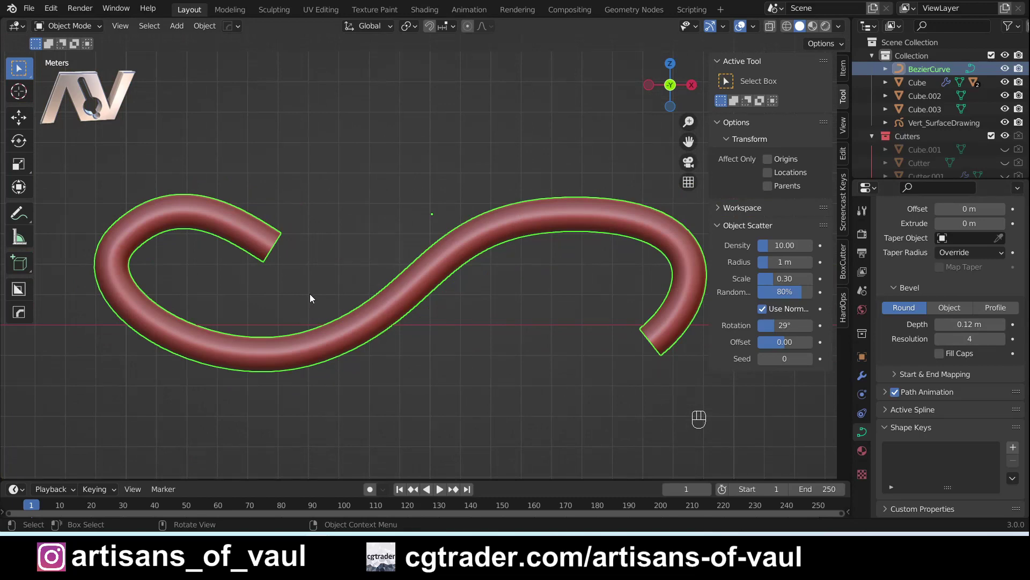
- In Edit Mode, shrink the loop end's radius with Alt+S so the tube tapers
key(Tab)
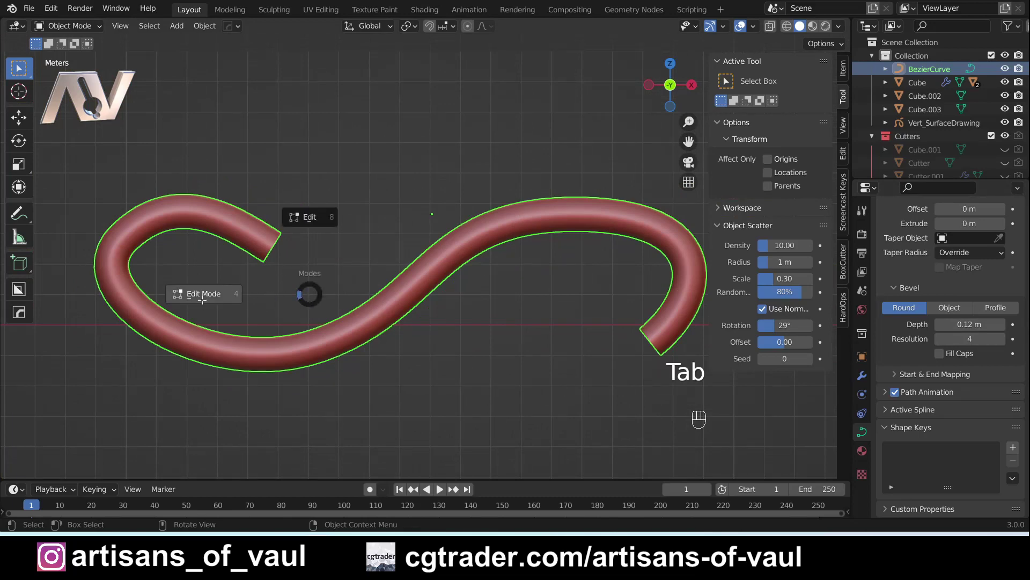
click(272, 240)
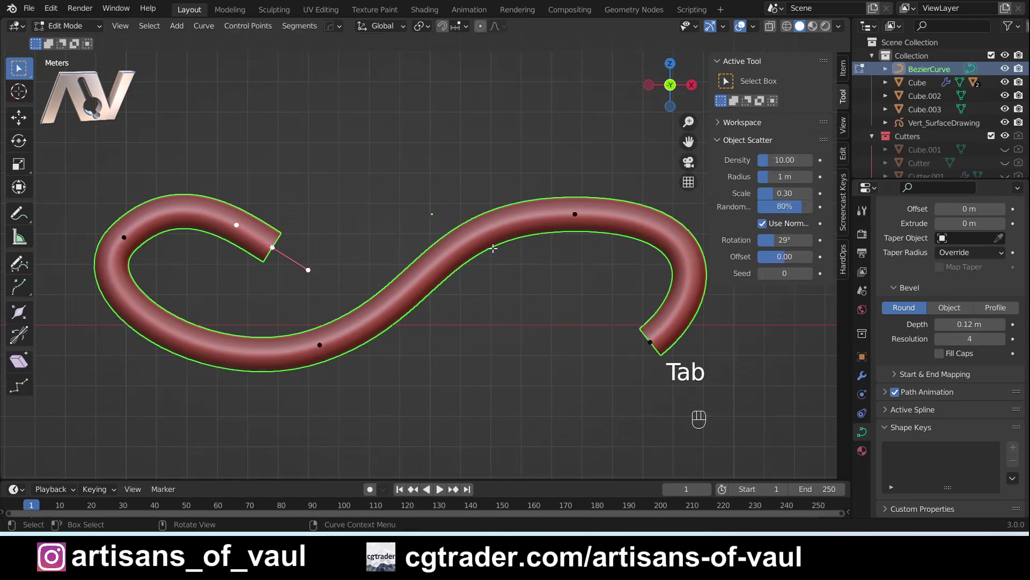
key(alt+s)
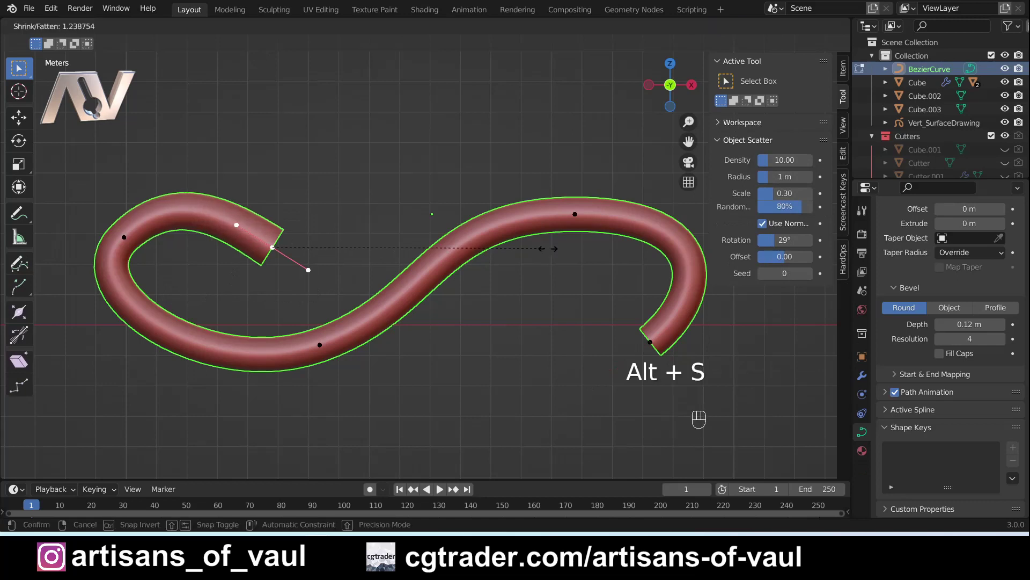
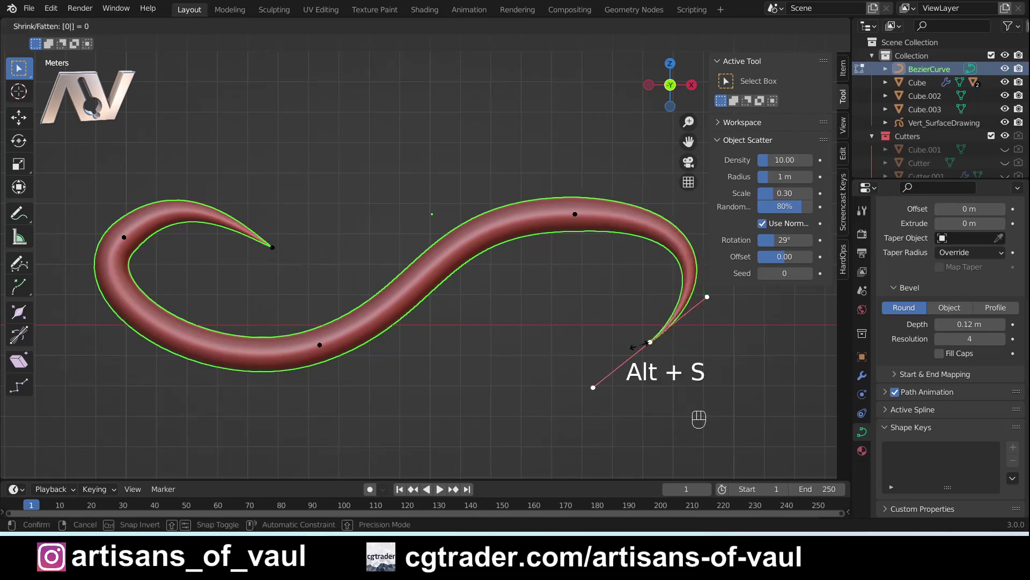
drag(356, 292, 429, 298)
drag(311, 271, 426, 299)
- Set the tip point's radius to 0 for a sharp point, leave Edit Mode and orbit to check it
click(484, 376)
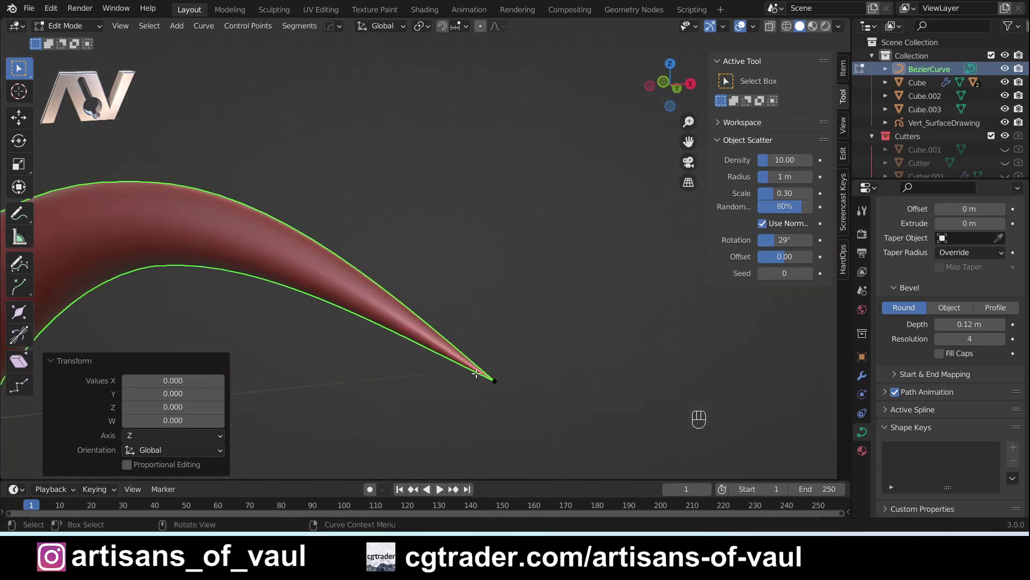
key(Tab)
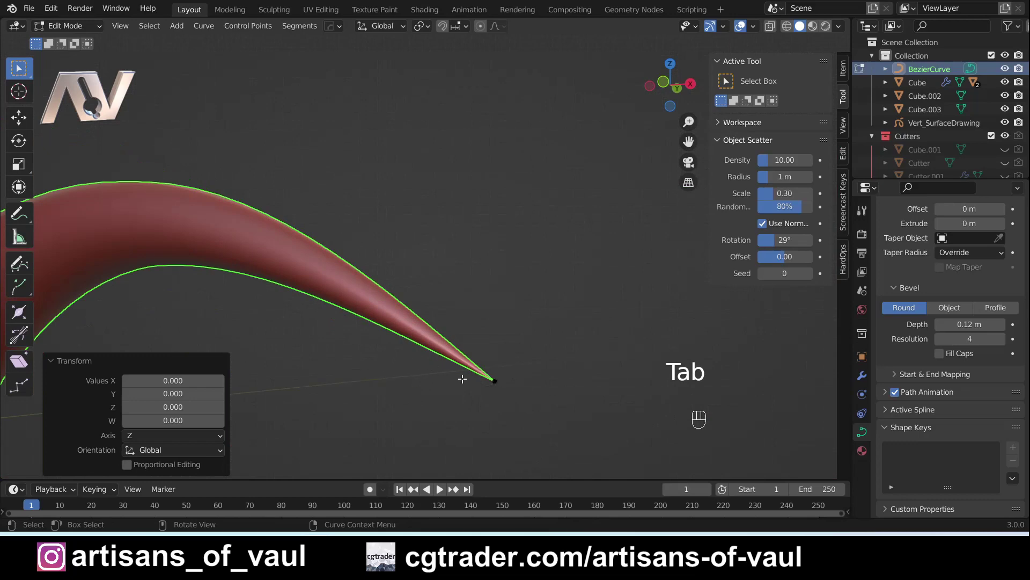
key(Tab)
drag(526, 419, 335, 211)
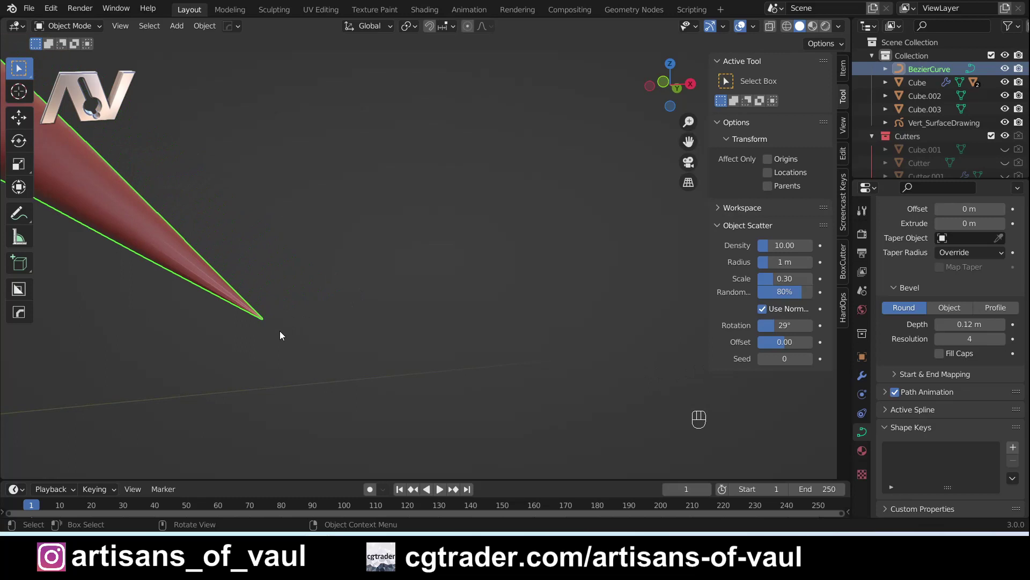
middle_click(245, 350)
click(266, 320)
drag(321, 392, 350, 263)
drag(381, 276, 334, 225)
drag(303, 381, 333, 284)
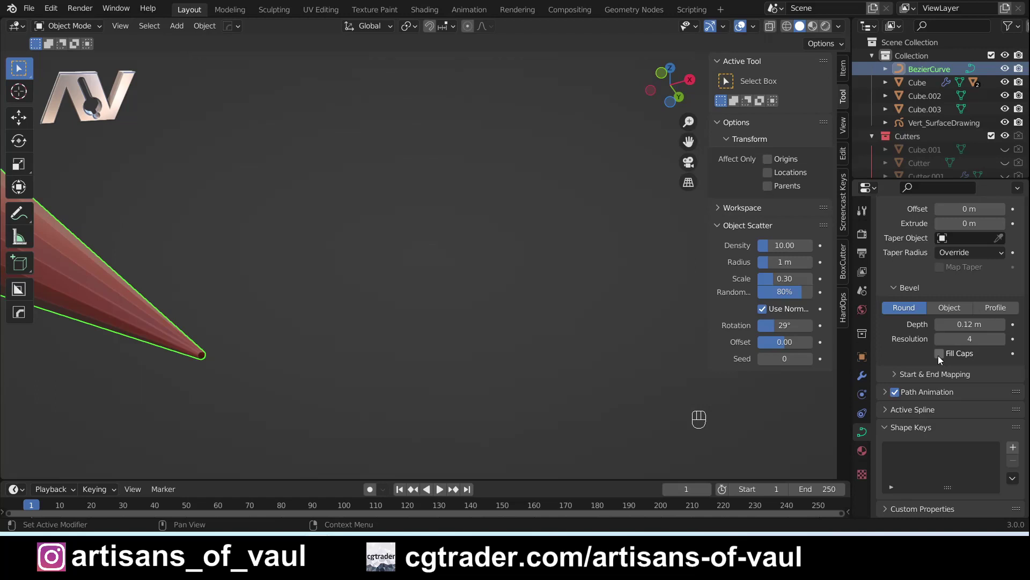
click(942, 358)
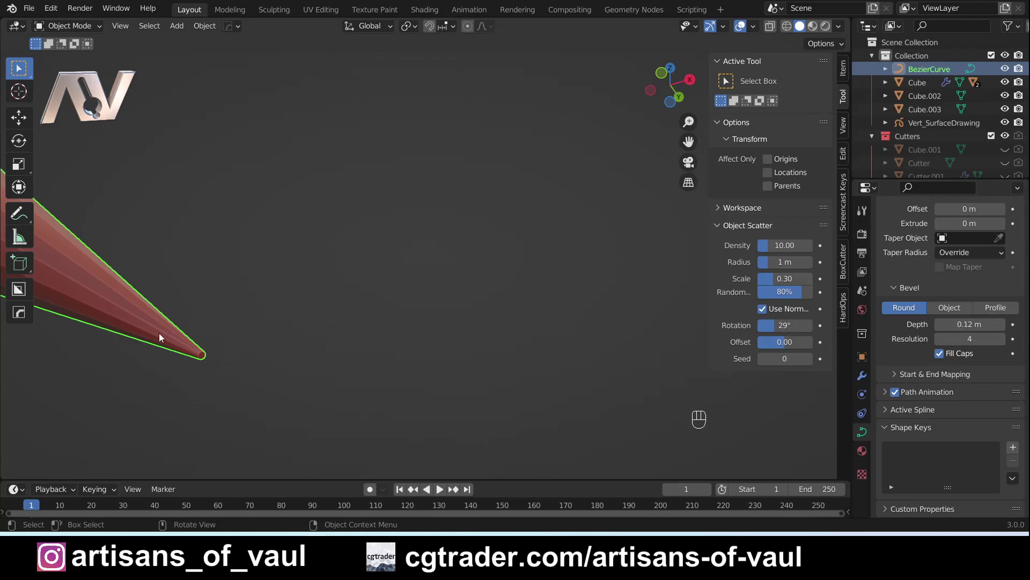
drag(163, 328, 192, 338)
drag(324, 282, 280, 320)
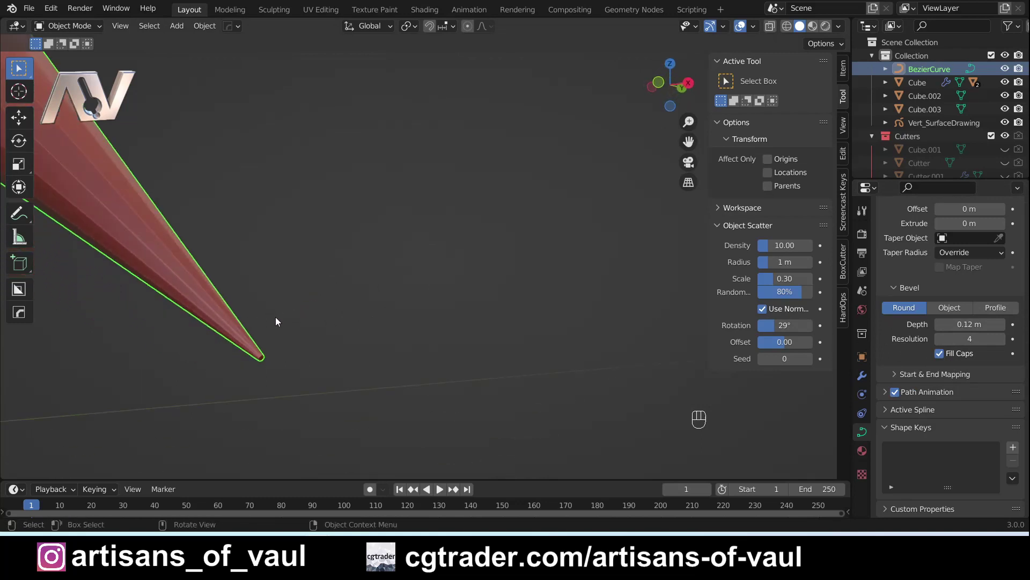
drag(483, 334, 360, 314)
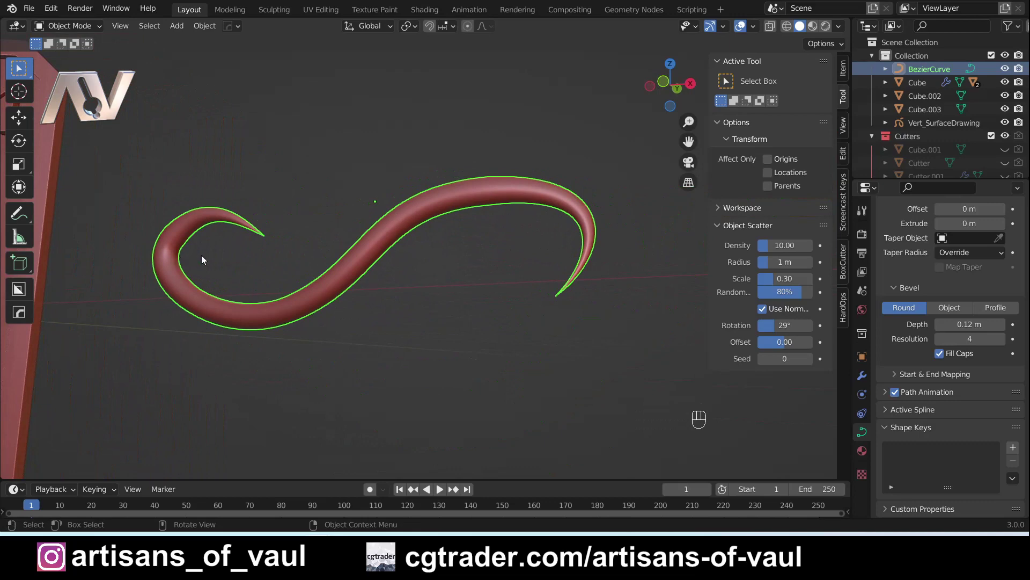
drag(183, 215, 224, 240)
drag(289, 263, 254, 303)
drag(250, 299, 293, 285)
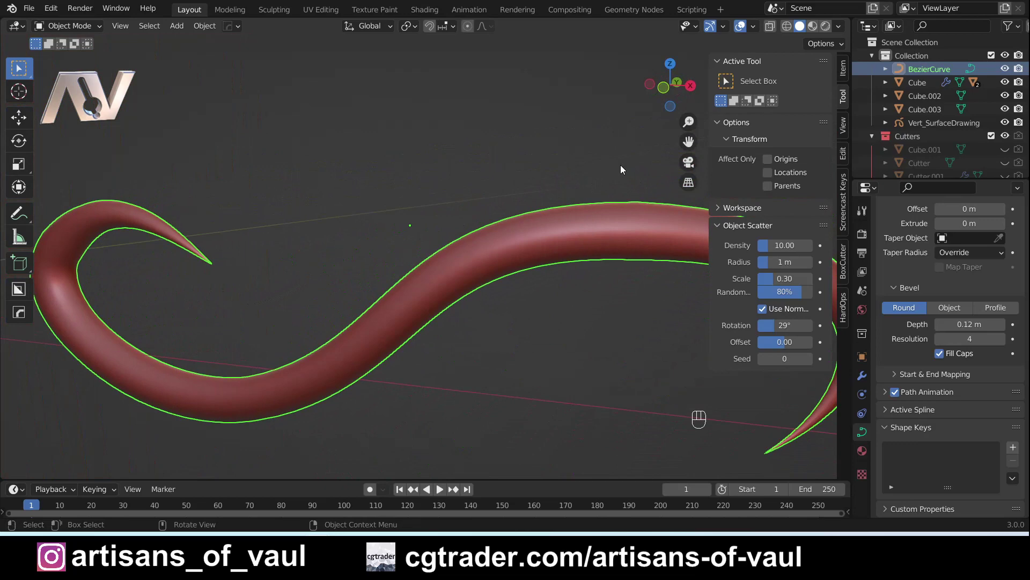
drag(668, 95, 173, 233)
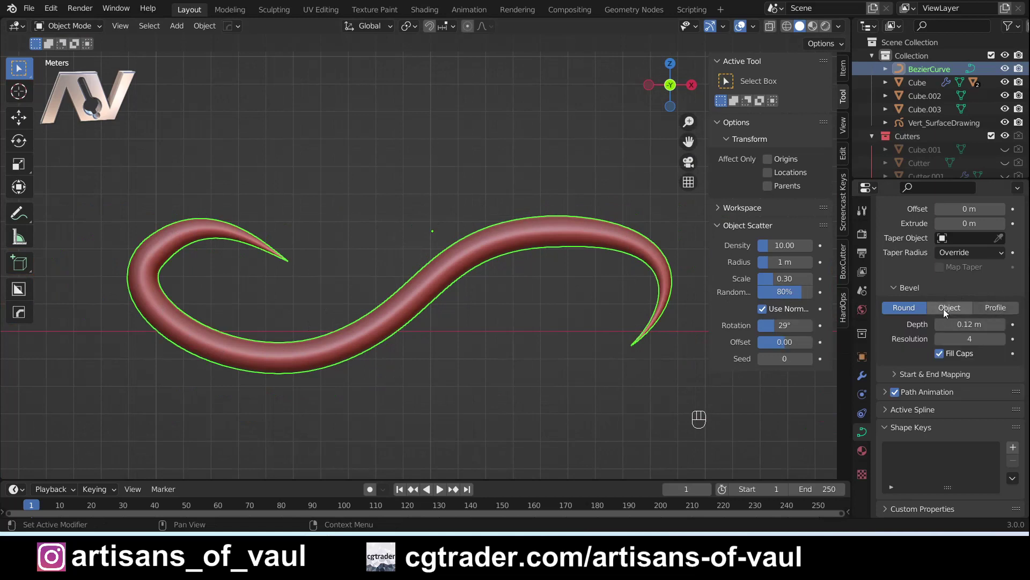
- Switch the bevel to a custom Profile and inspect the curl's end near the shield
click(998, 311)
drag(476, 280, 580, 317)
drag(591, 319, 515, 313)
drag(533, 307, 299, 291)
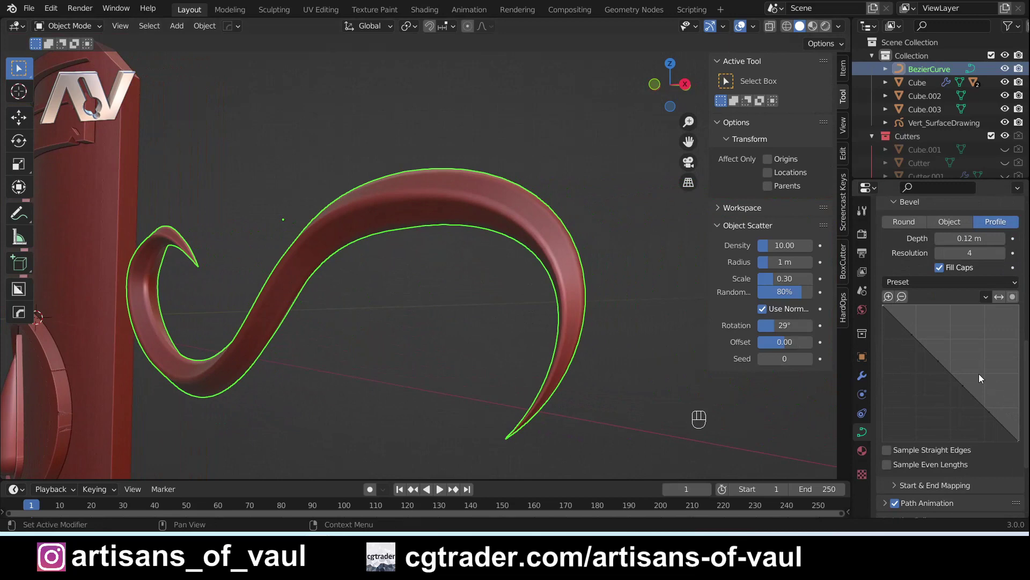
drag(537, 230, 518, 223)
drag(502, 225, 567, 315)
drag(539, 303, 569, 320)
drag(601, 330, 527, 311)
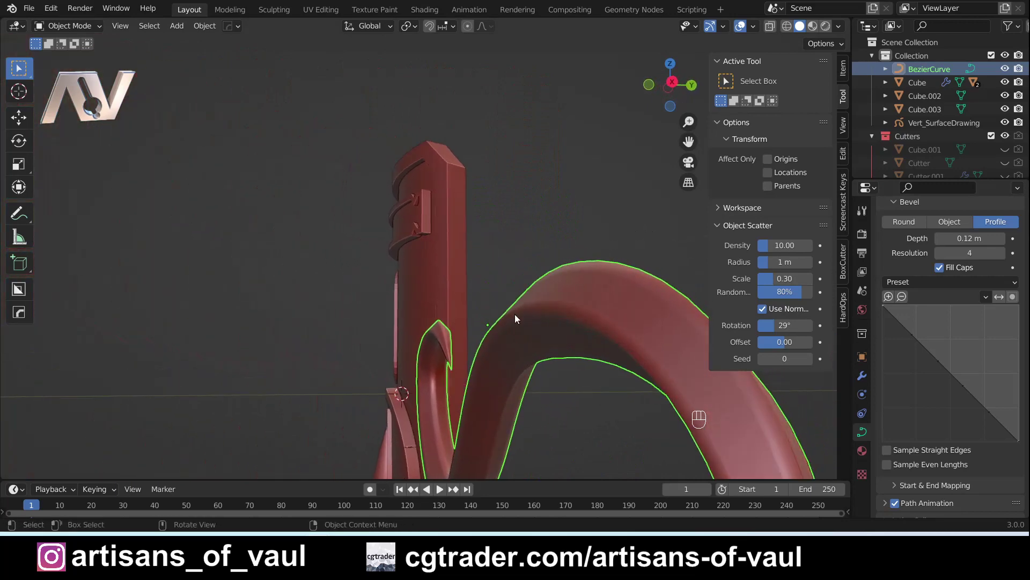
drag(611, 332, 523, 324)
drag(523, 323, 634, 288)
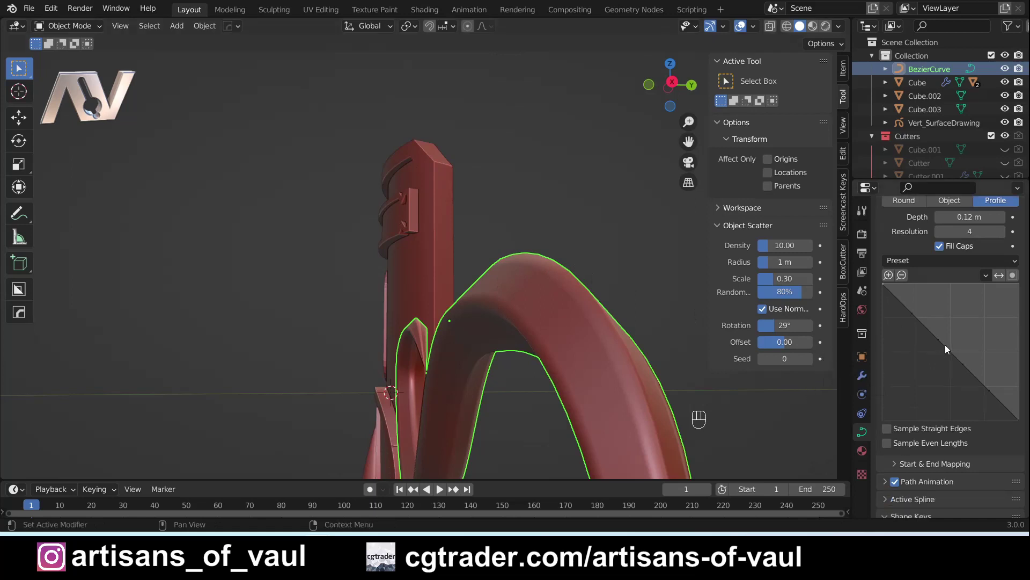
- Shape the profile curve points into a flat ribbon with a raised, creased rim, then return to Front view
drag(946, 345, 957, 320)
drag(539, 322, 532, 306)
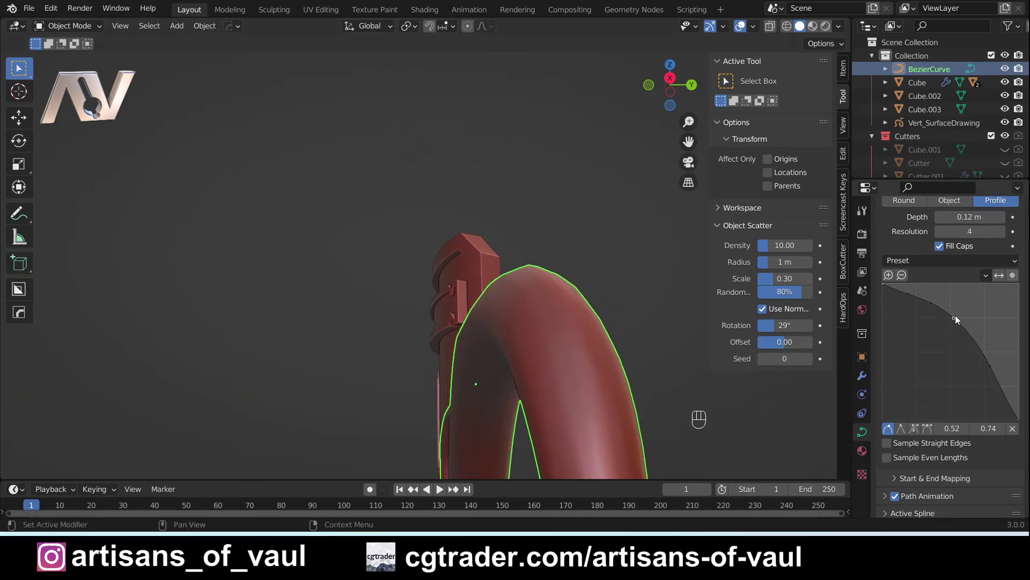
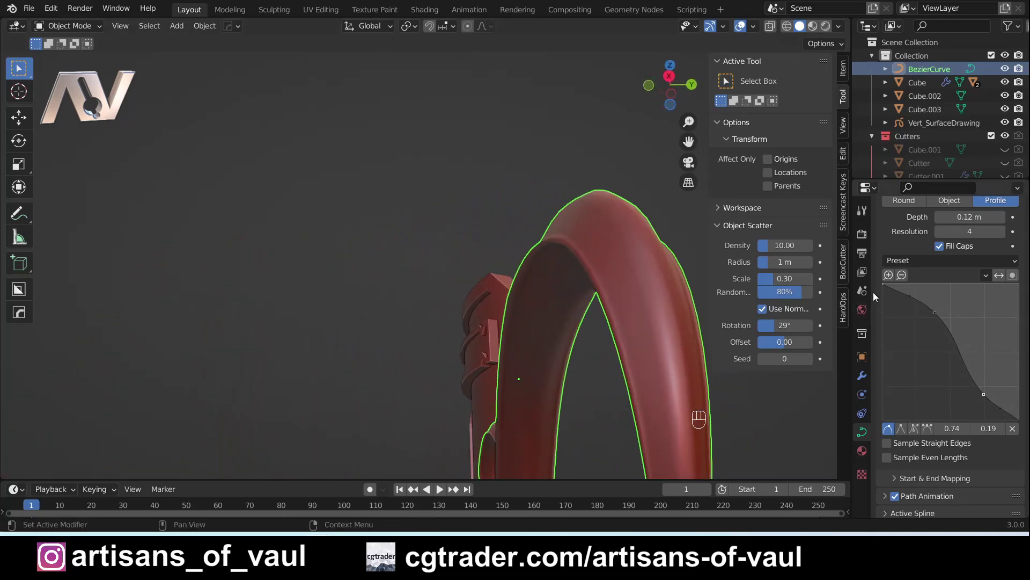
drag(517, 230, 704, 265)
drag(465, 246, 458, 307)
drag(416, 290, 512, 341)
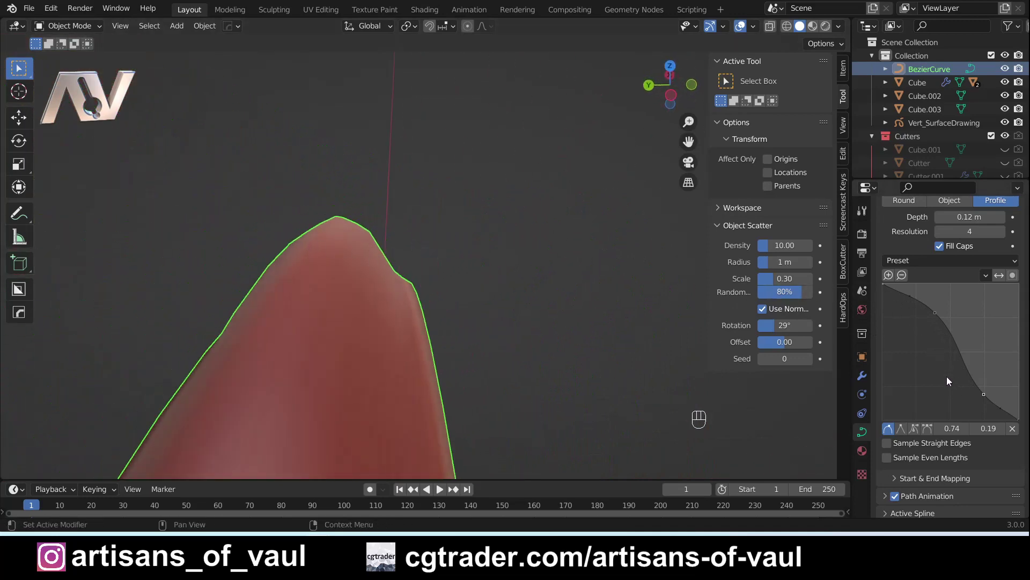
drag(468, 288, 402, 272)
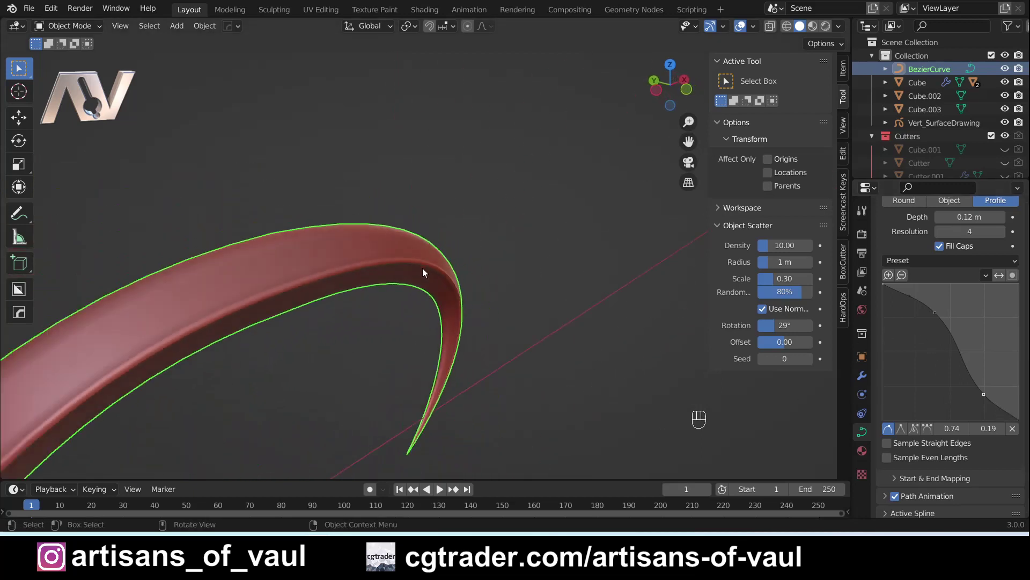
drag(457, 298, 385, 252)
drag(279, 237, 520, 216)
drag(221, 318, 199, 329)
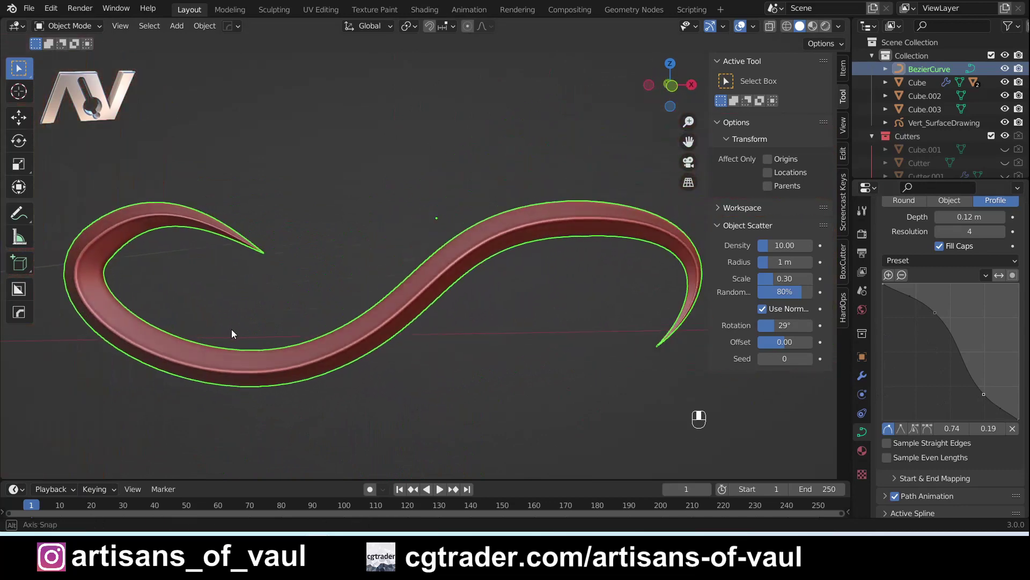
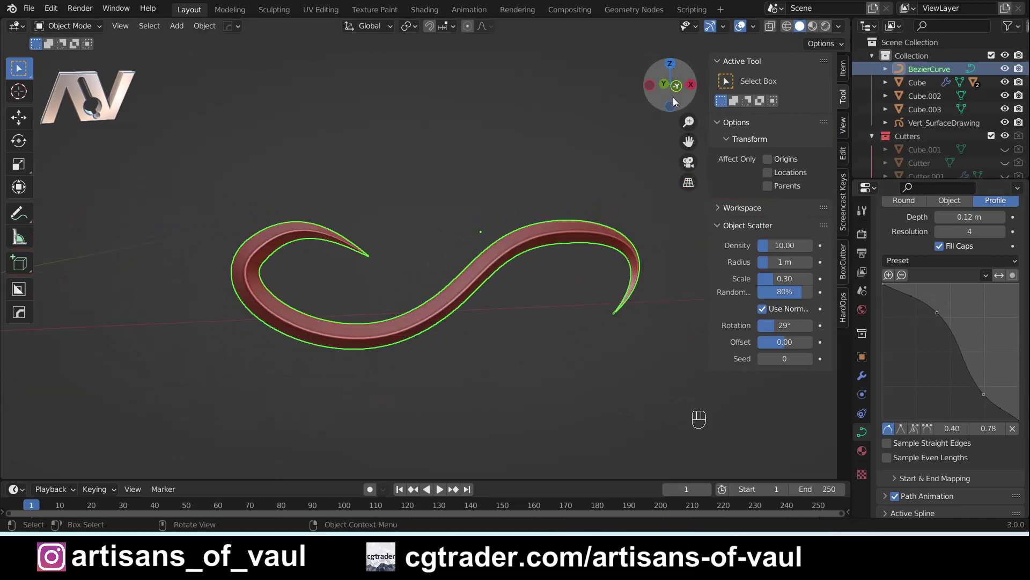
click(680, 95)
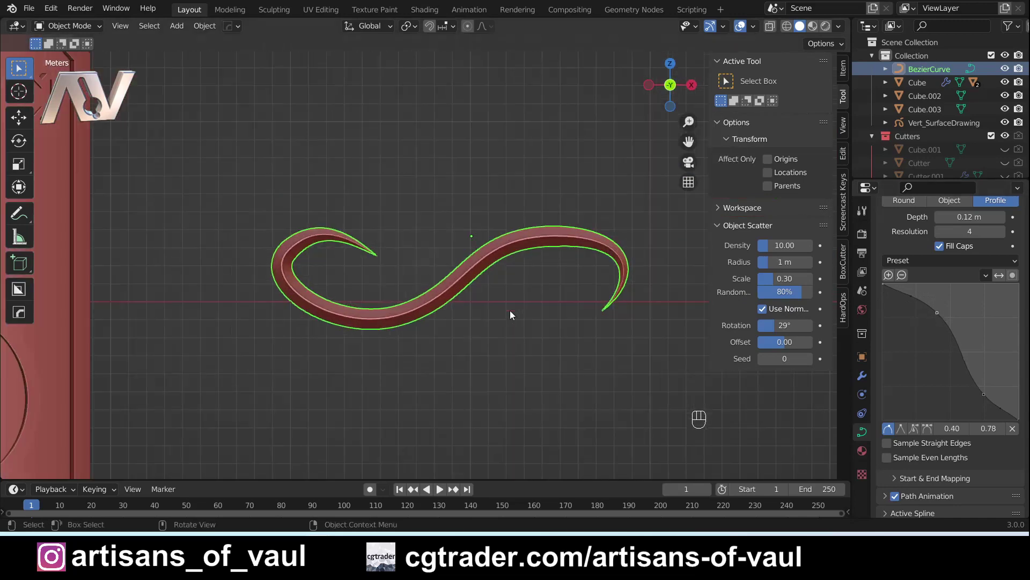
- Duplicate the curl with Shift+D below the original and grab/rotate its points into a wavier spur
key(Tab)
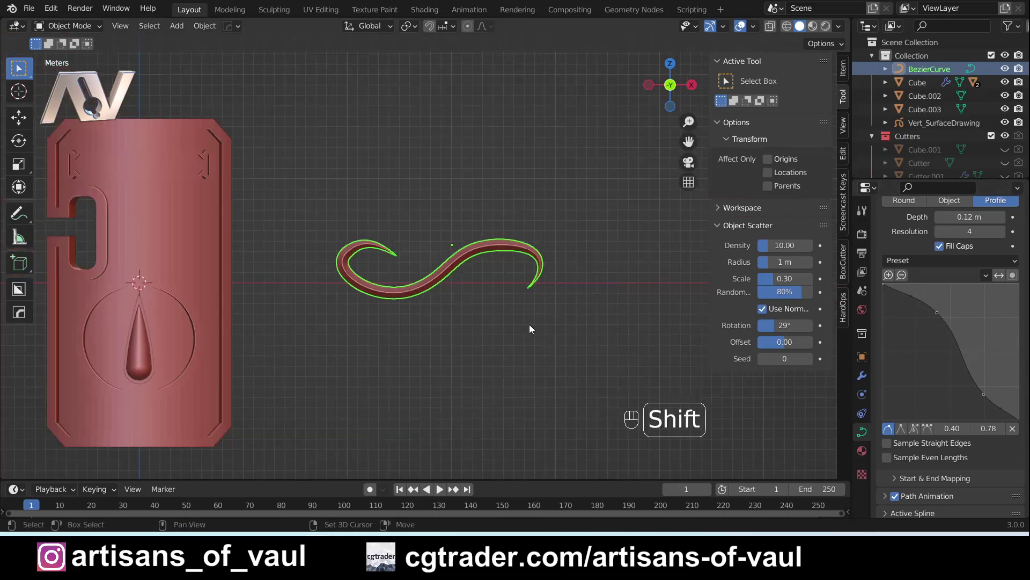
key(shift+d)
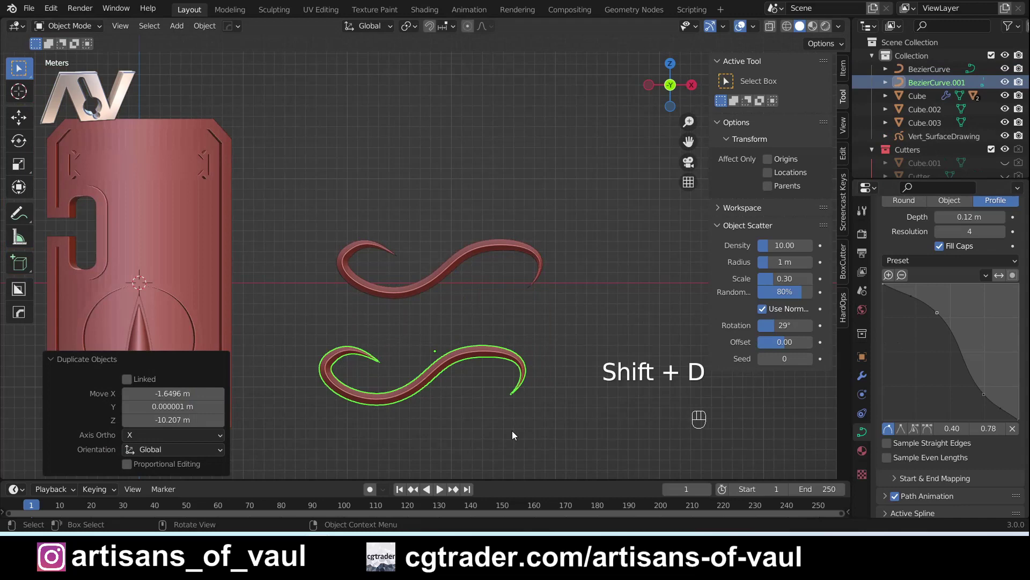
drag(368, 369, 404, 283)
key(Tab)
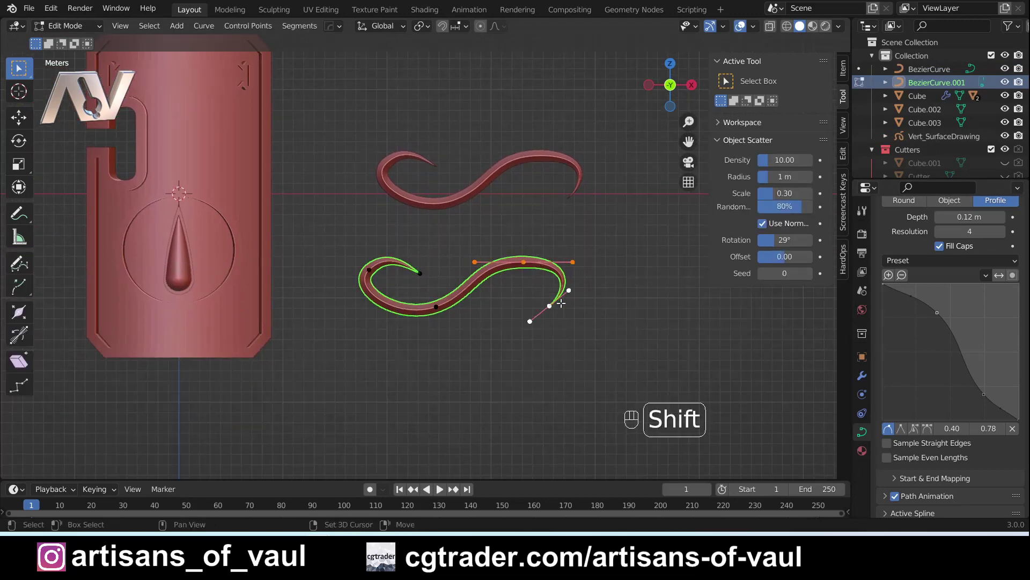
key(g)
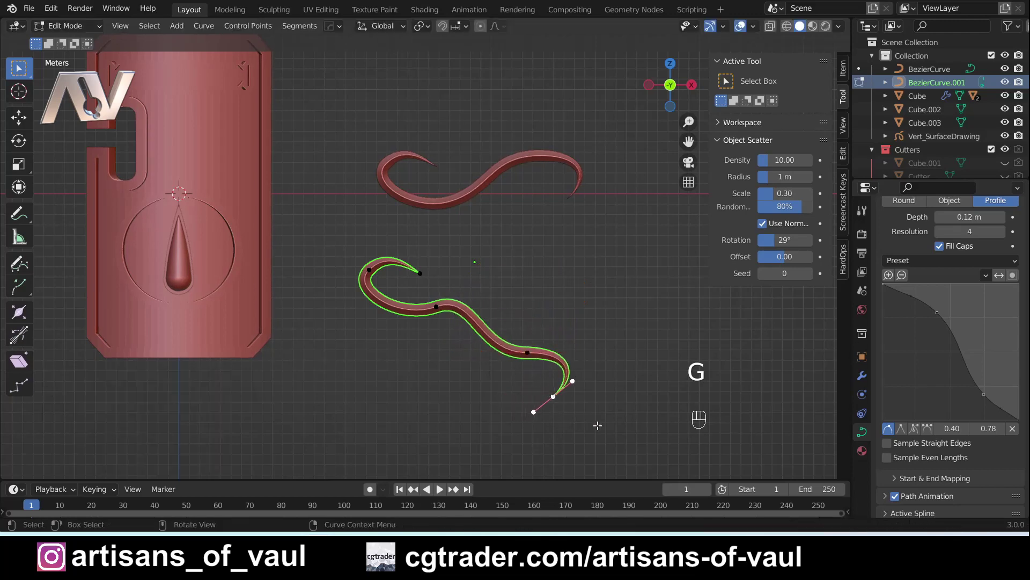
key(r)
key(Tab)
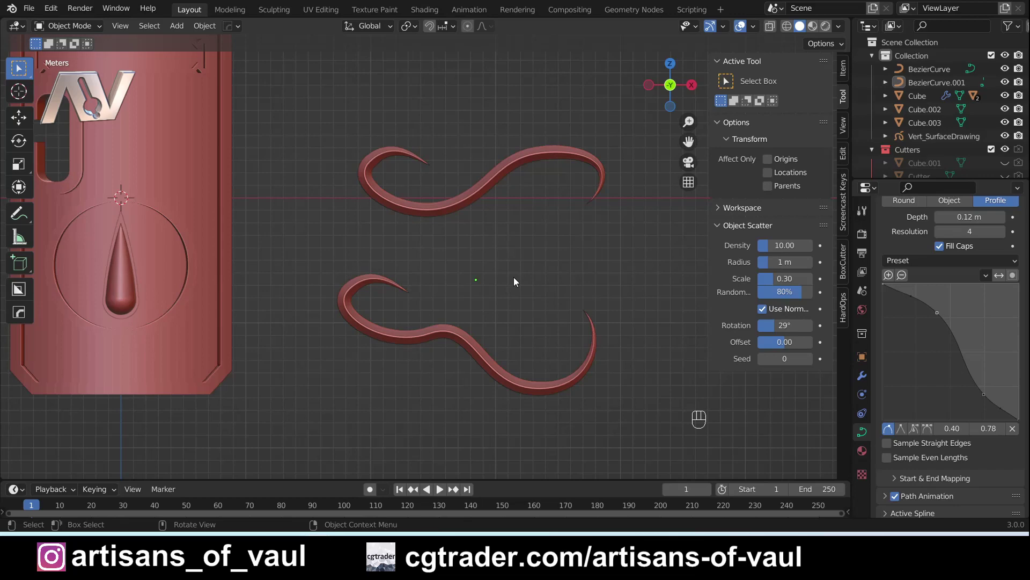
- Select the original curl and rework its bevel profile points into rounded, grooved ridges
drag(504, 232, 517, 321)
drag(499, 398, 423, 369)
click(338, 342)
drag(382, 383, 360, 314)
drag(360, 314, 516, 321)
drag(384, 319, 418, 351)
scroll(up, 3)
drag(475, 371, 495, 332)
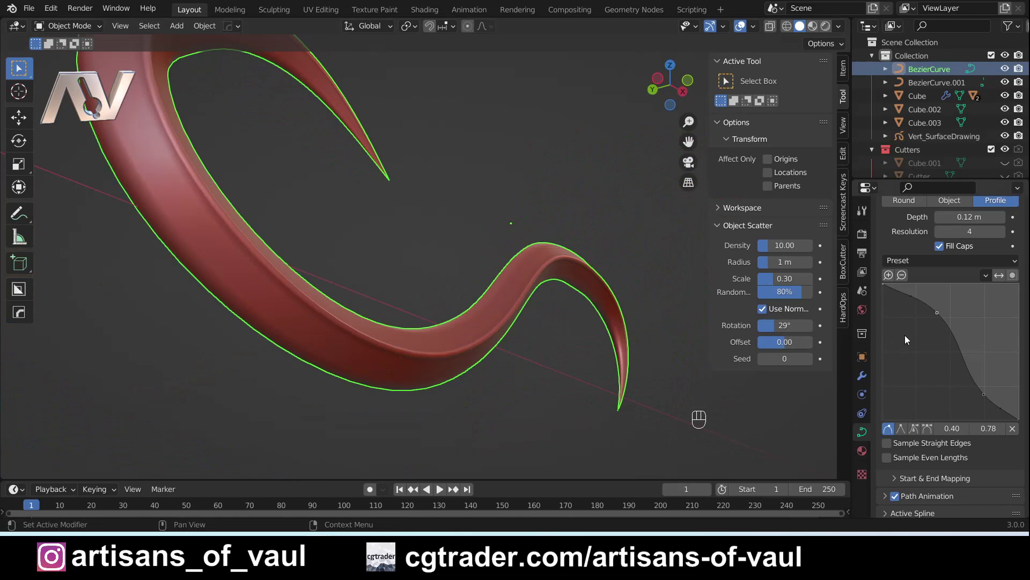
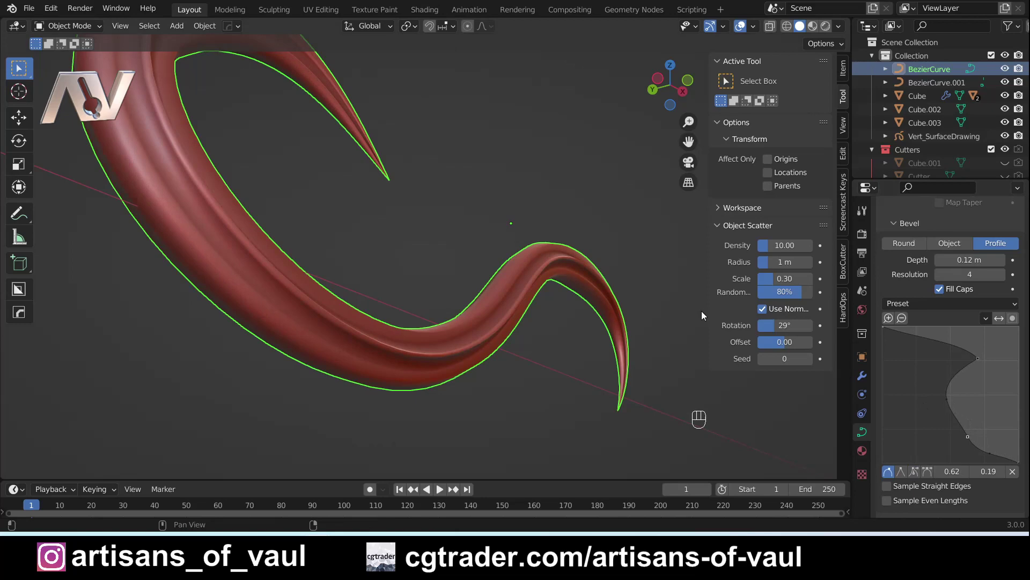
- Orbit around the curl to inspect the grooved surface beside the shield
drag(566, 318, 549, 276)
drag(549, 277, 509, 272)
middle_click(509, 272)
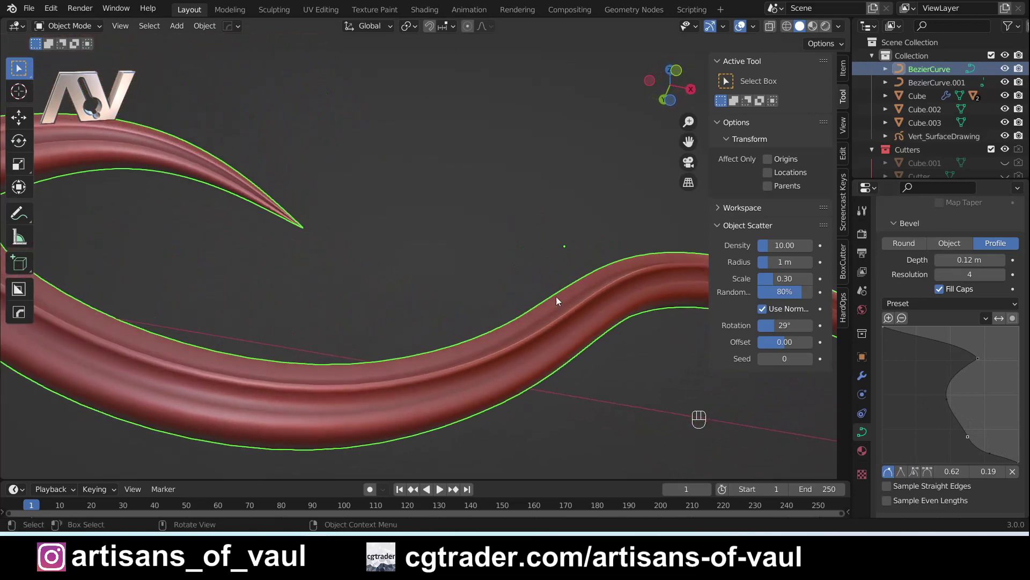
drag(537, 330, 450, 406)
key(Tab)
drag(520, 357, 515, 299)
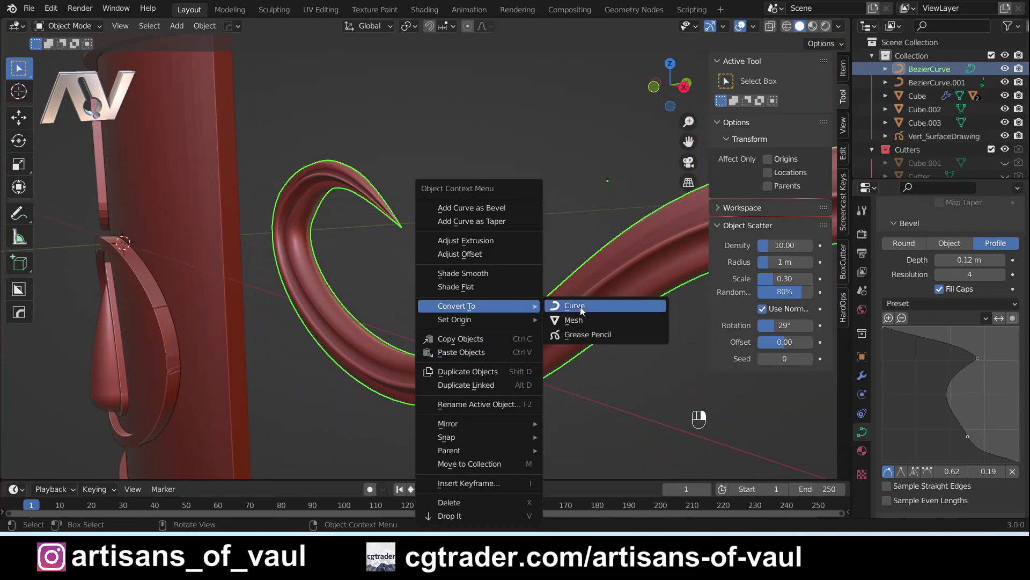
- Convert the curl to a mesh, enter Edit Mode and line the view up on its pointed tip
key(Tab)
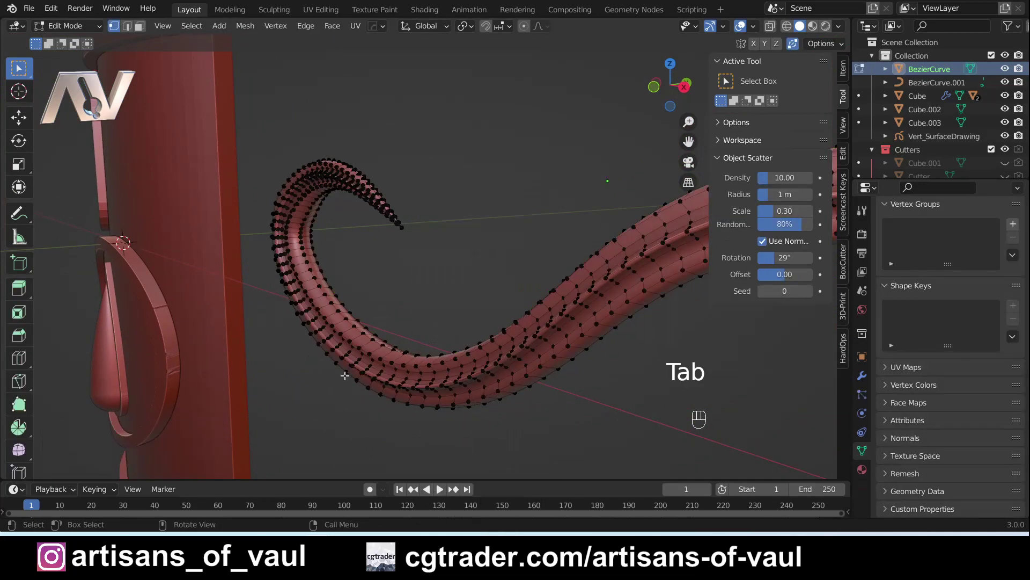
drag(386, 387, 384, 311)
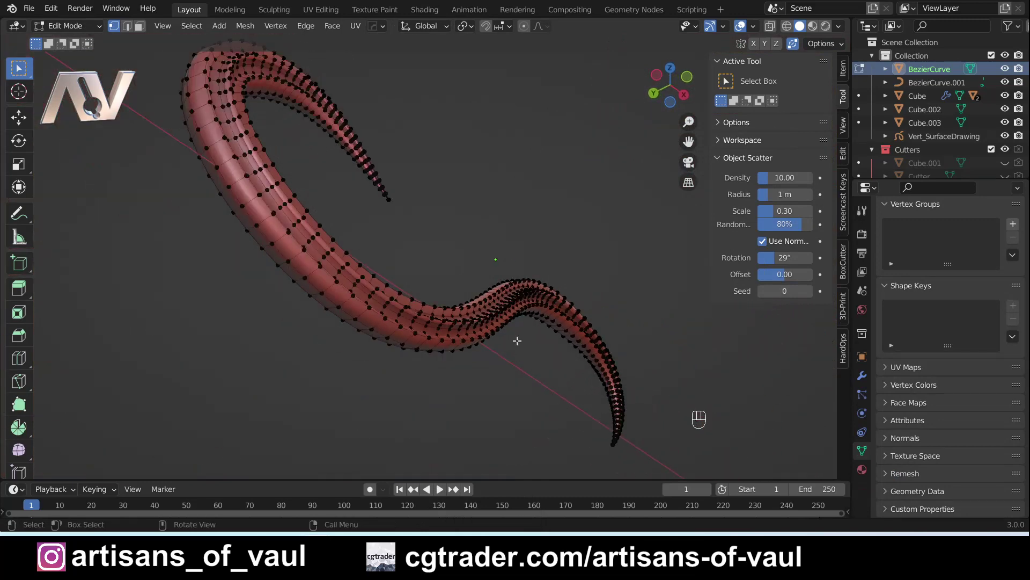
key(Tab)
drag(464, 242, 411, 294)
drag(331, 263, 435, 328)
drag(397, 307, 384, 327)
key(Tab)
drag(498, 329, 423, 283)
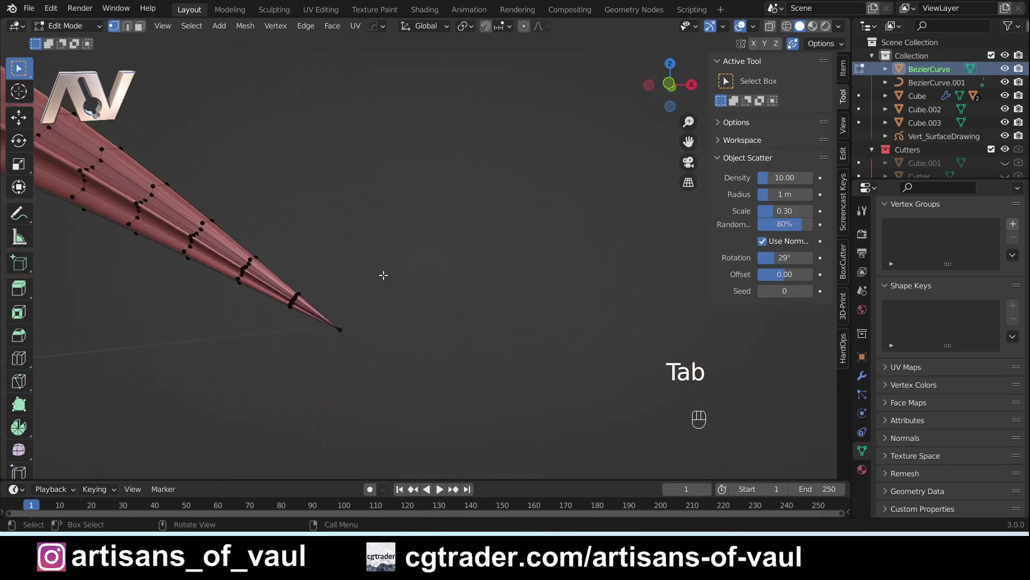
- With X-ray on, box-select the tip vertices and Merge At Center, then return to Object Mode
drag(365, 290, 419, 268)
key(shift+z)
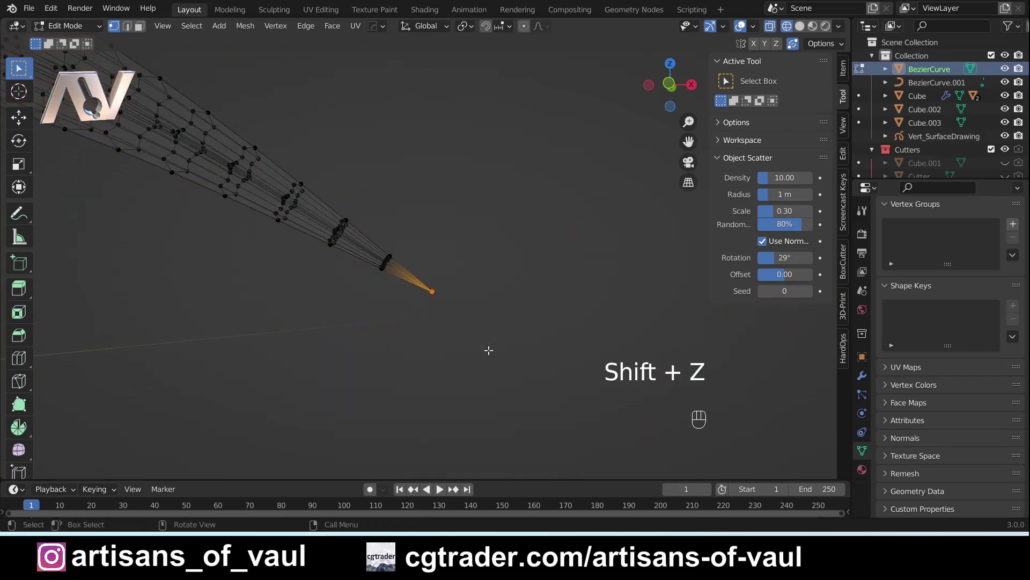
key(m)
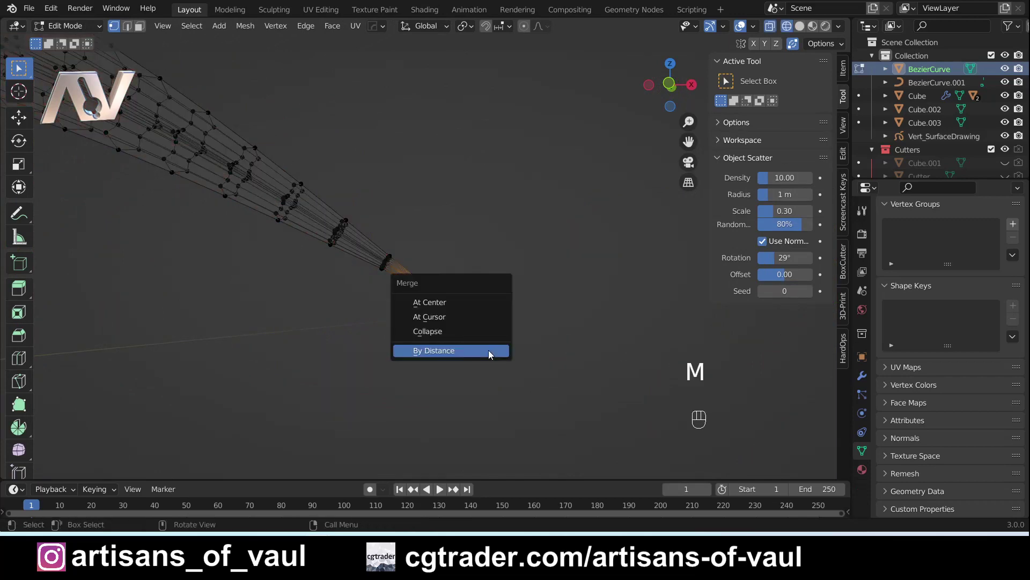
drag(427, 319, 453, 322)
drag(565, 342, 484, 309)
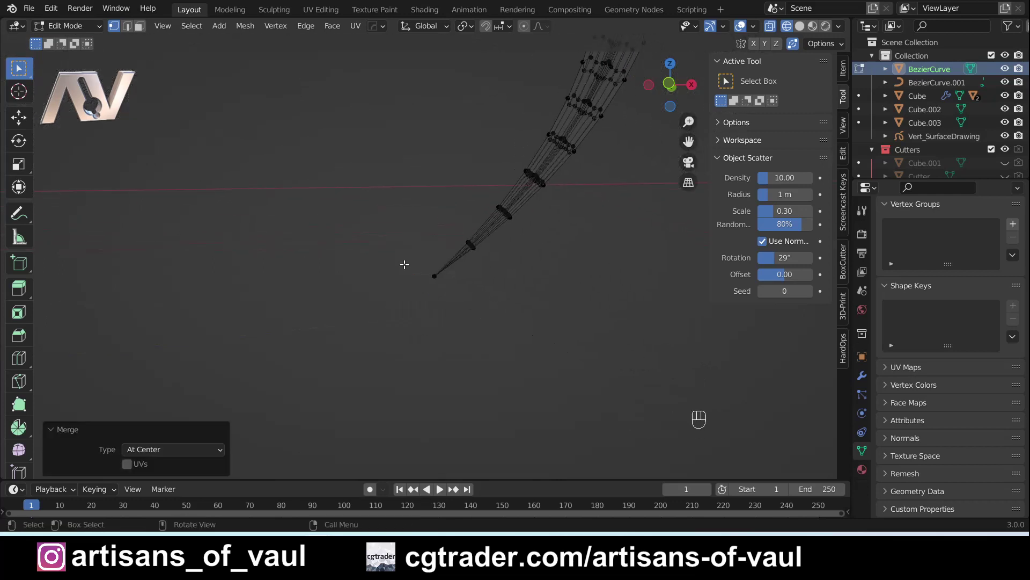
drag(427, 274, 473, 317)
key(m)
key(Tab)
key(shift+z)
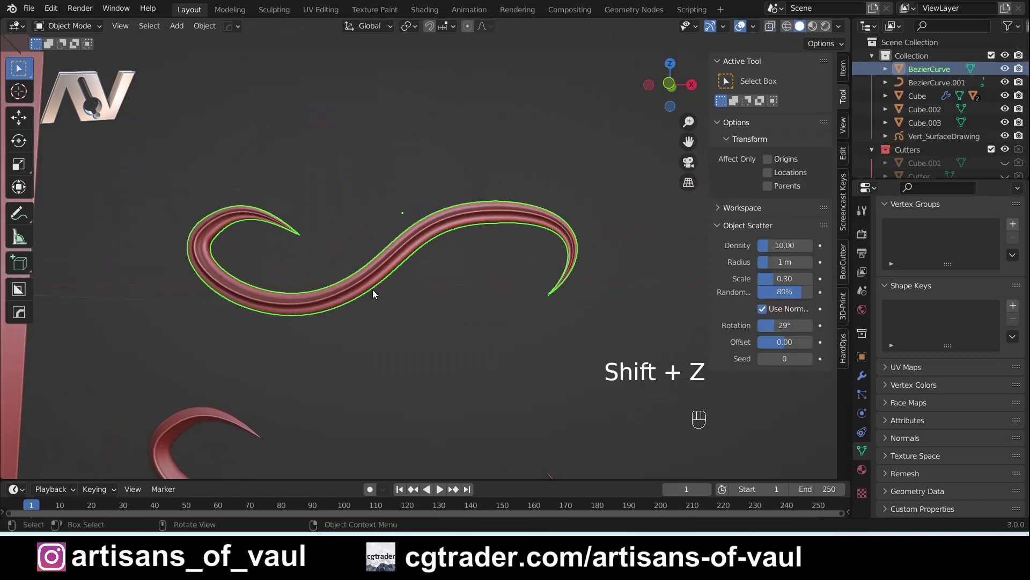
- Orbit and zoom out to a front view framing the shield and both red curls
drag(433, 268, 411, 264)
drag(419, 185, 534, 213)
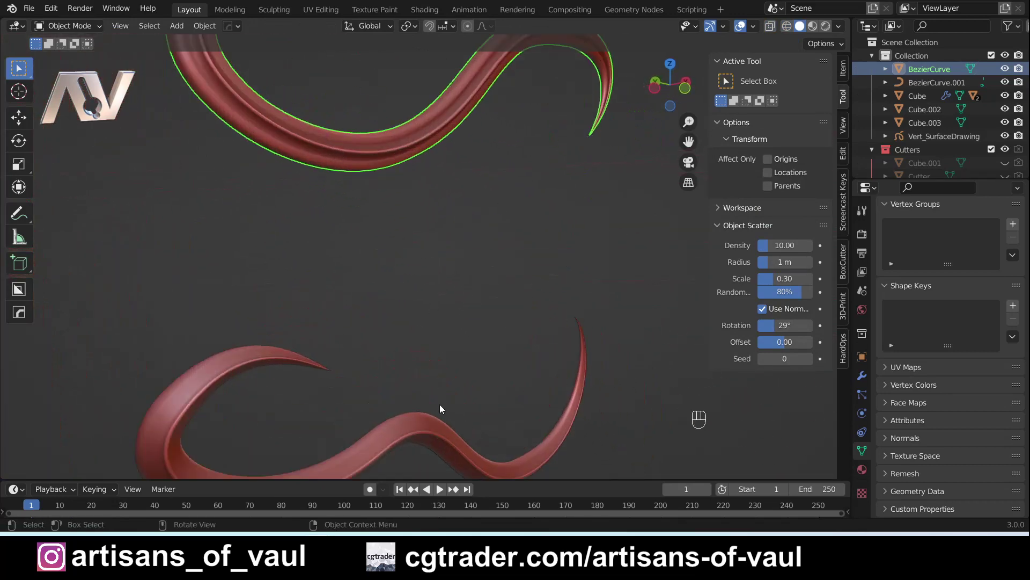
drag(461, 353, 429, 325)
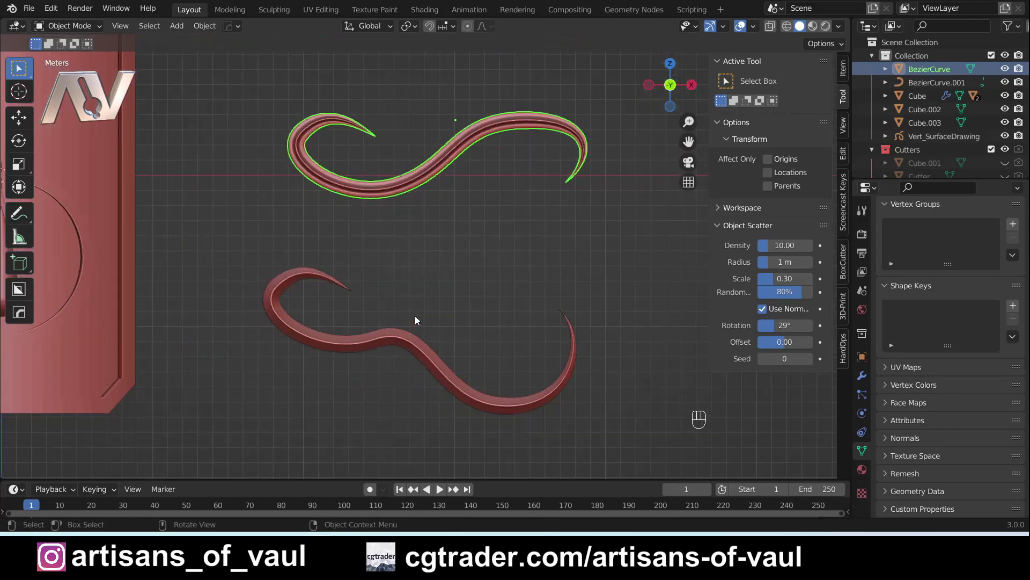
drag(311, 358, 396, 194)
drag(363, 249, 387, 169)
drag(388, 169, 369, 235)
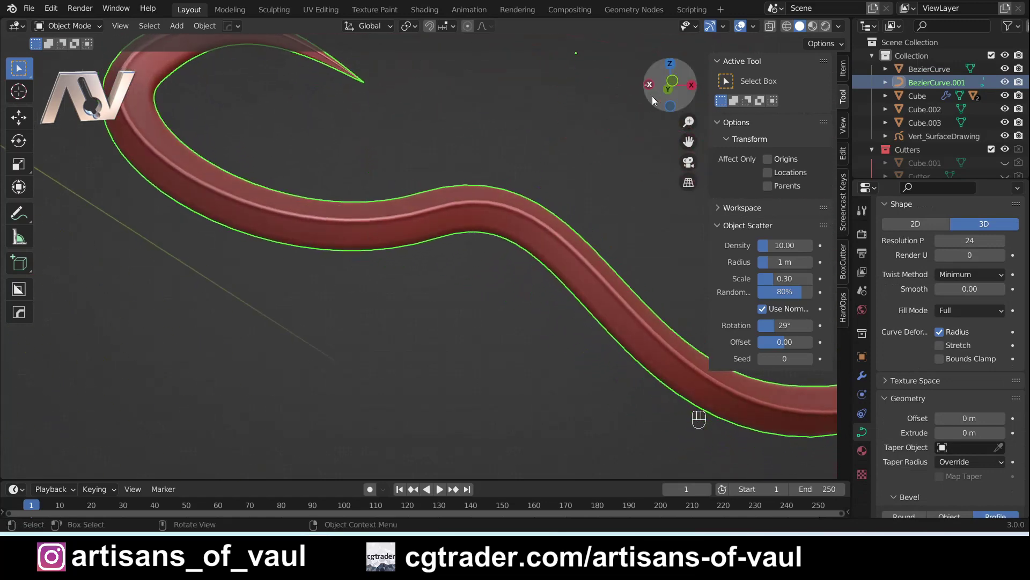
drag(519, 172, 482, 156)
drag(481, 157, 414, 285)
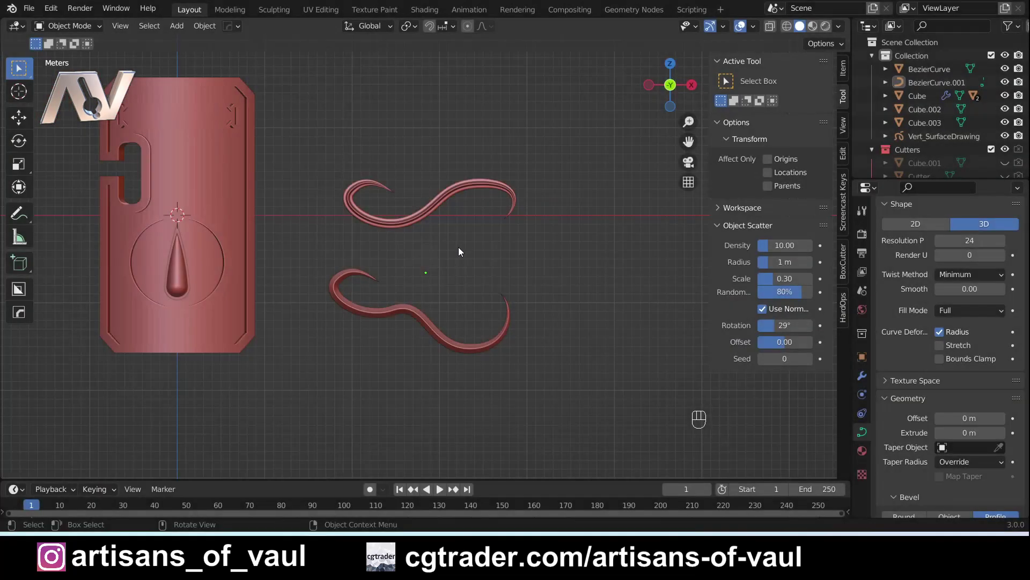
- Bring up the Add menu's Mesh primitive list with Shift+A
key(shift+a)
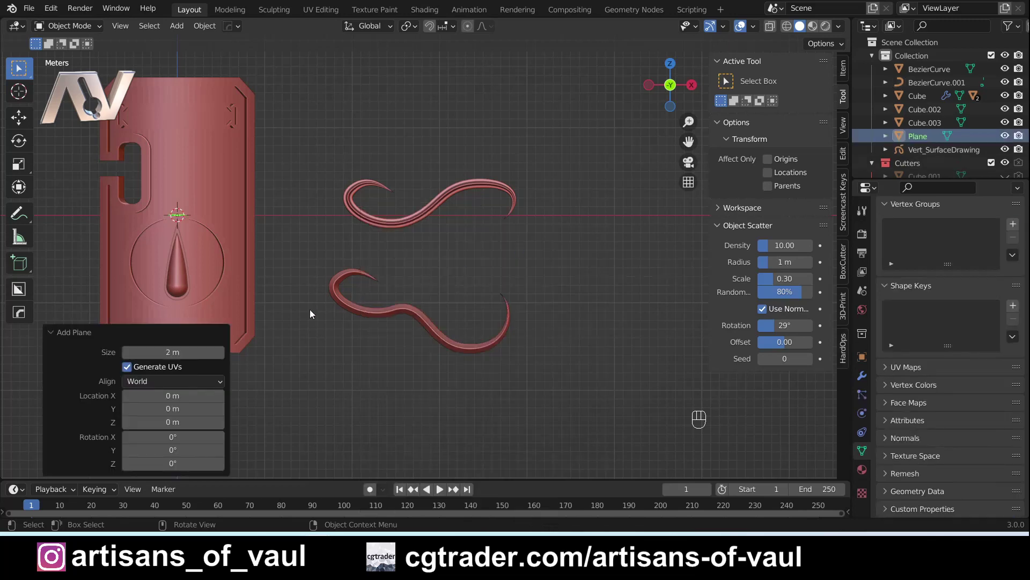
- Place the new plane above the curls, stand it upright, and select its side edge in Edit Mode
key(g)
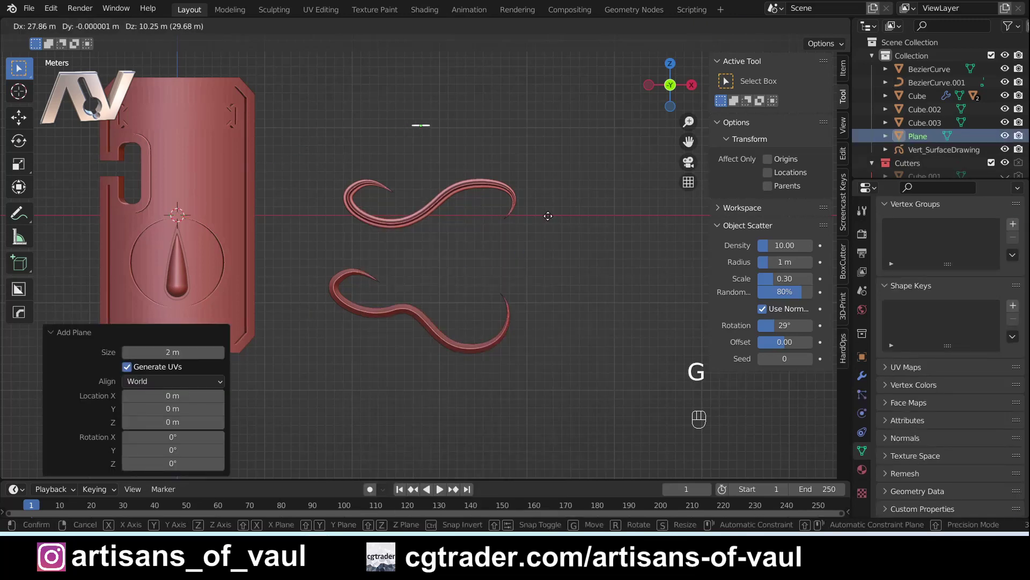
drag(449, 154, 448, 257)
key(r)
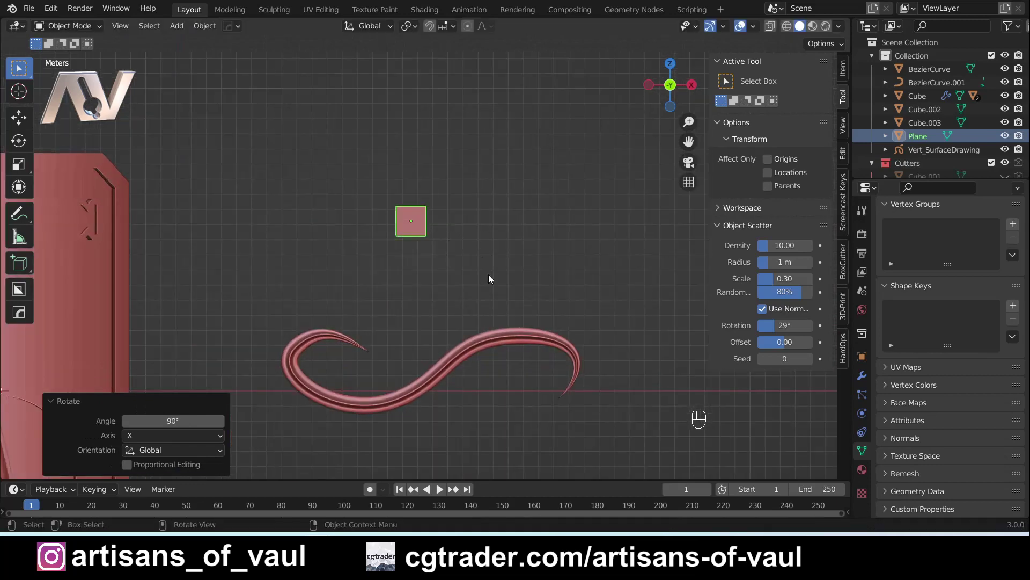
key(Tab)
key(Tab)
click(390, 206)
click(437, 246)
- Extrude and rotate the edge repeatedly into a bent strip of three angled segments rising up-left
key(g)
key(e)
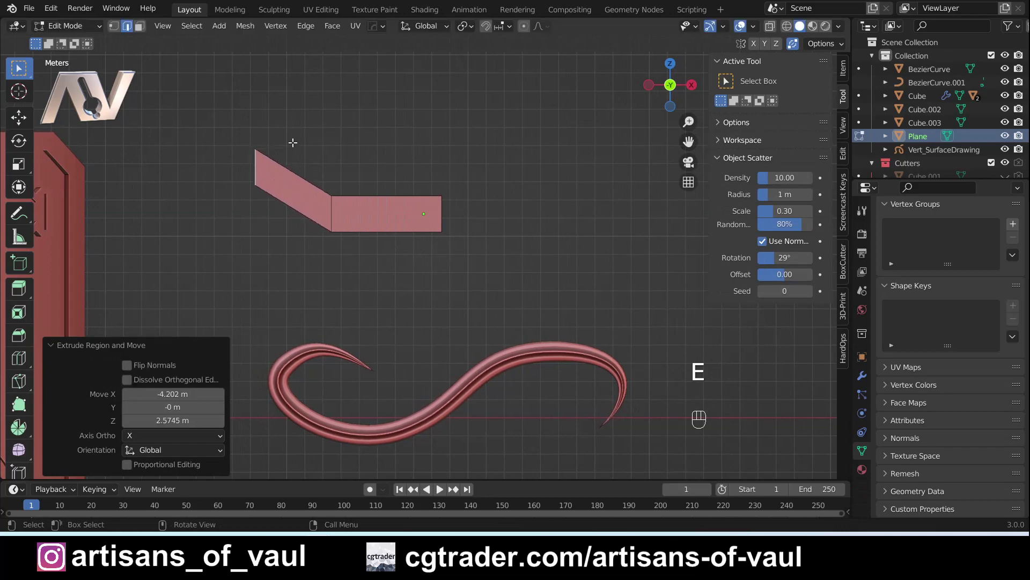
key(r)
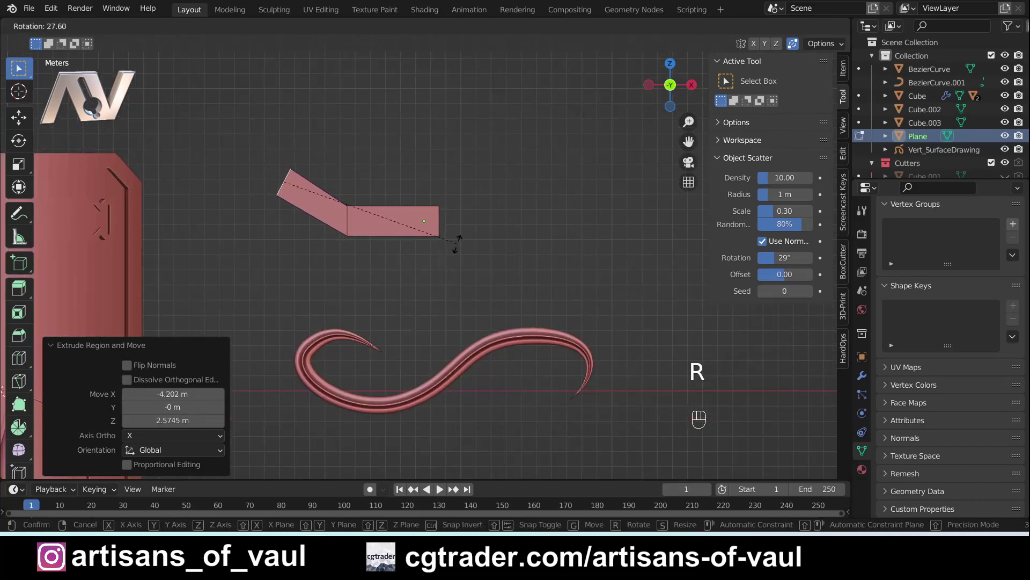
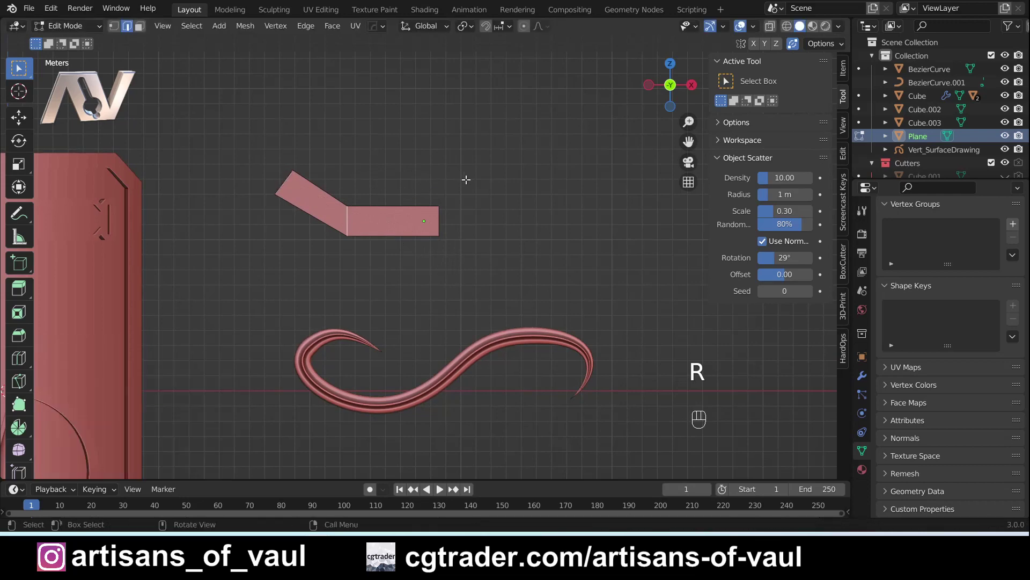
key(r)
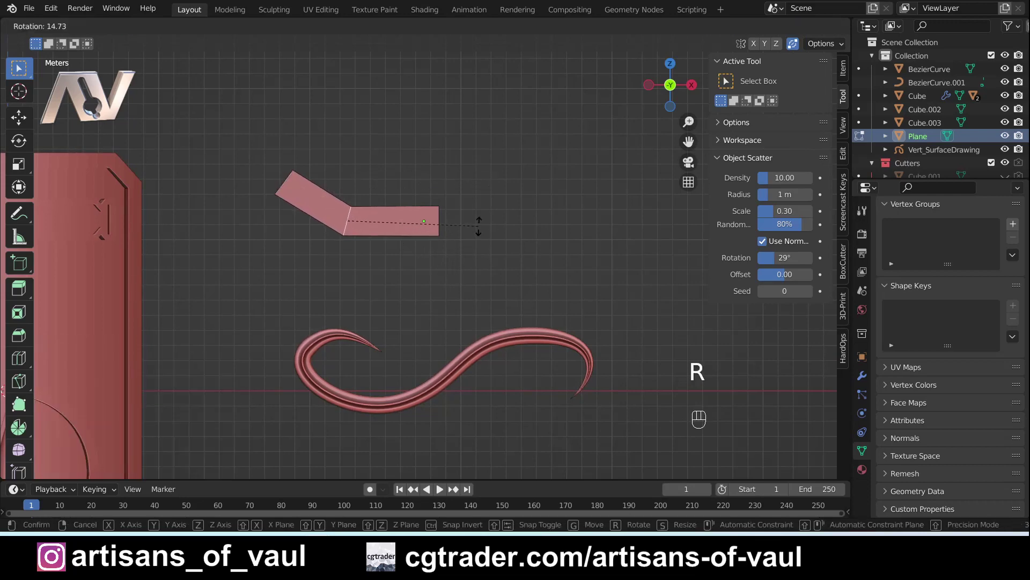
key(e)
key(r)
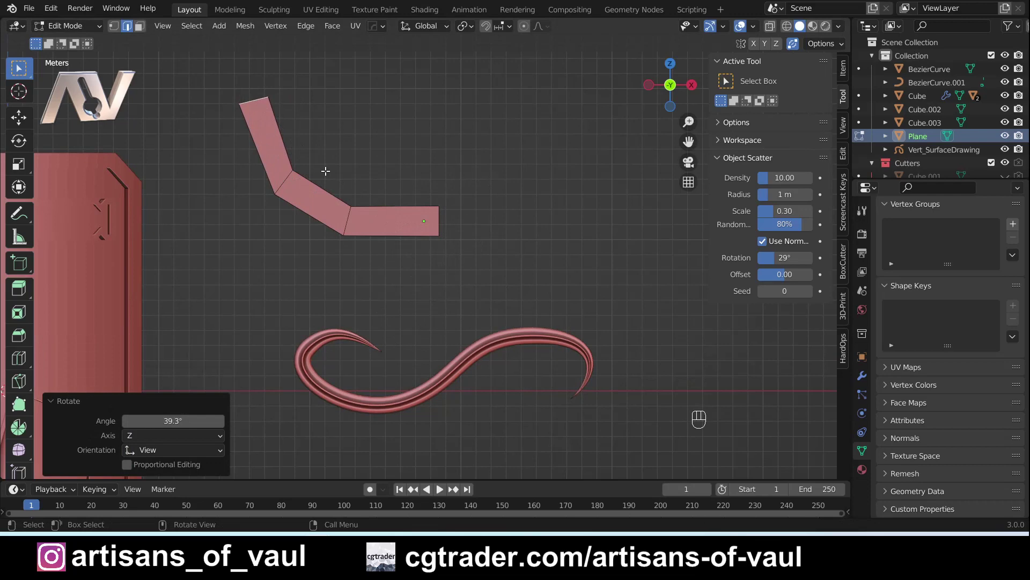
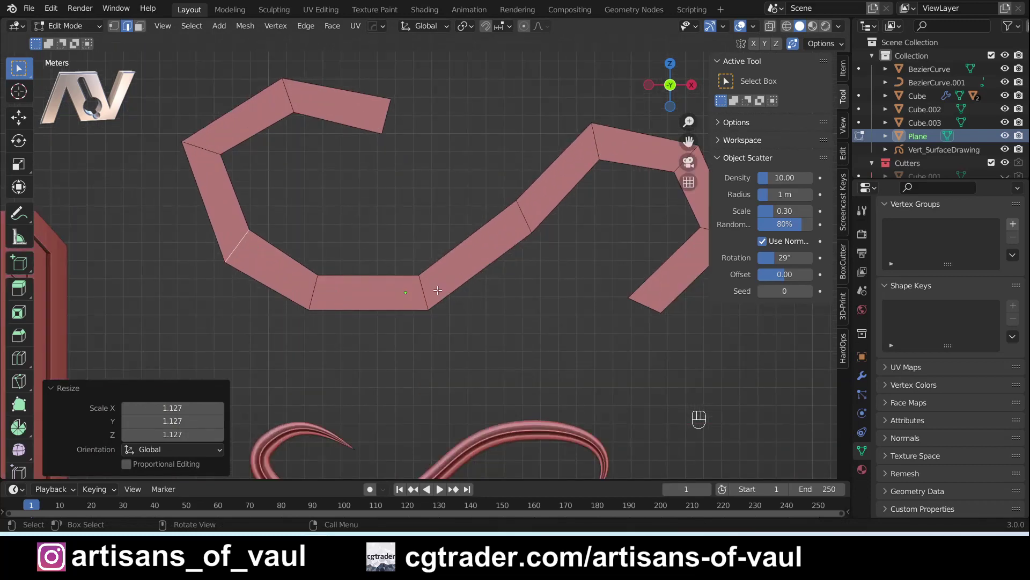
- Add a loop cut down the strip's middle and select the two end vertices
key(ctrl+r)
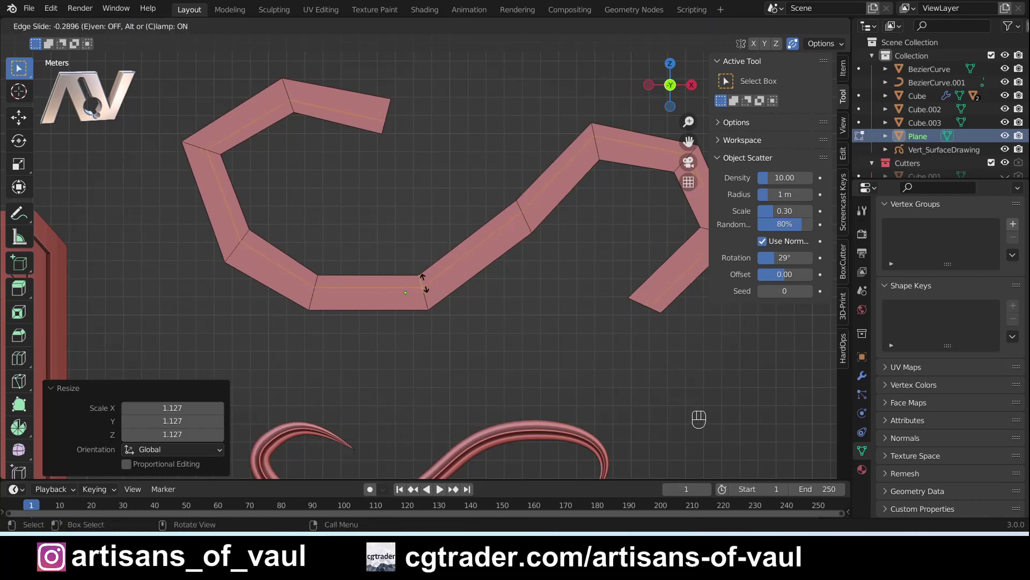
click(420, 142)
key(Tab)
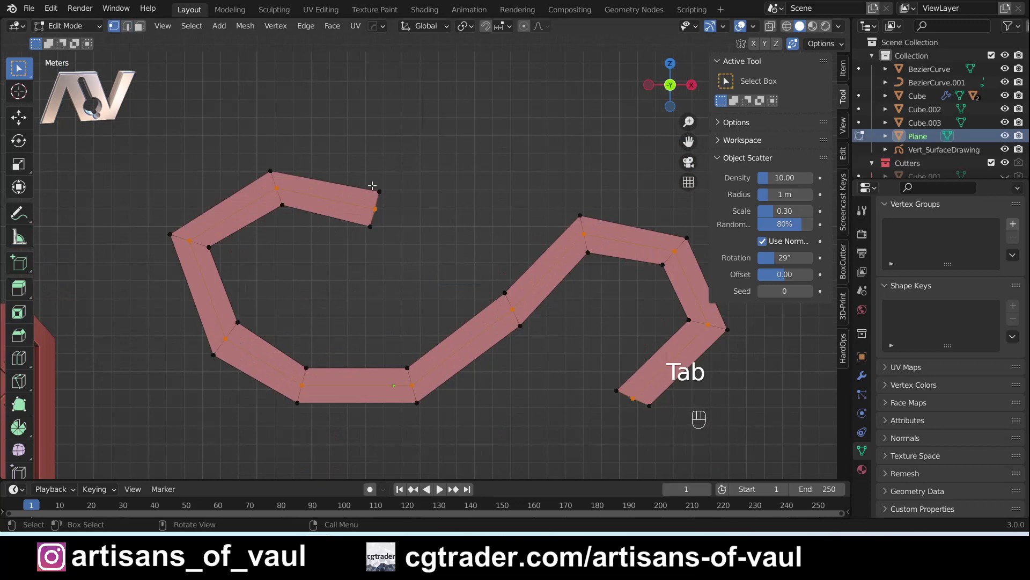
click(380, 184)
click(376, 223)
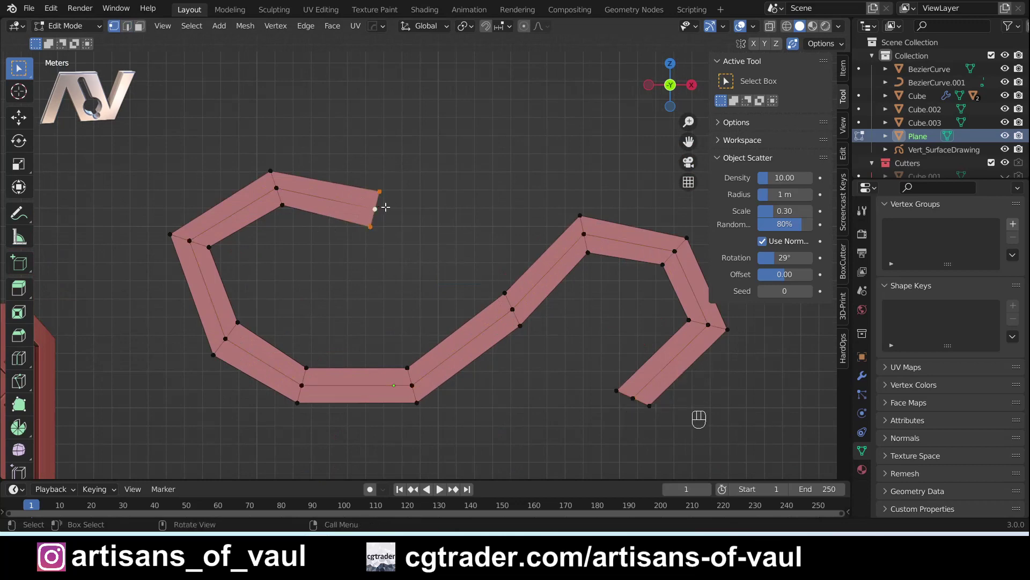
- Merge the end vertices At Last into a sharp pointed tip on the hooked strip
key(m)
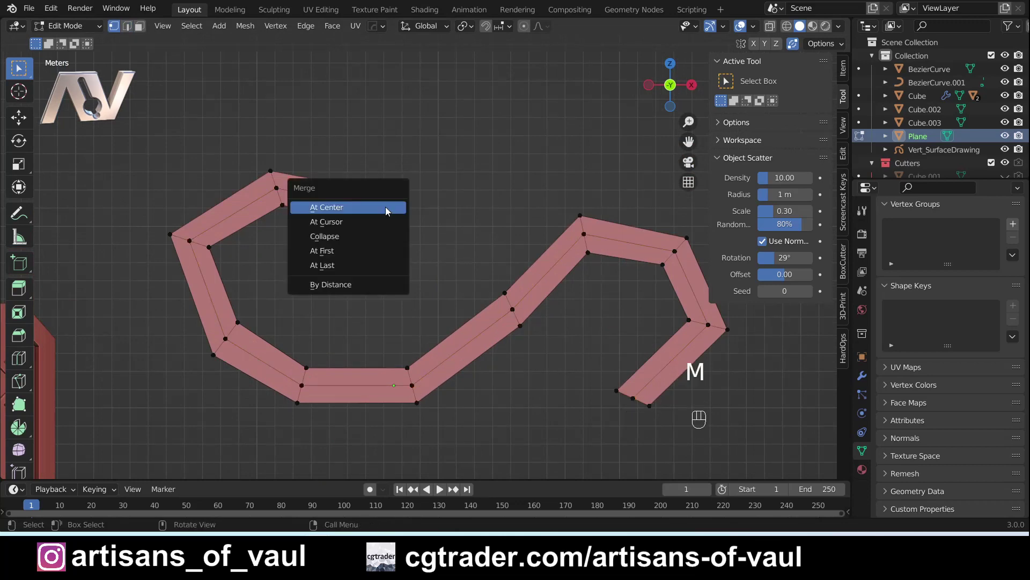
click(586, 383)
click(647, 425)
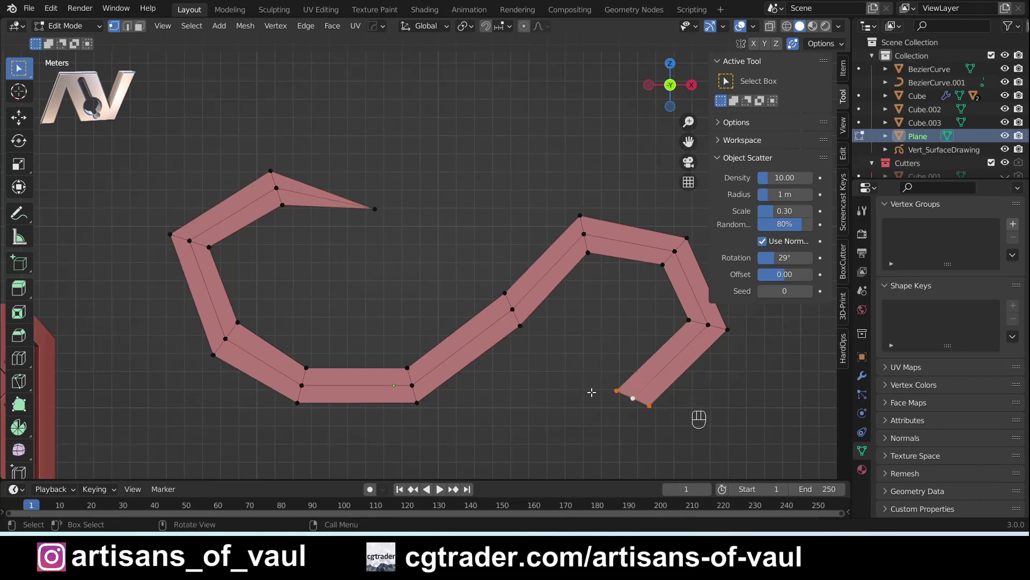
key(m)
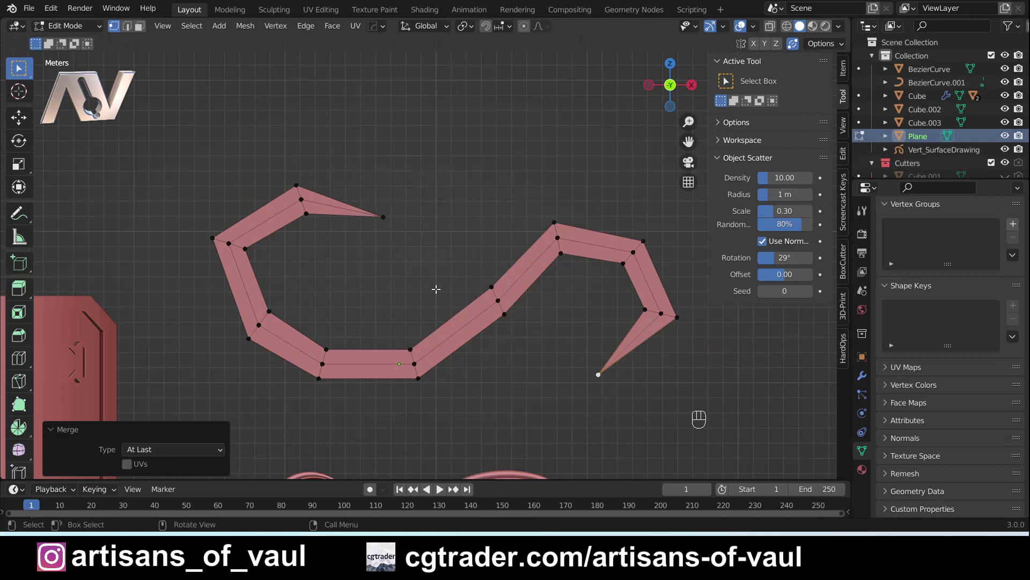
drag(384, 266, 457, 276)
drag(420, 296, 425, 315)
- Select the strip's edge loops and extrude them along Y to give the band real thickness
key(Tab)
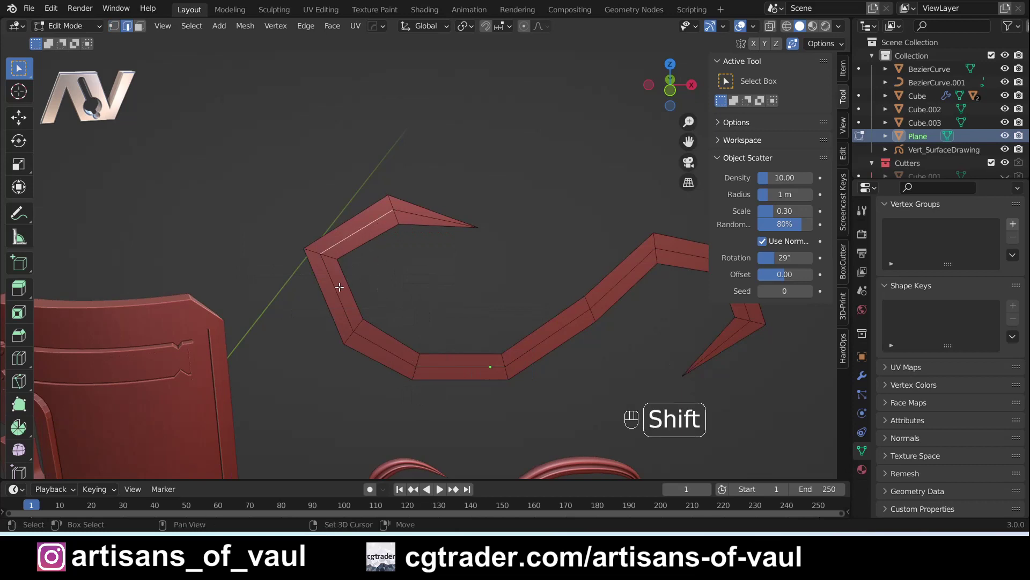
click(337, 289)
click(453, 363)
click(467, 248)
drag(381, 219, 364, 282)
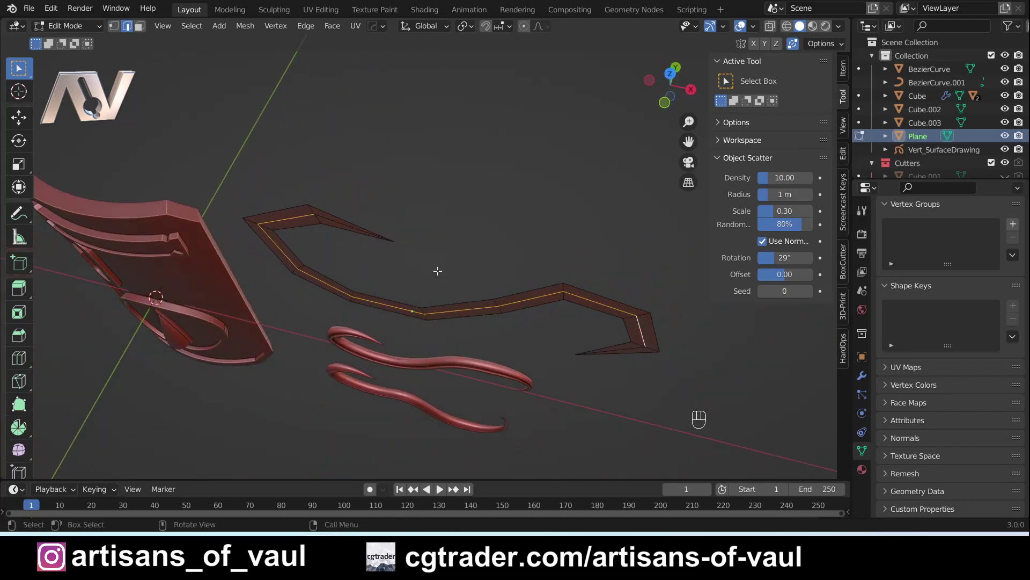
key(g)
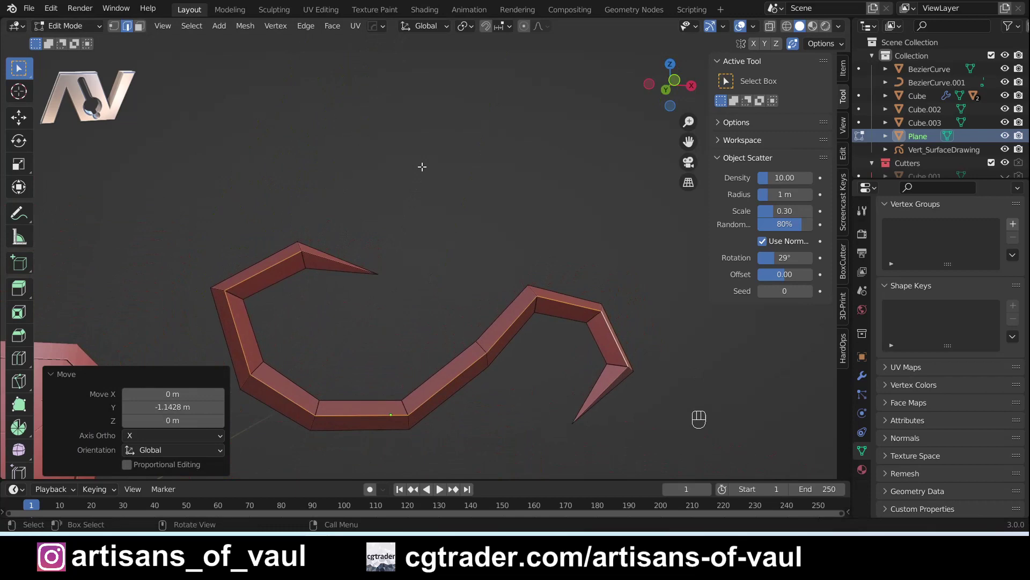
- Inspect the pointed tip and fill a face between its open edges
drag(372, 264, 430, 213)
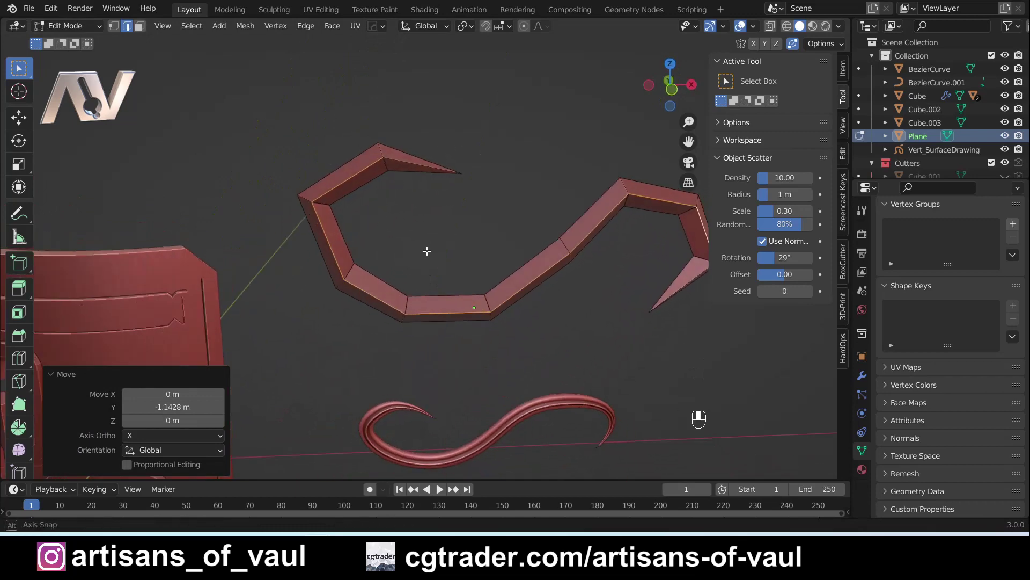
drag(594, 274, 648, 253)
drag(511, 205, 515, 250)
drag(536, 229, 577, 192)
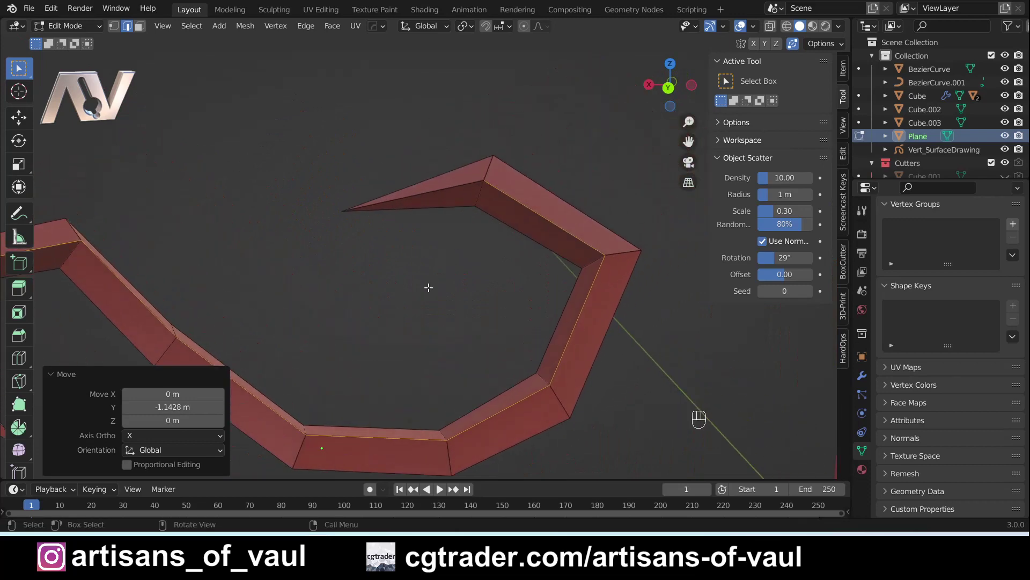
drag(475, 262, 517, 295)
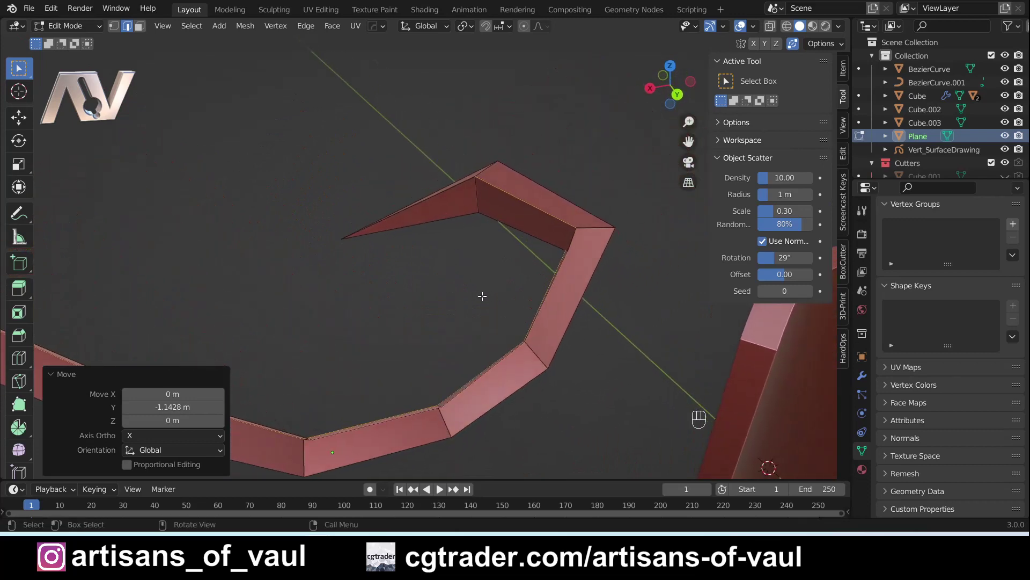
drag(465, 268, 469, 286)
key(Tab)
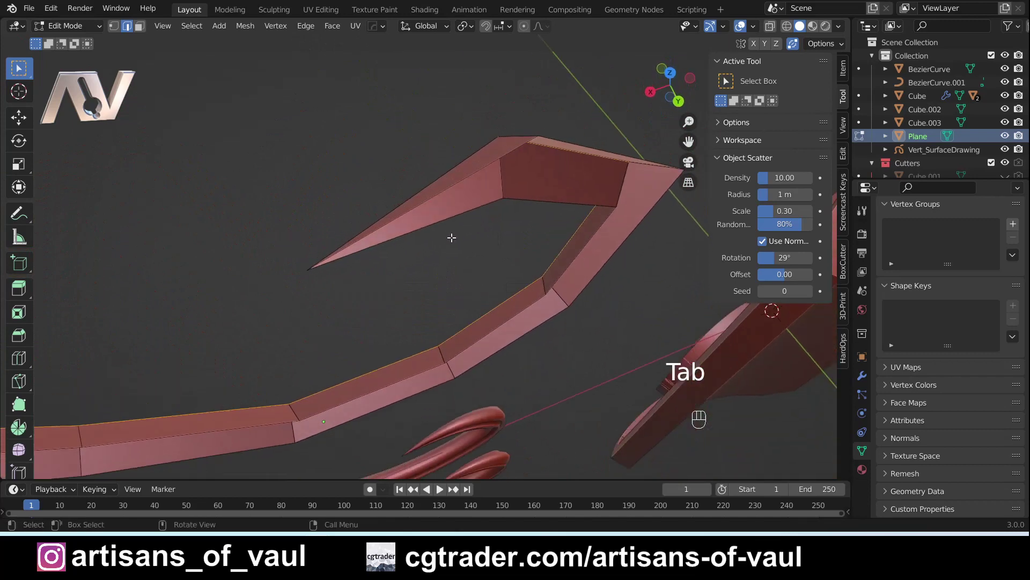
click(450, 194)
click(454, 208)
key(f)
drag(496, 234, 482, 206)
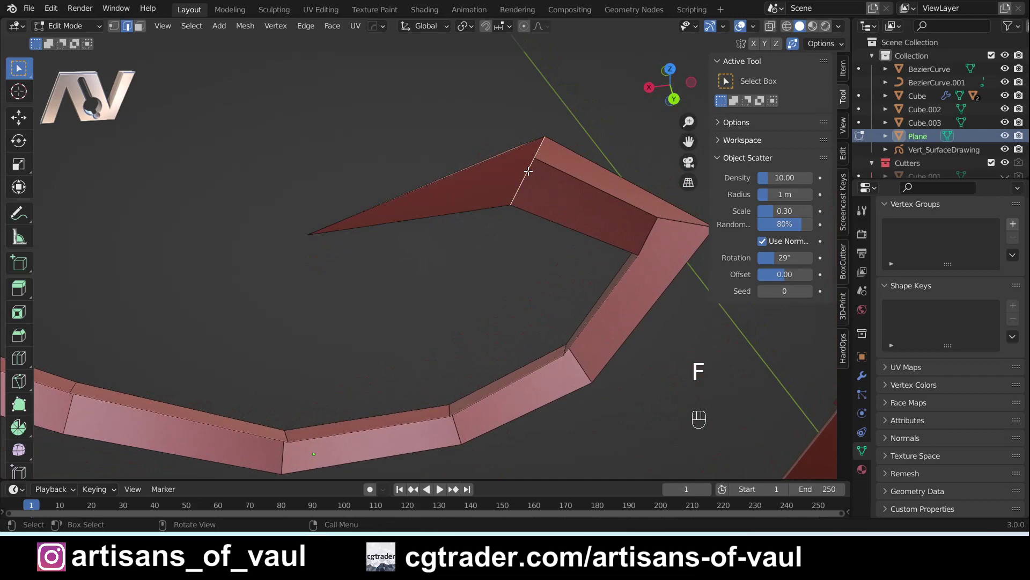
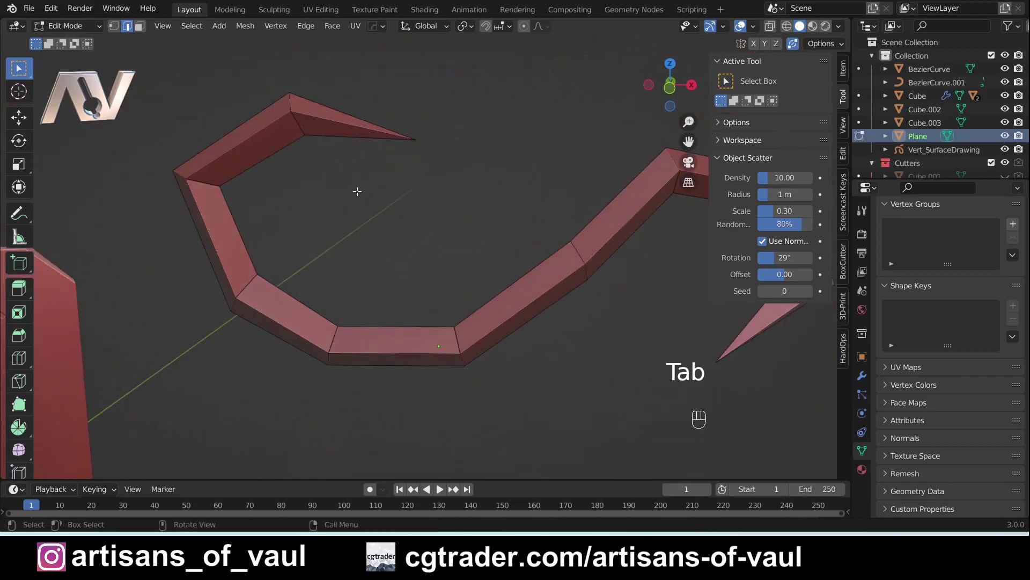
- Select the outline edges of the solid band
click(332, 118)
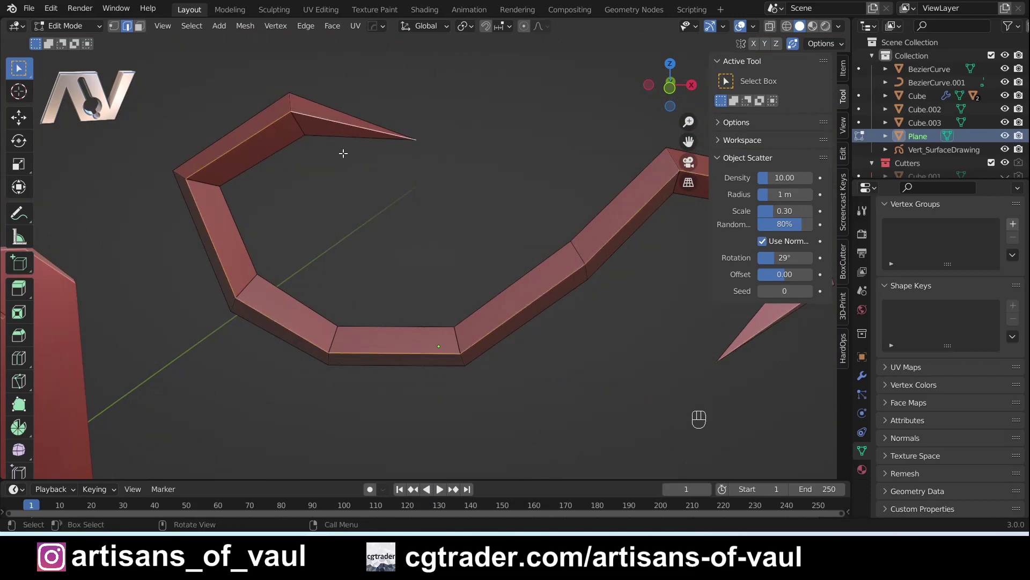
drag(396, 215, 316, 235)
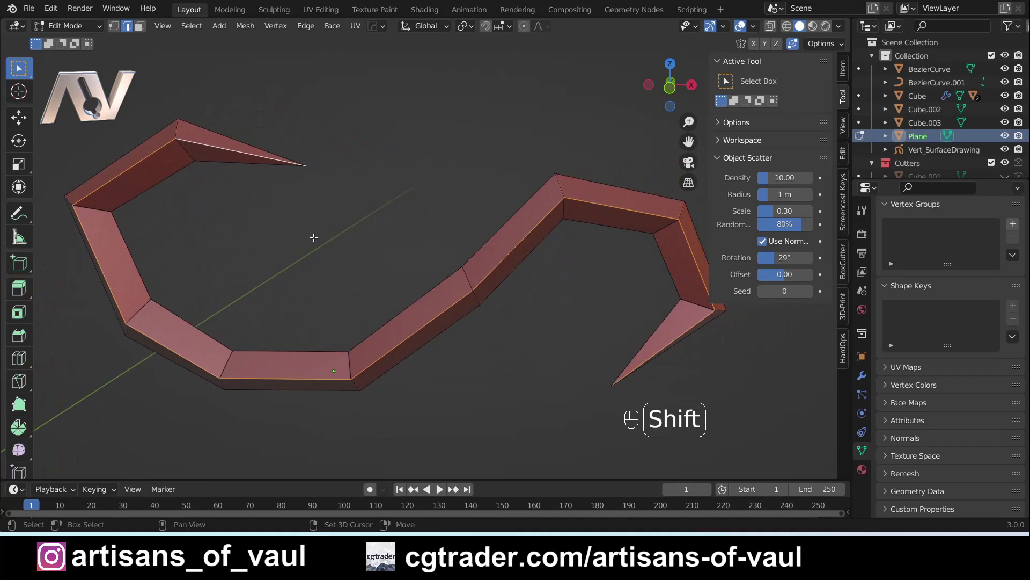
- Apply a crease of 1 to the band's rim edges, check it in Item properties, then undo it to zero
key(shift+e)
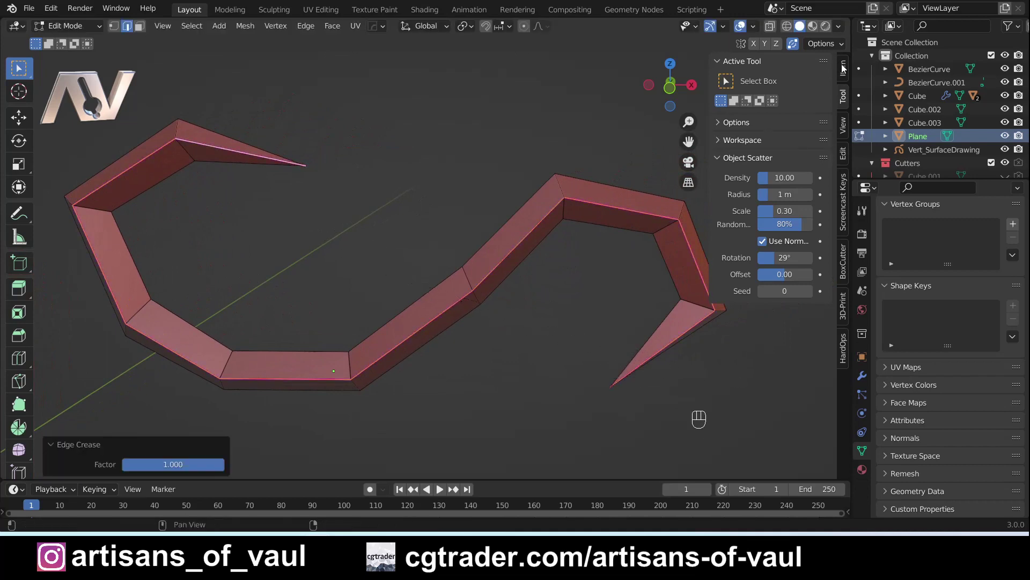
click(847, 67)
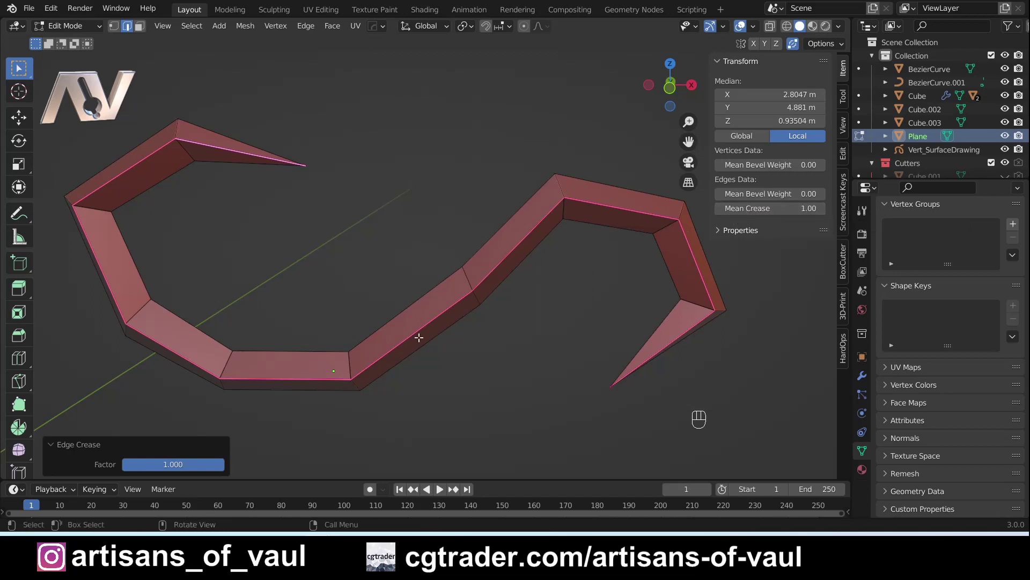
key(ctrl+z)
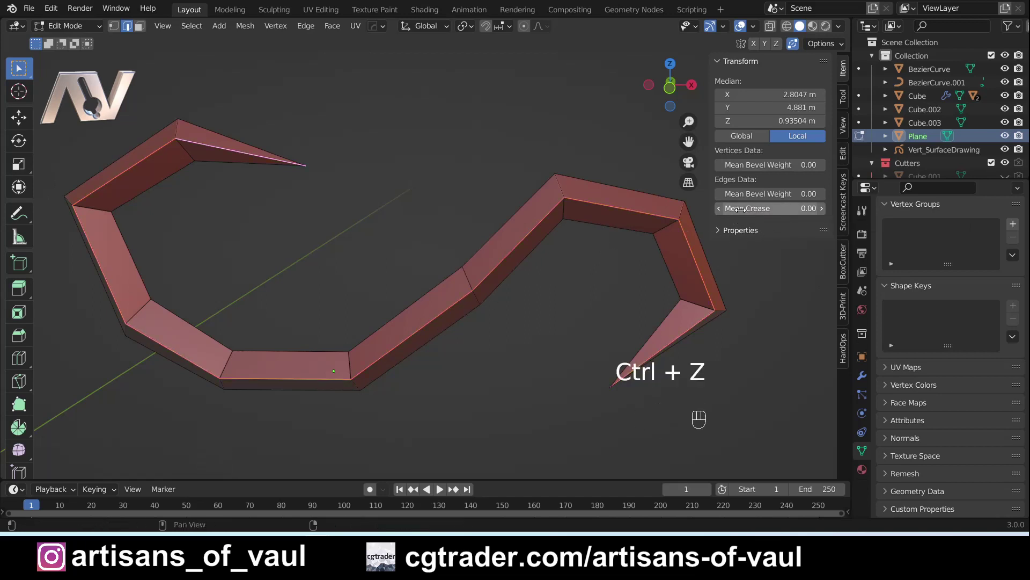
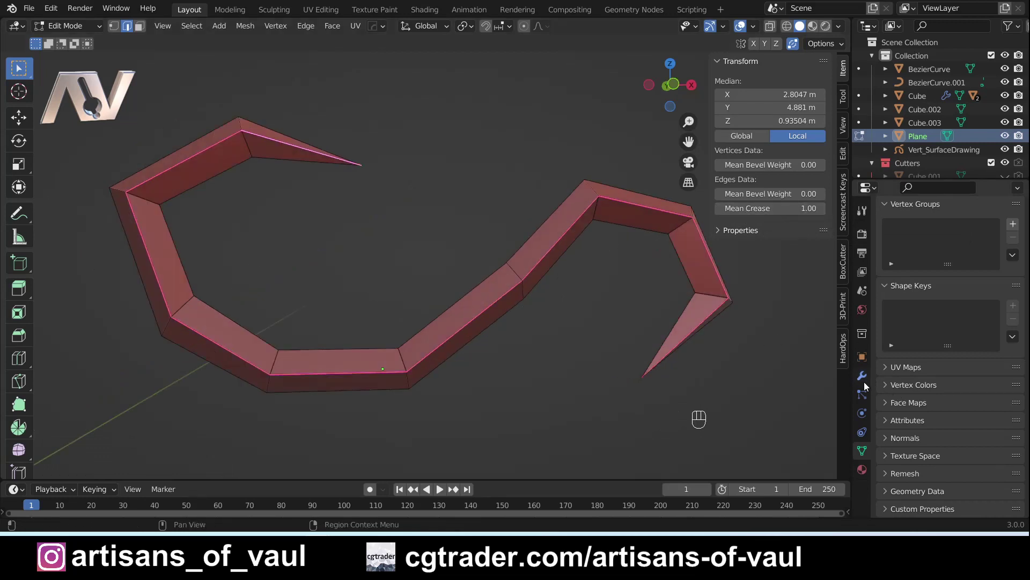
- Add a Subdivision Surface modifier and crease the curl's border edge loops to 1
click(866, 380)
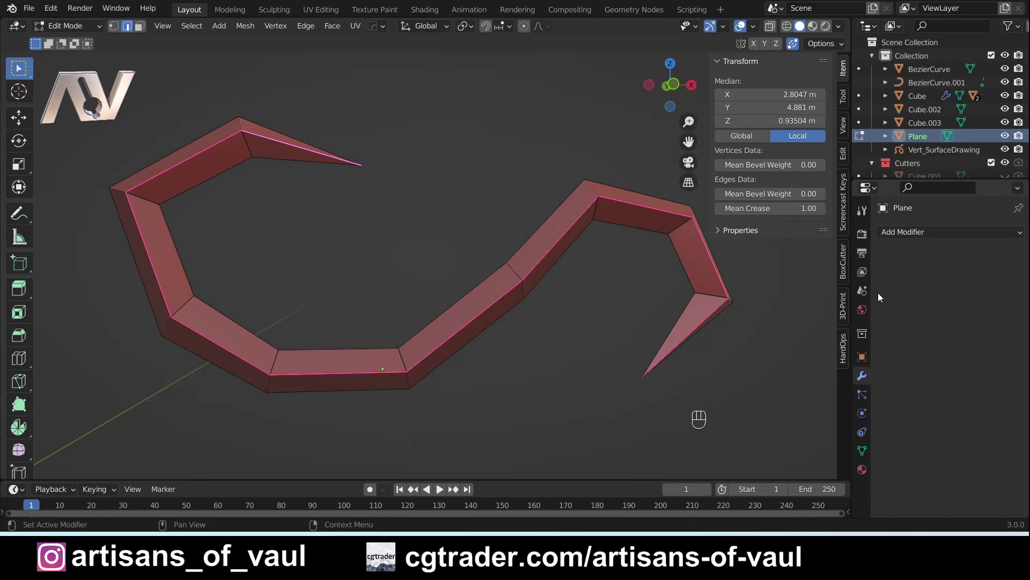
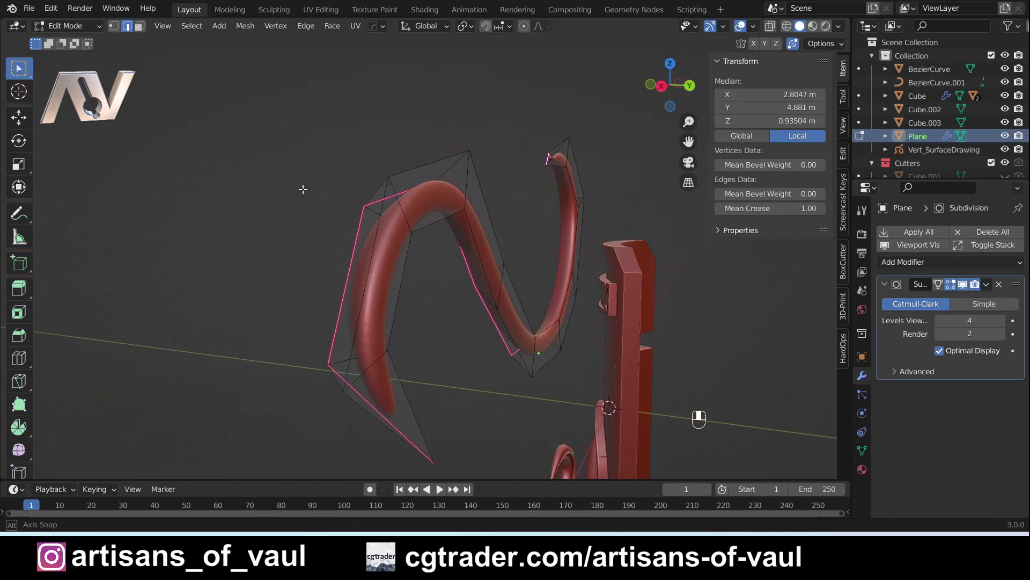
key(Tab)
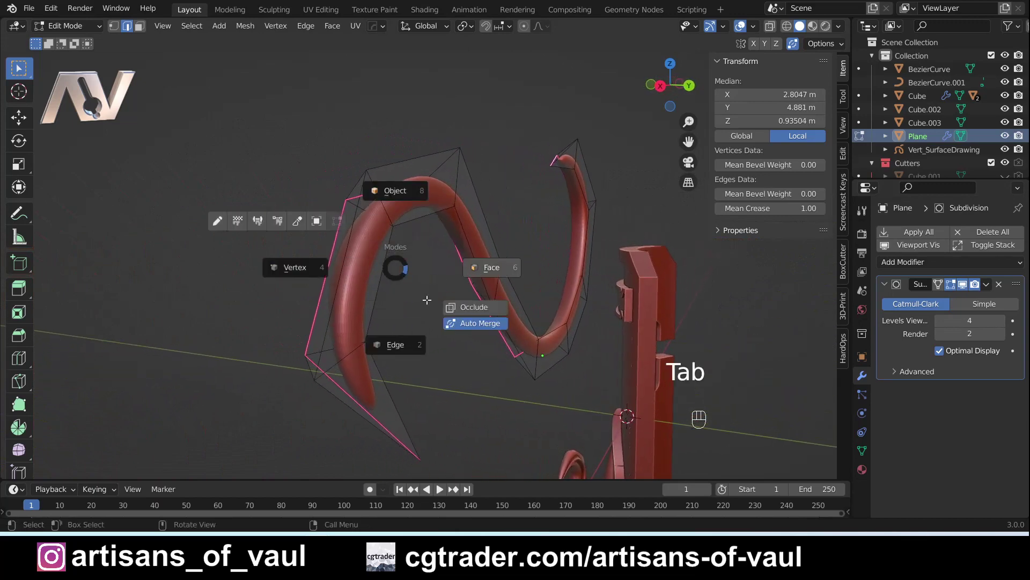
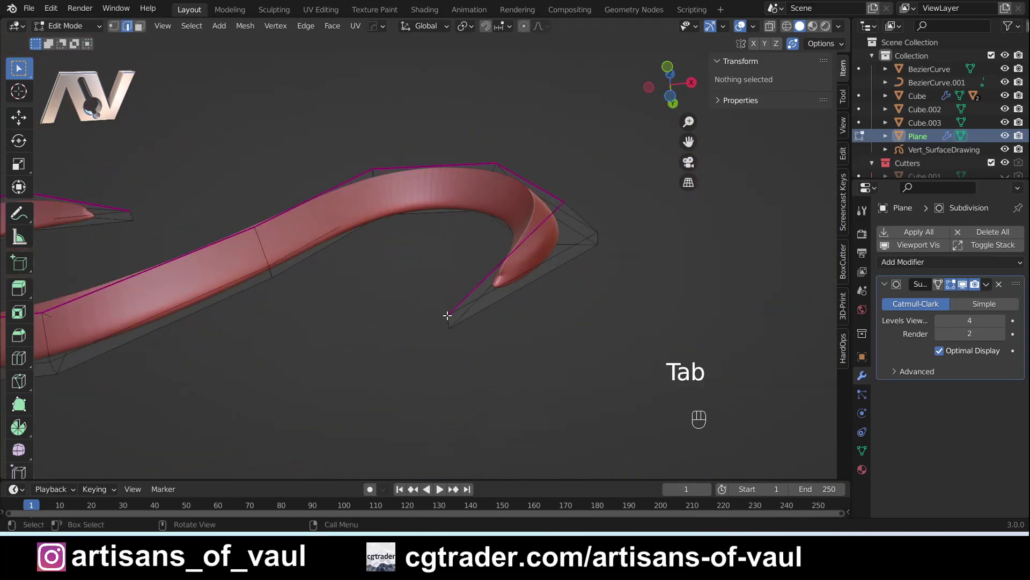
click(647, 425)
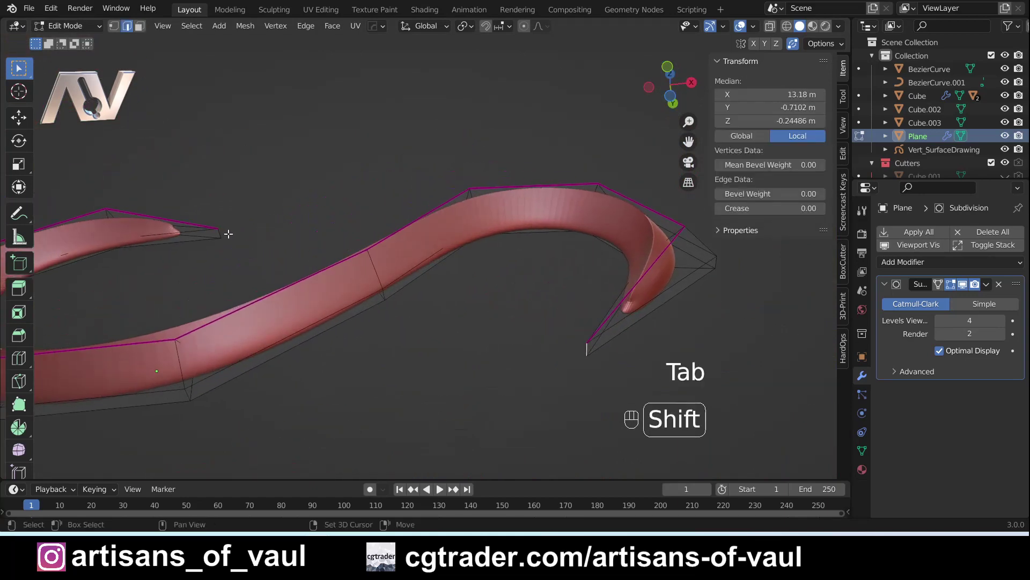
drag(226, 230, 274, 240)
key(shift+e)
- Inspect the smoothed curl and its spiky tip, then return to Object Mode beside the shield
drag(421, 240, 386, 253)
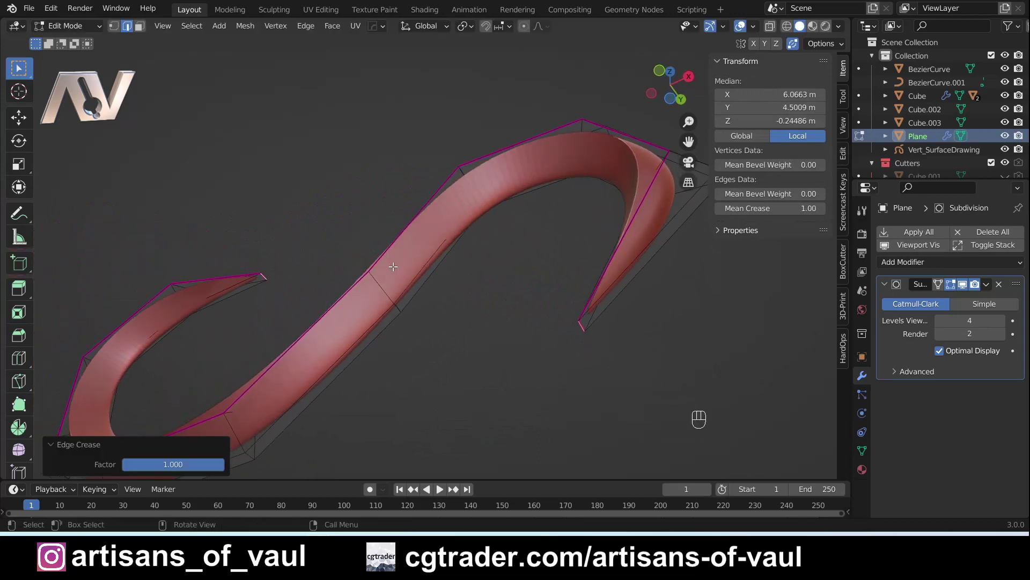
drag(424, 284, 444, 302)
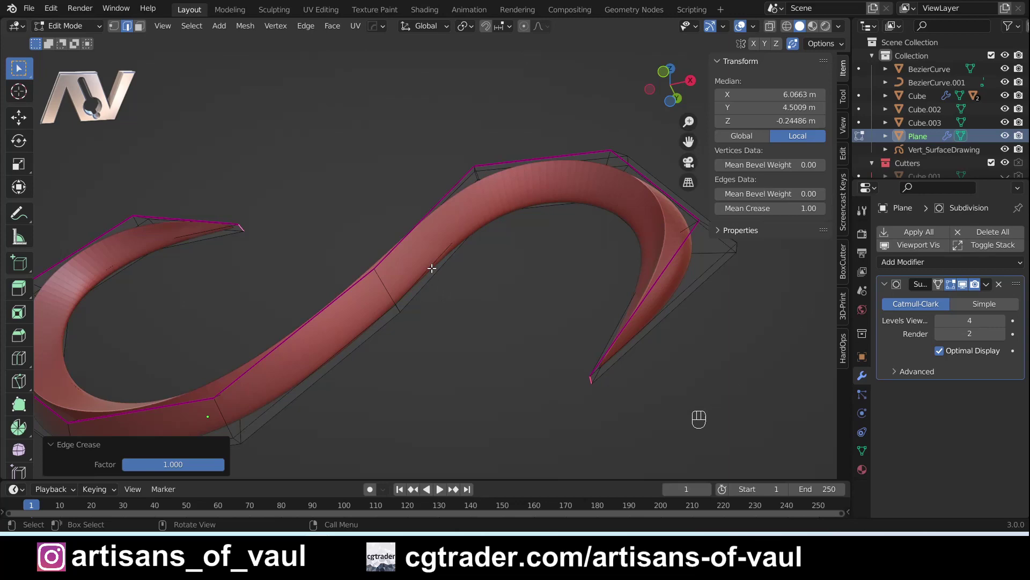
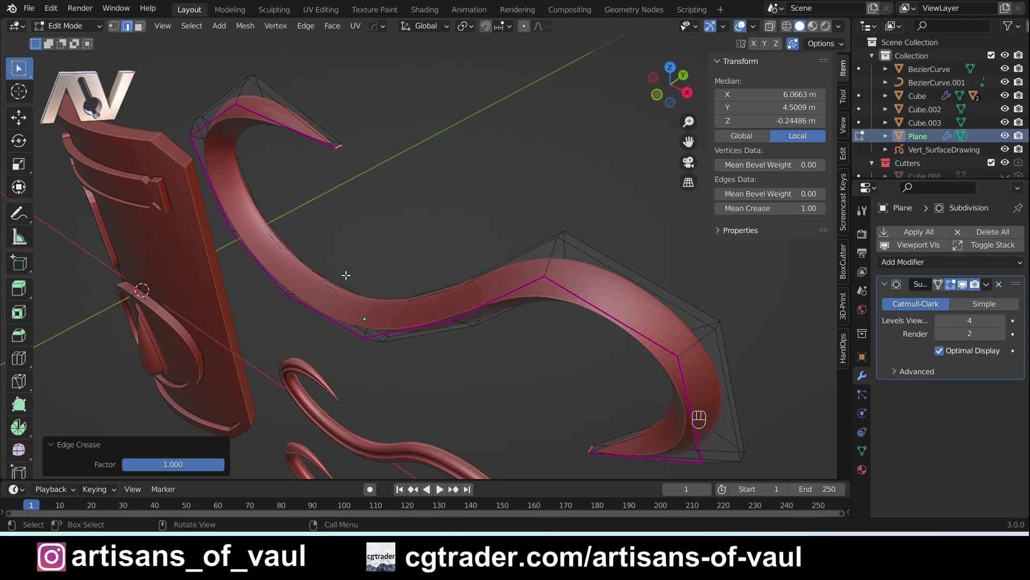
drag(349, 271, 493, 228)
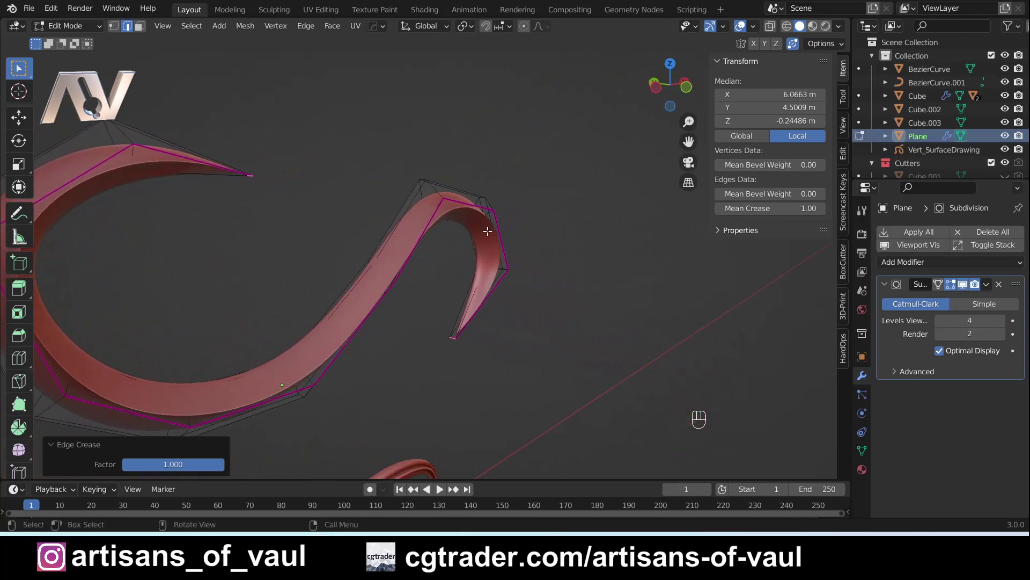
drag(249, 248, 420, 256)
drag(418, 257, 381, 223)
key(Tab)
drag(457, 230, 431, 249)
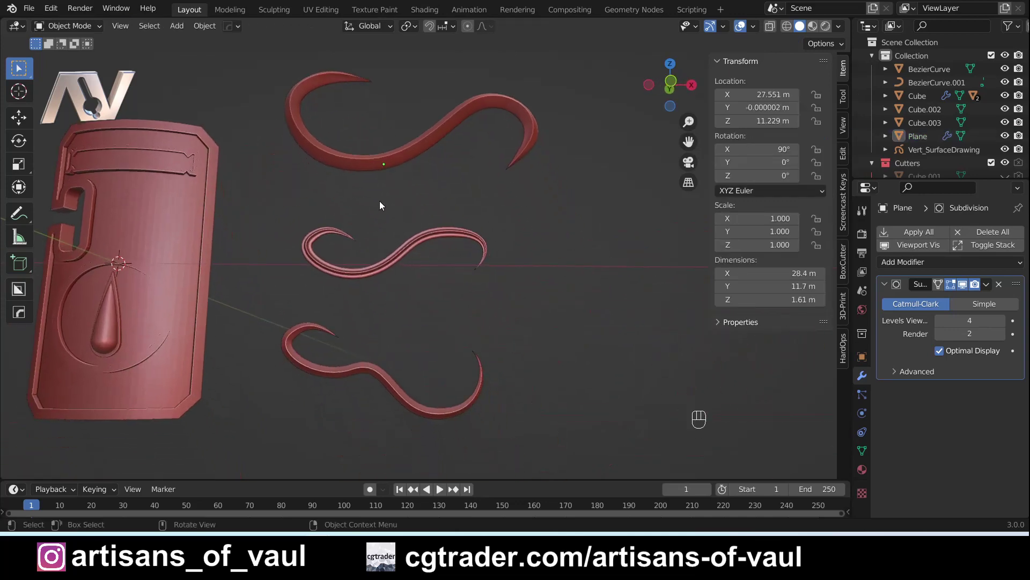
- In front ortho view, move both older Bezier curls further down along Z
drag(402, 182, 401, 202)
click(684, 84)
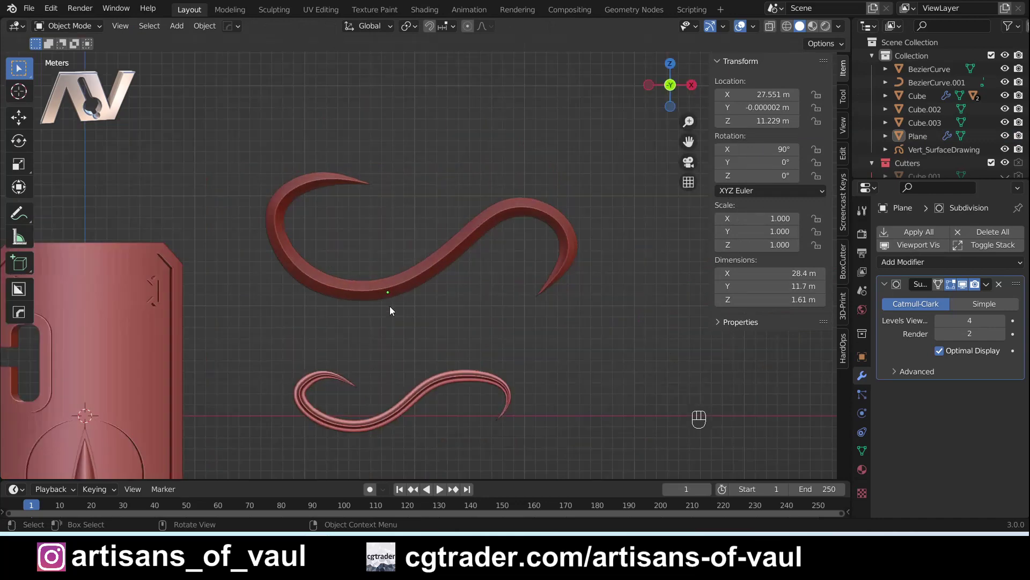
drag(335, 304, 373, 235)
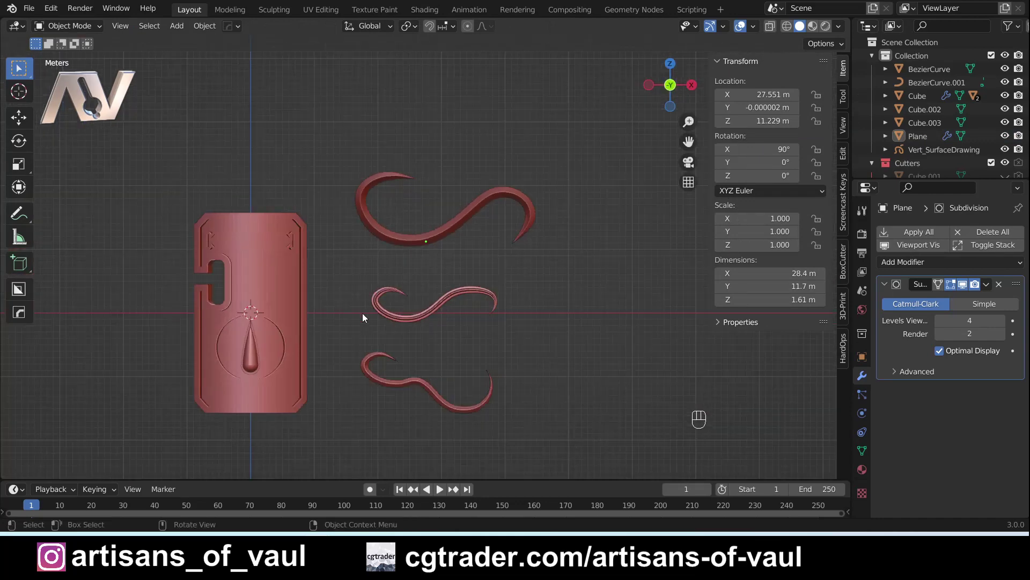
drag(349, 284, 542, 461)
drag(540, 363, 539, 306)
key(g)
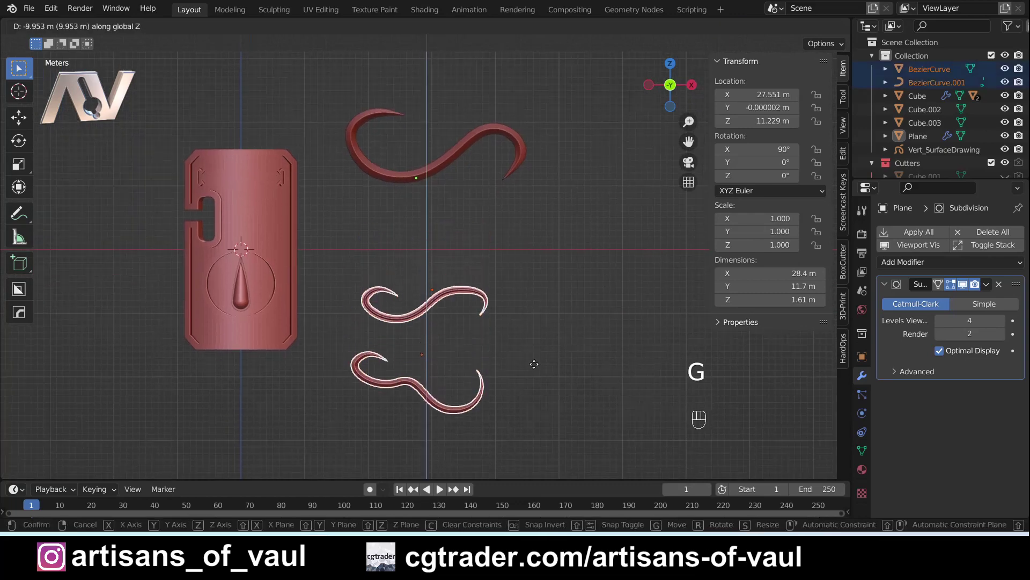
drag(386, 215, 419, 314)
click(396, 264)
- Duplicate the smoothed plane band and place the copy 16 m straight below the original
key(Delete)
key(shift+d)
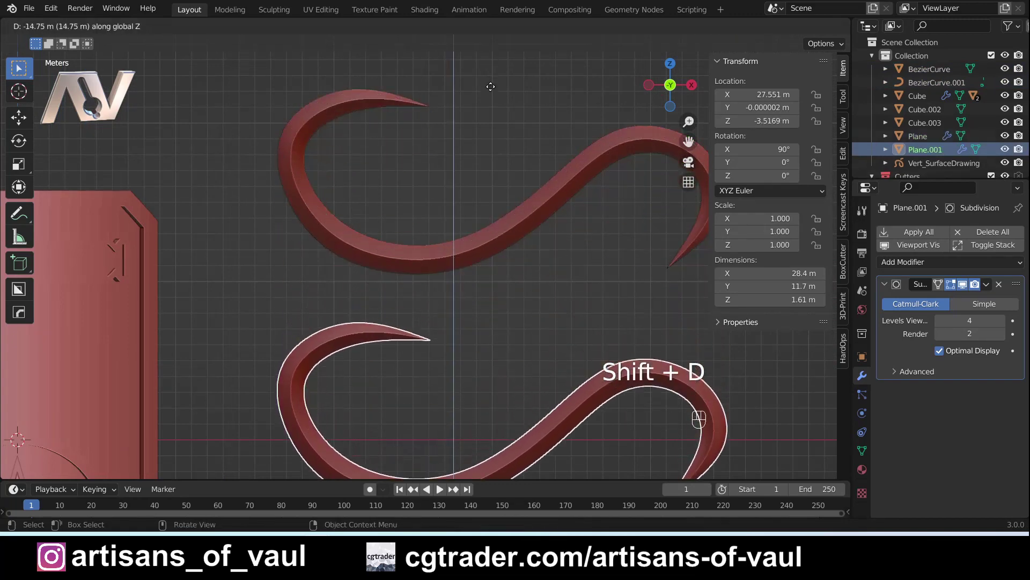
drag(535, 307, 542, 254)
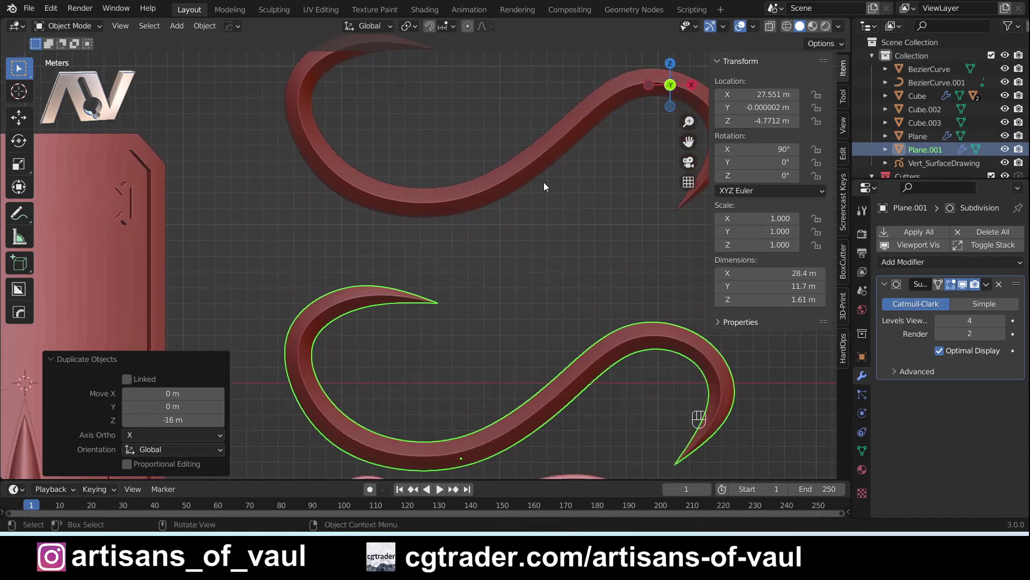
drag(387, 218, 396, 269)
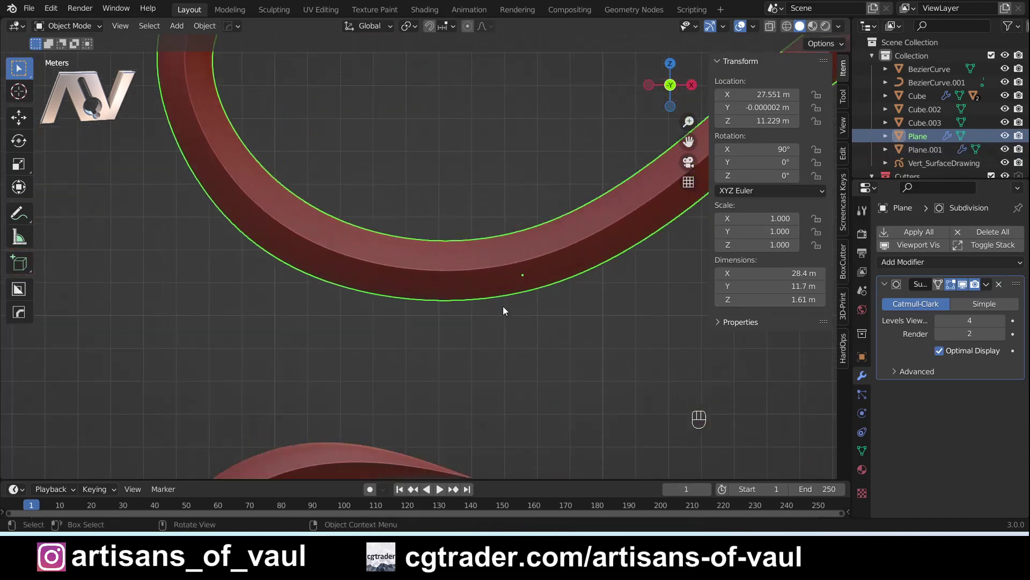
- Enable On Cage for the original curl's Subdivision modifier, then frame the copied curl Plane.001
key(Tab)
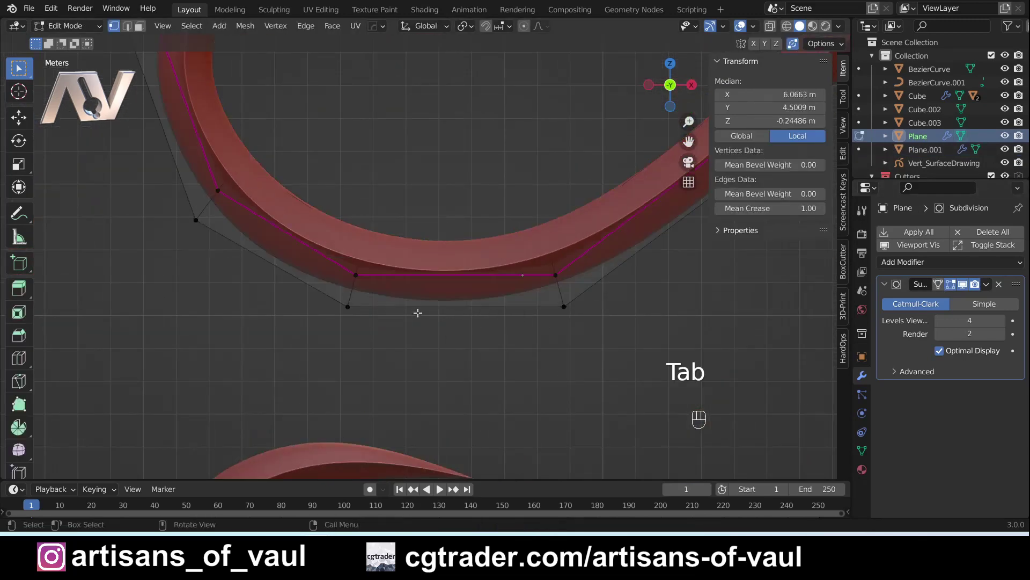
drag(426, 306, 433, 265)
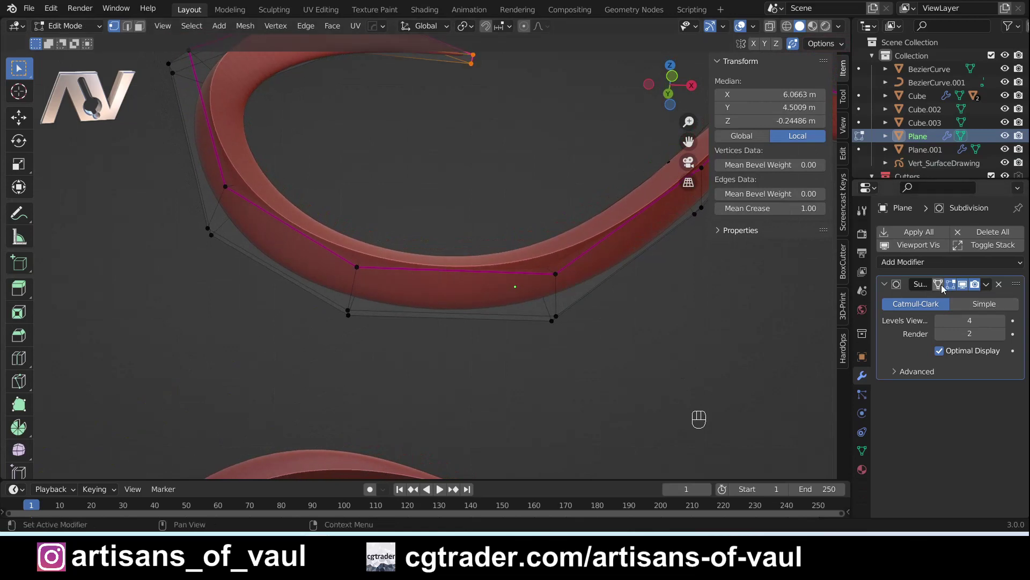
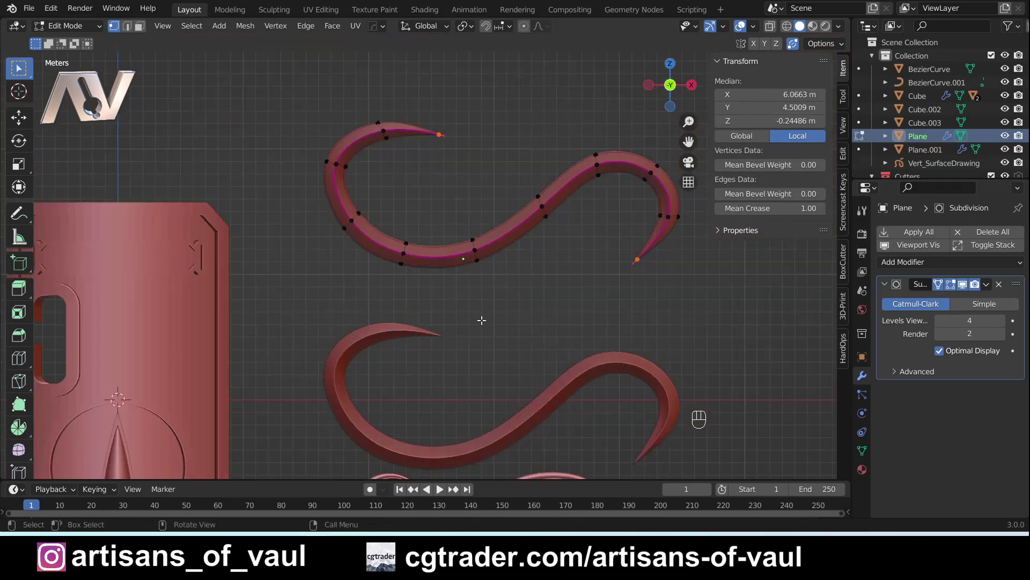
drag(491, 326, 493, 265)
key(Tab)
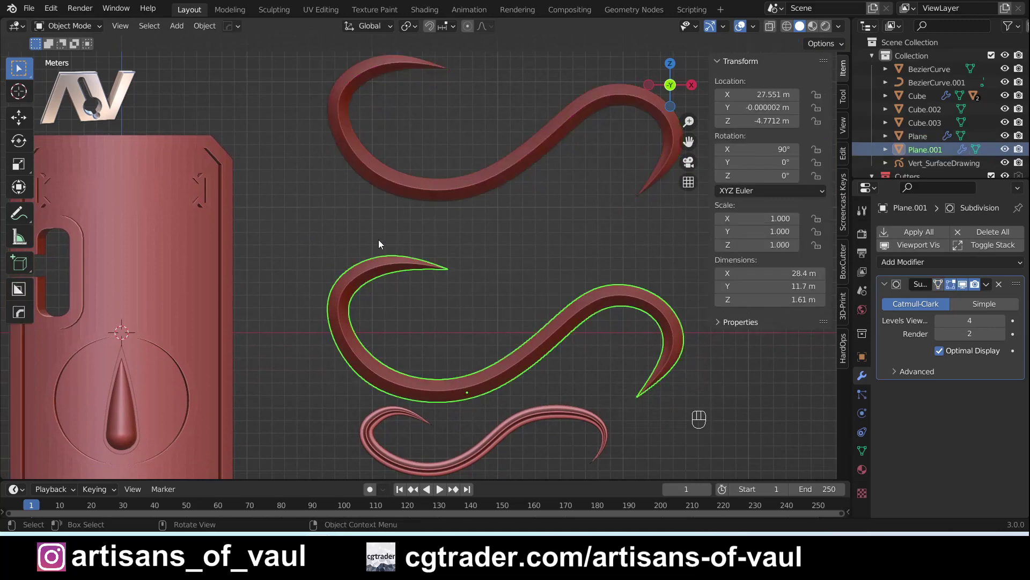
drag(453, 427, 456, 336)
drag(407, 286, 395, 359)
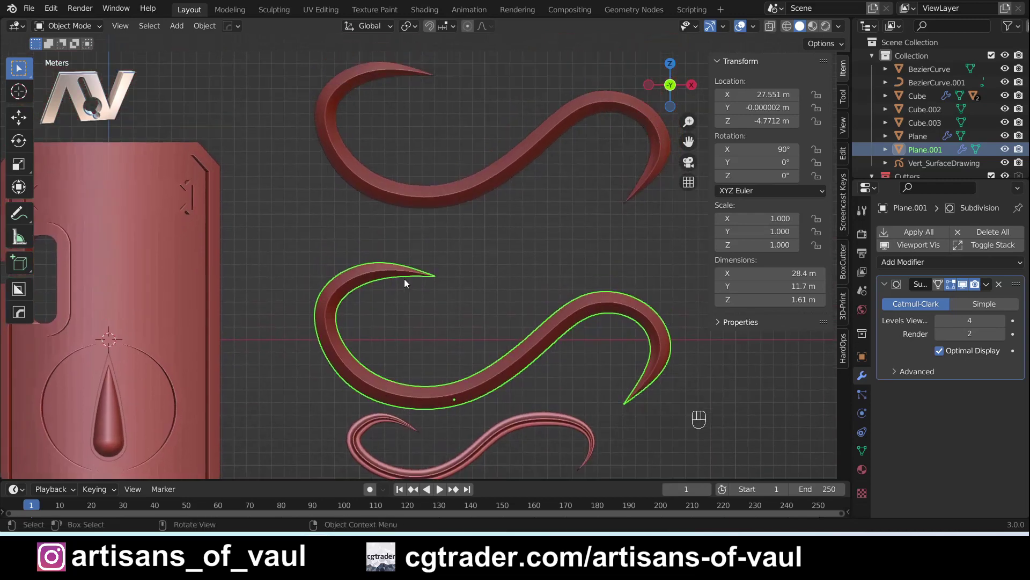
- In X-ray edit mode, box-select and delete the copied curl's lower tail vertices
key(Tab)
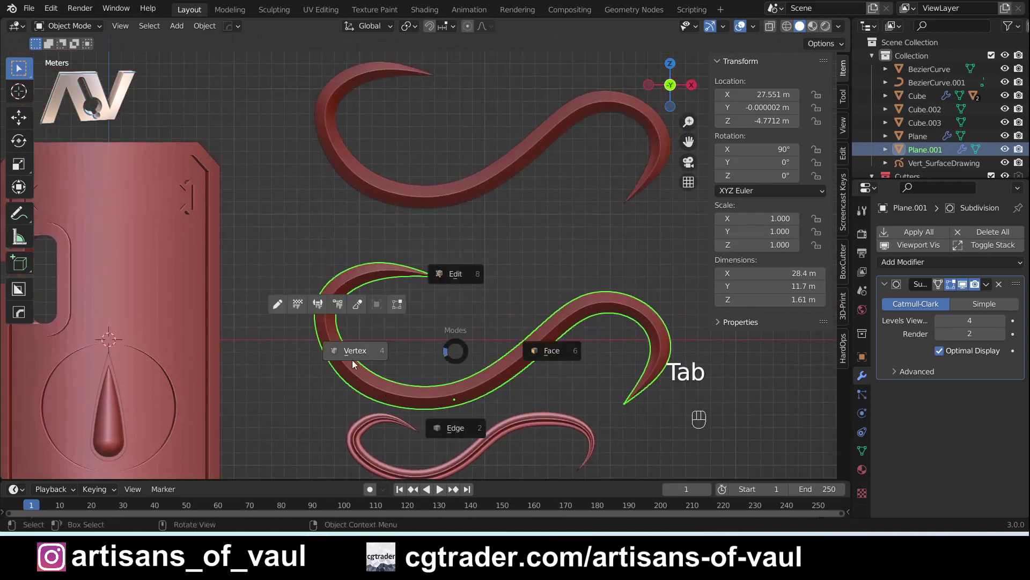
key(shift+z)
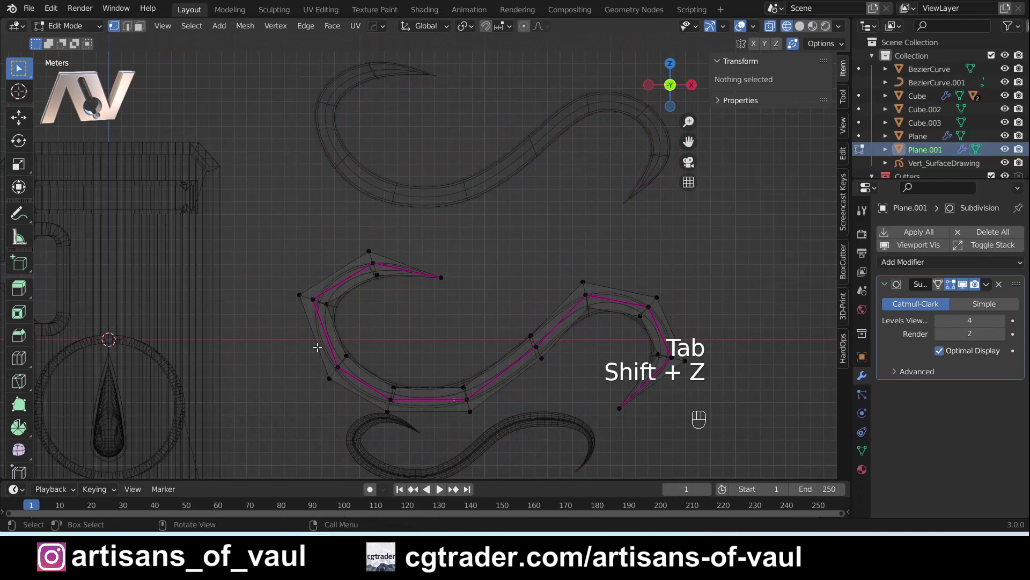
drag(440, 405, 562, 445)
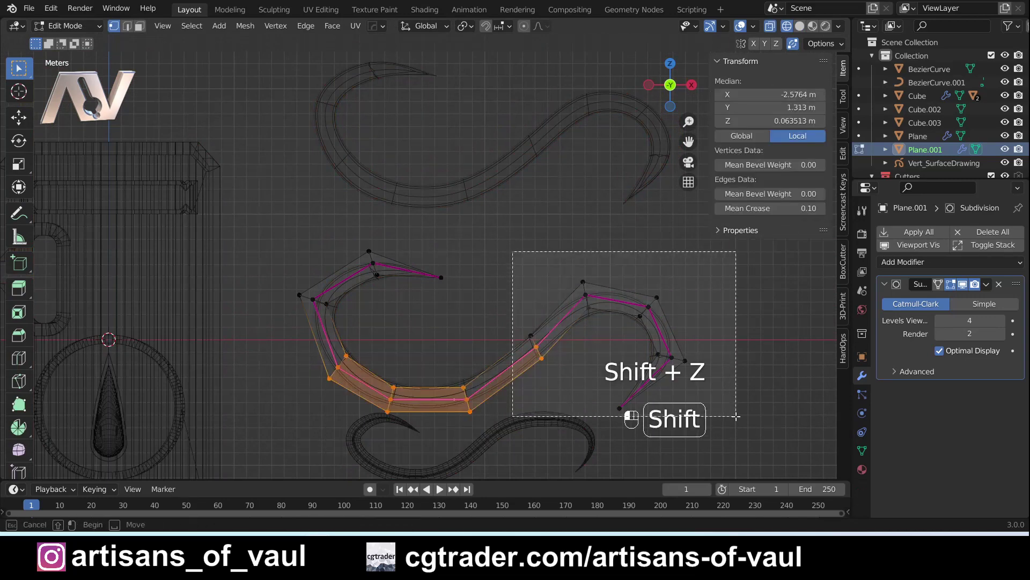
key(Delete)
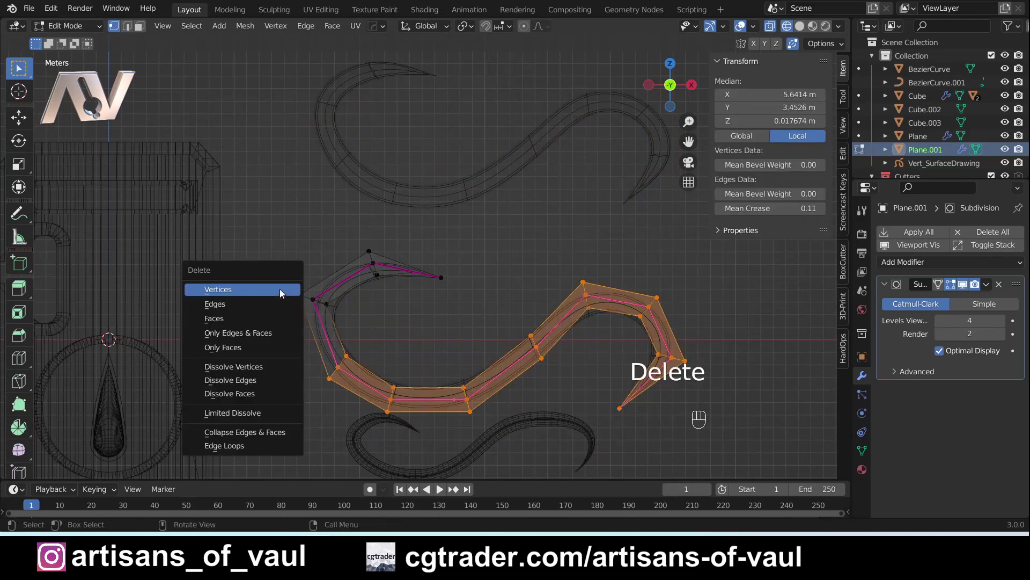
key(Tab)
key(shift+z)
- Fill the spur's blunt end and crease its end edges to 1, returning to front view
key(shift+z)
key(Tab)
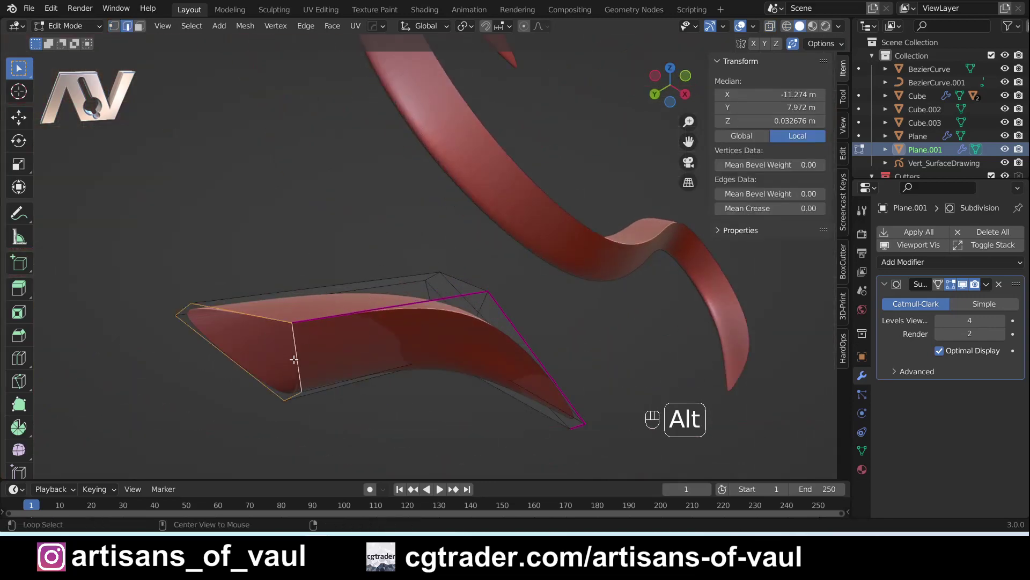
key(f)
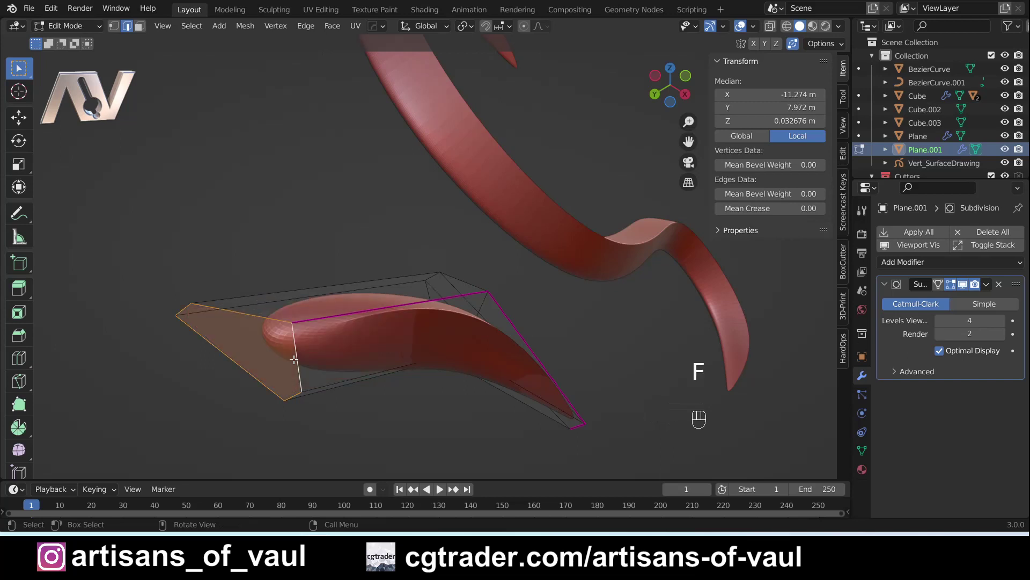
key(shift+e)
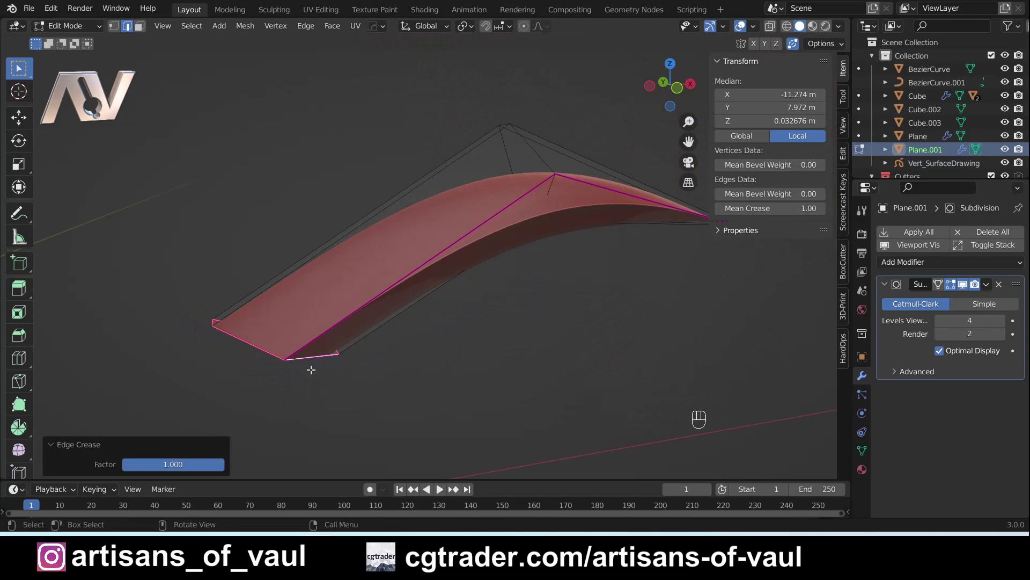
key(Tab)
drag(419, 301, 405, 322)
- Rotate the spur 90° and move it up to hang under the curl's lower bend
click(678, 91)
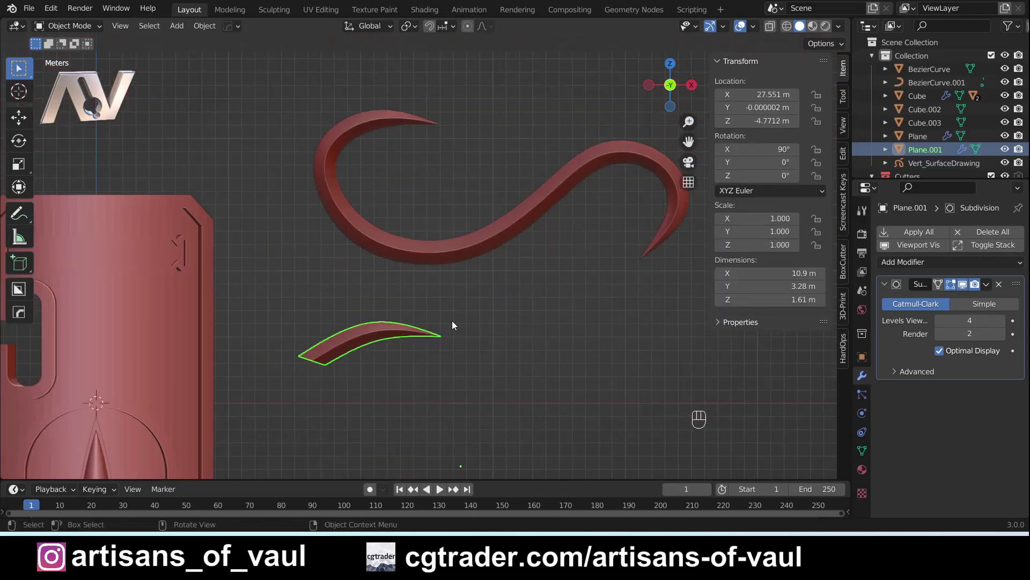
key(r)
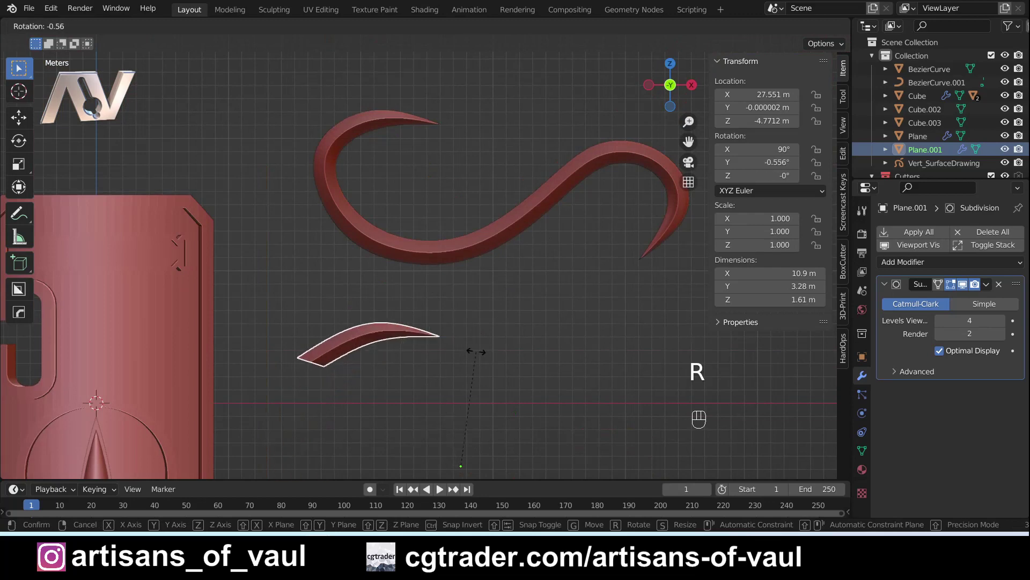
key(shift+s)
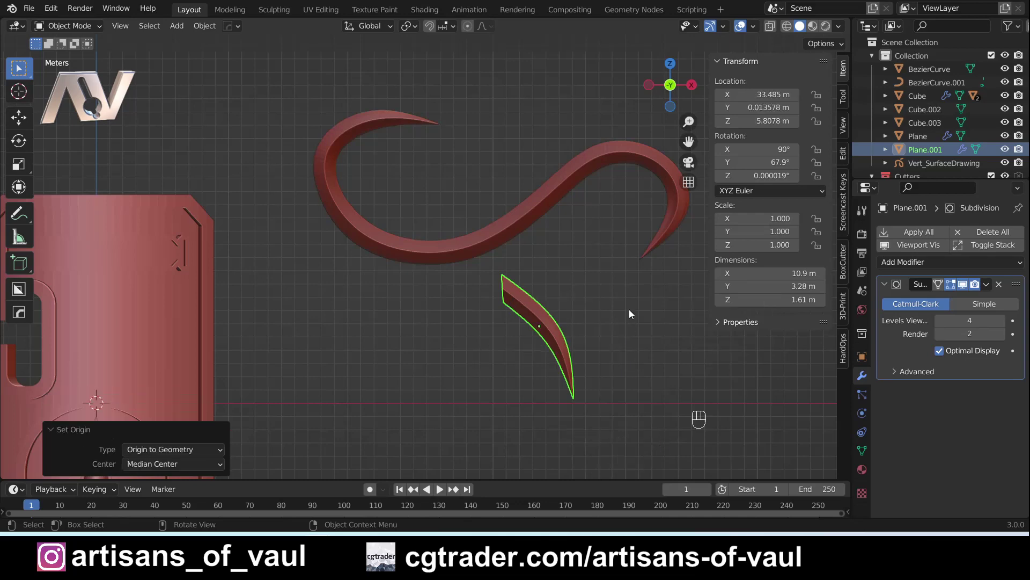
key(r)
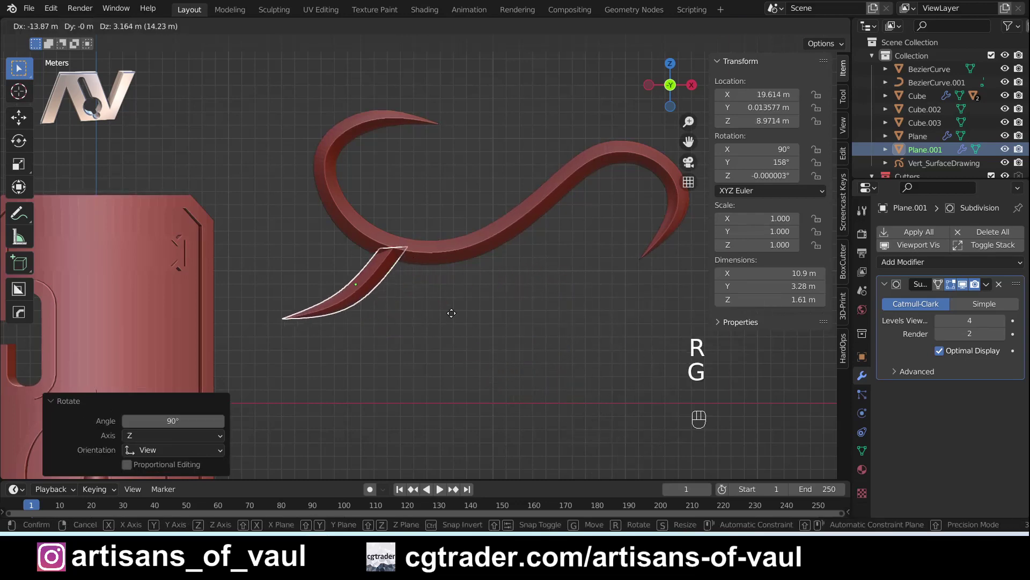
key(g)
drag(413, 275, 472, 317)
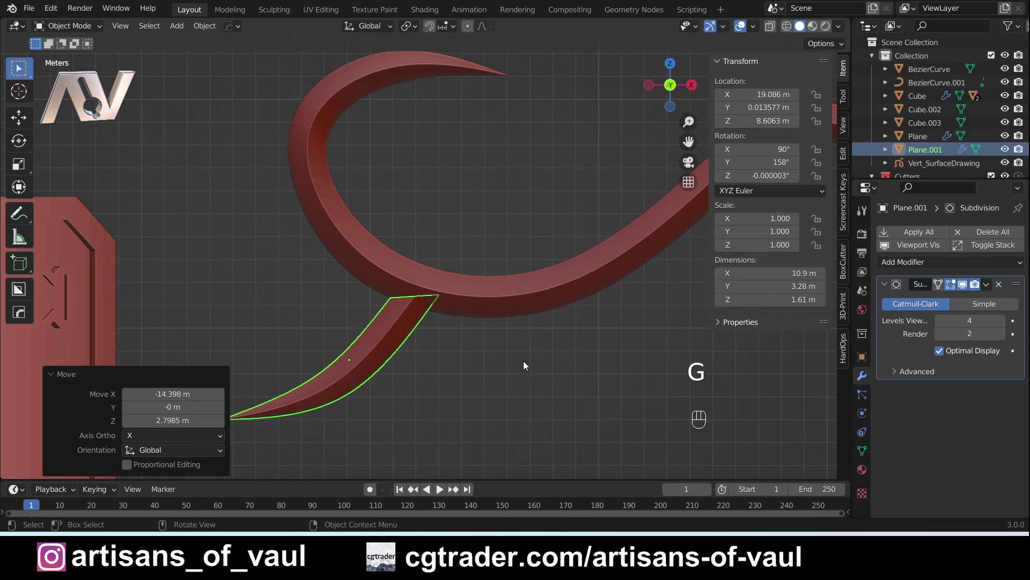
- Rotate and move the spur's base vertices so the base meets the curl's underside
key(Tab)
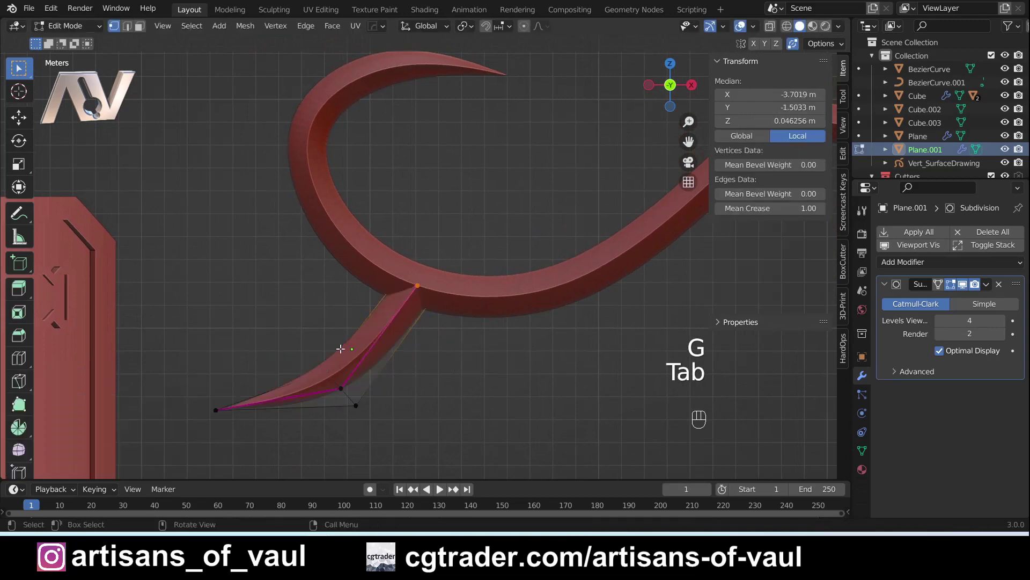
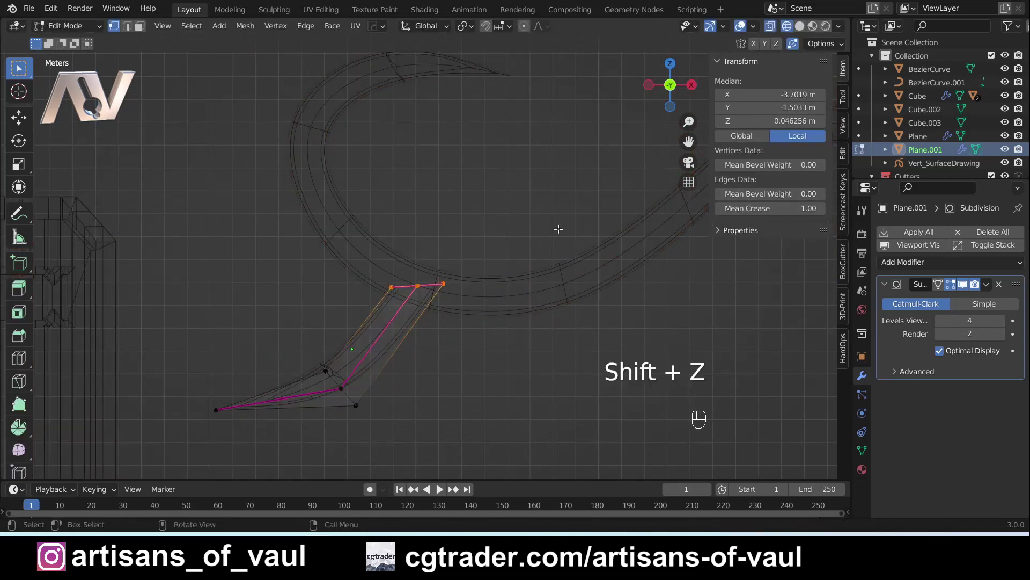
key(r)
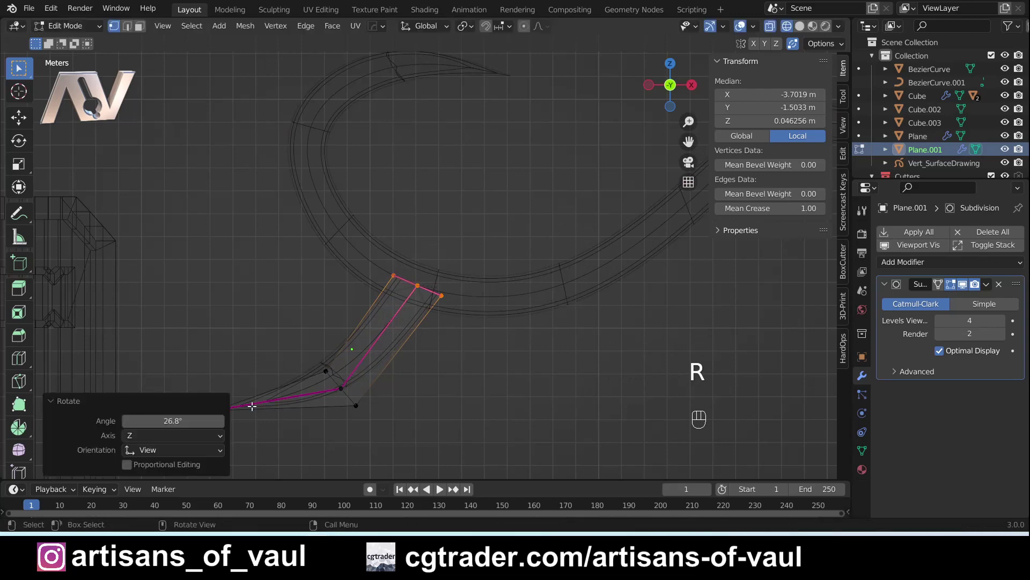
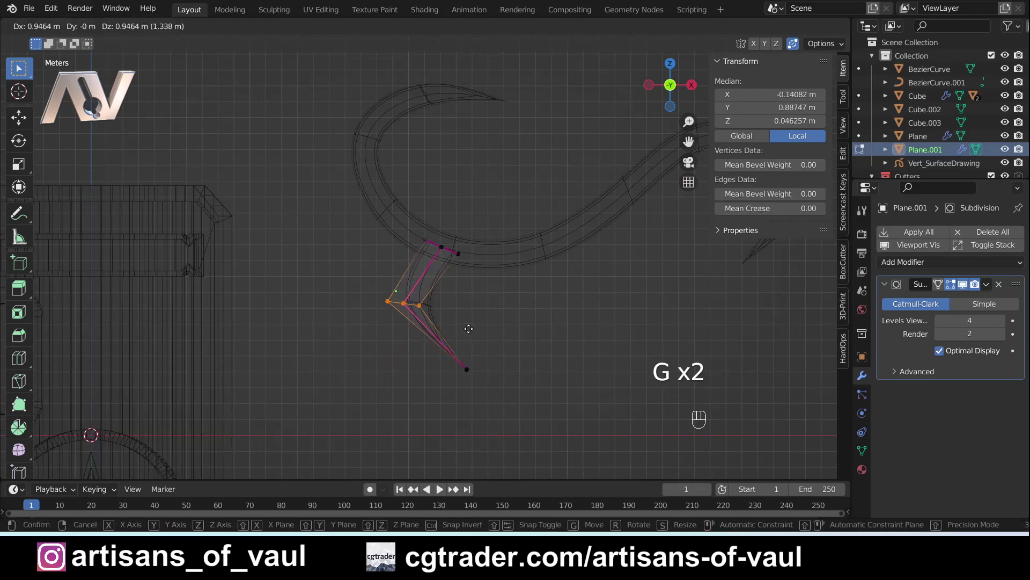
key(g)
key(r)
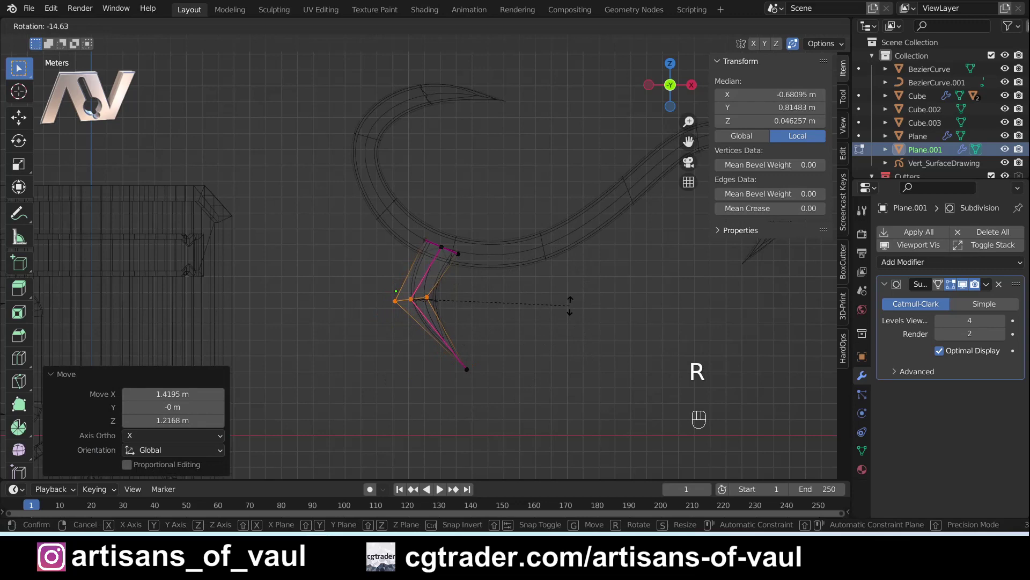
key(shift+z)
drag(507, 295, 483, 306)
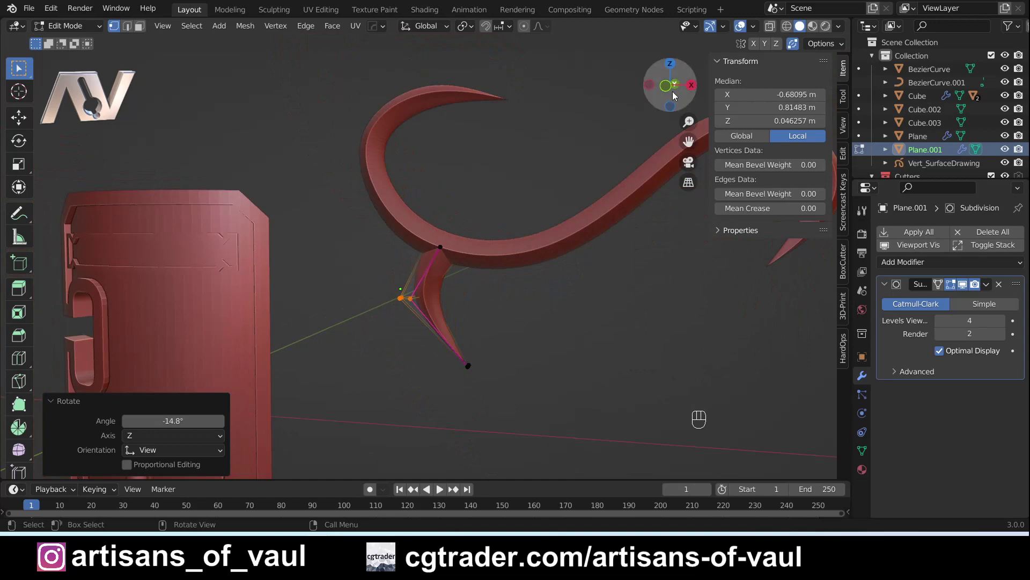
click(669, 88)
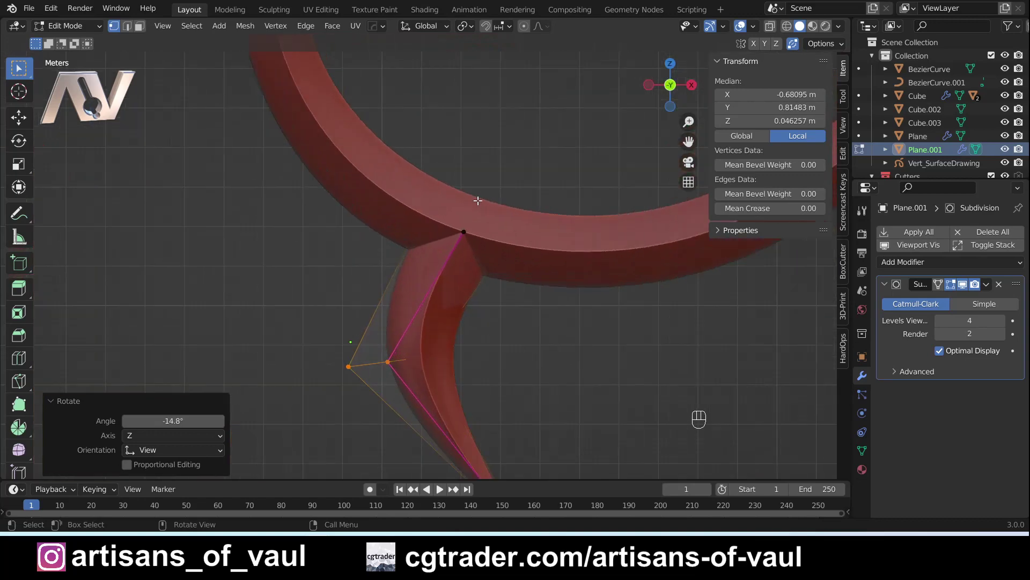
drag(507, 204, 463, 253)
- With snapping on, snap the spur's top vertex onto the curl's edge and return to Object Mode
click(505, 254)
click(486, 31)
drag(511, 30, 519, 275)
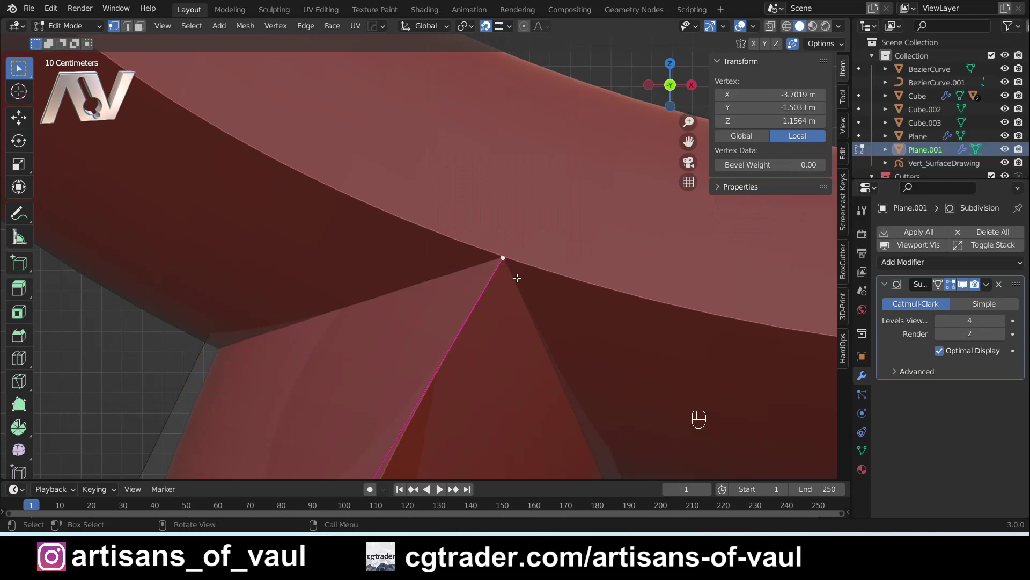
key(g)
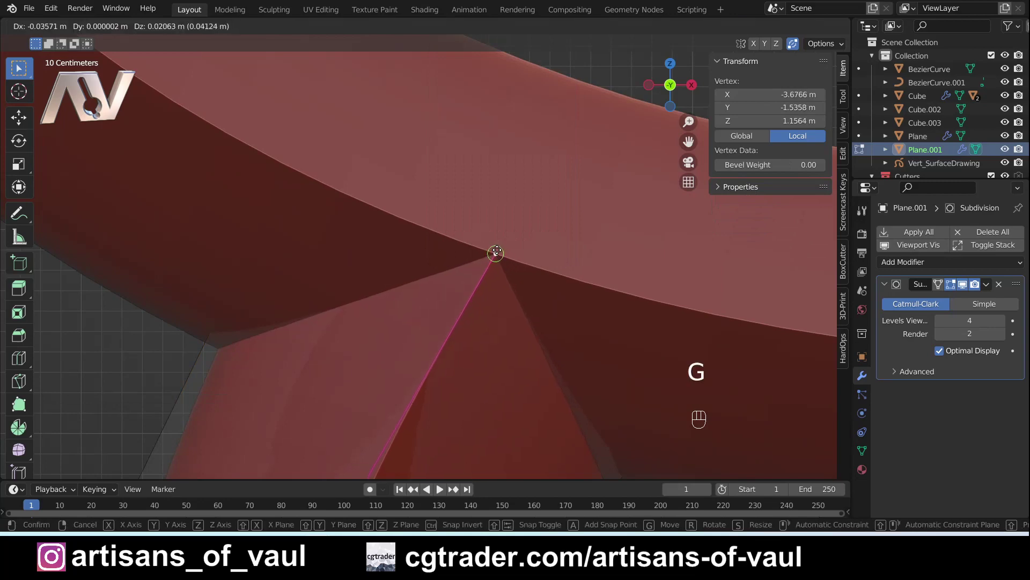
drag(498, 259, 596, 248)
click(608, 259)
middle_click(608, 259)
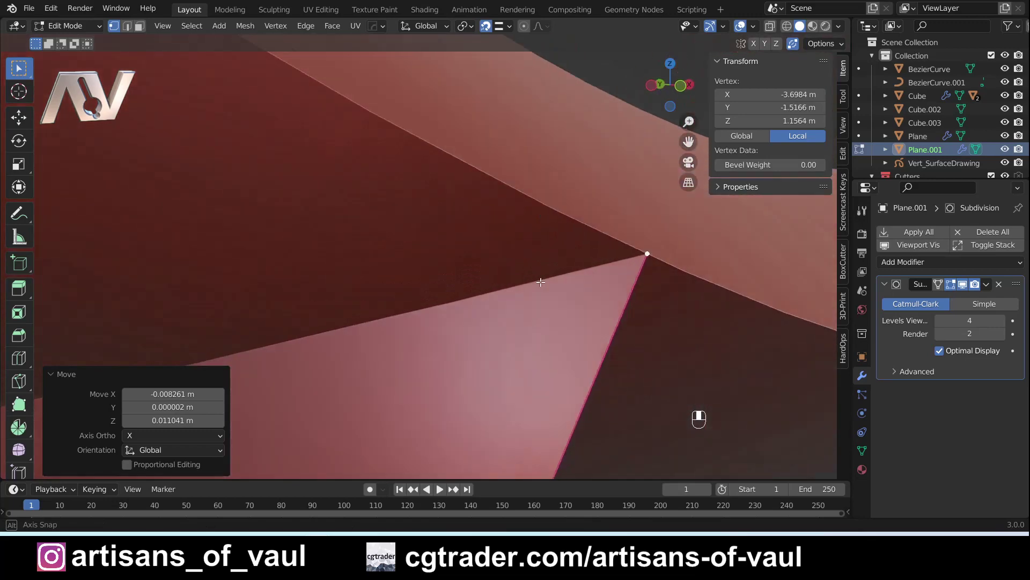
key(Tab)
click(524, 316)
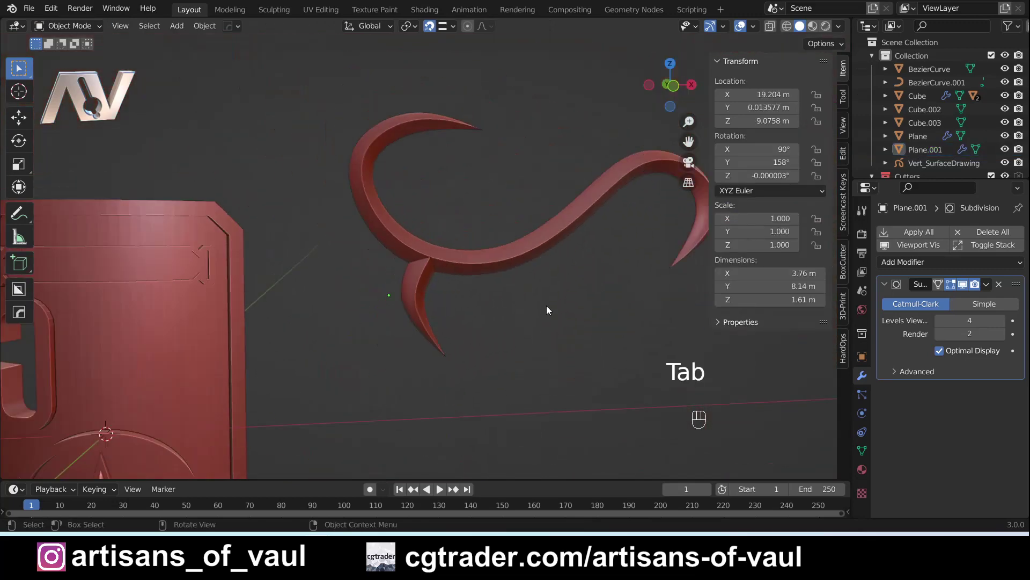
click(536, 304)
- Select and frame the spur piece after viewing it beside the shield
drag(520, 304, 461, 303)
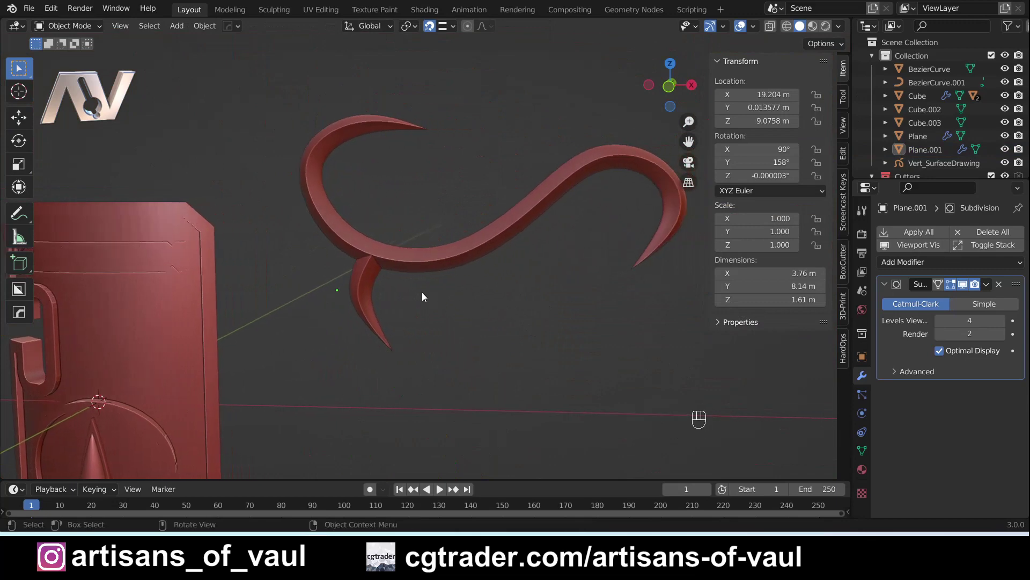
drag(443, 330, 444, 286)
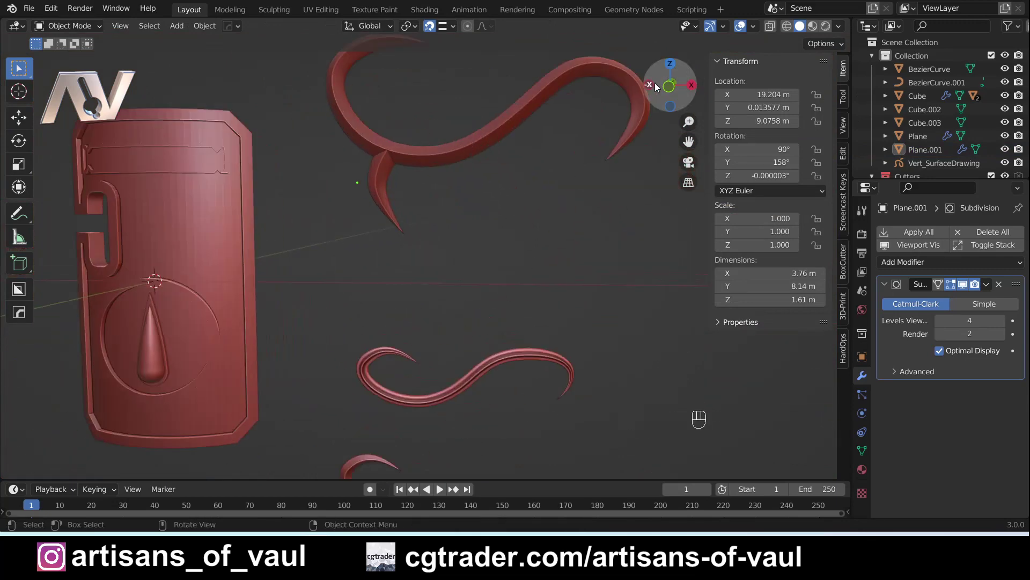
drag(396, 180, 416, 301)
click(410, 334)
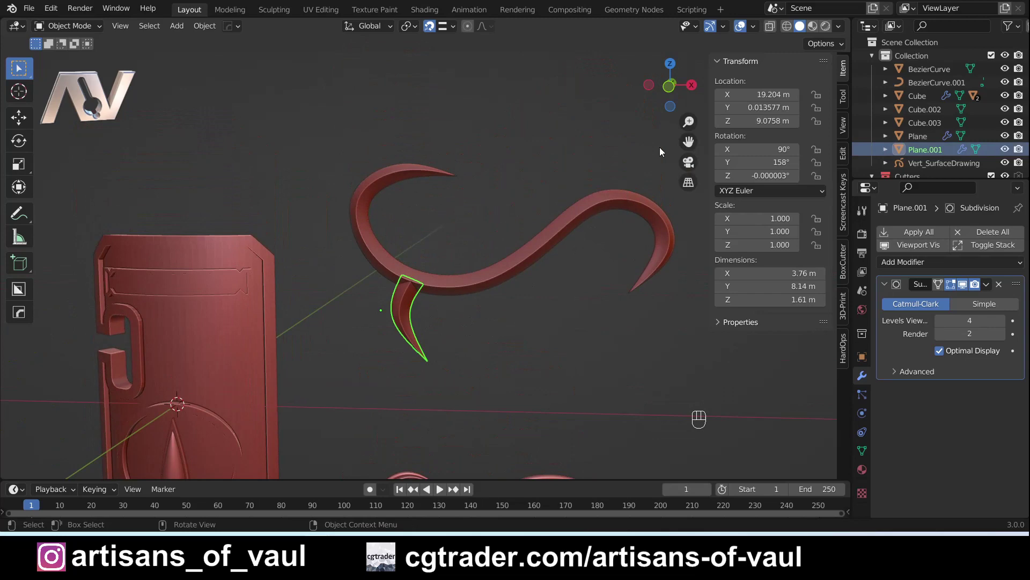
click(667, 91)
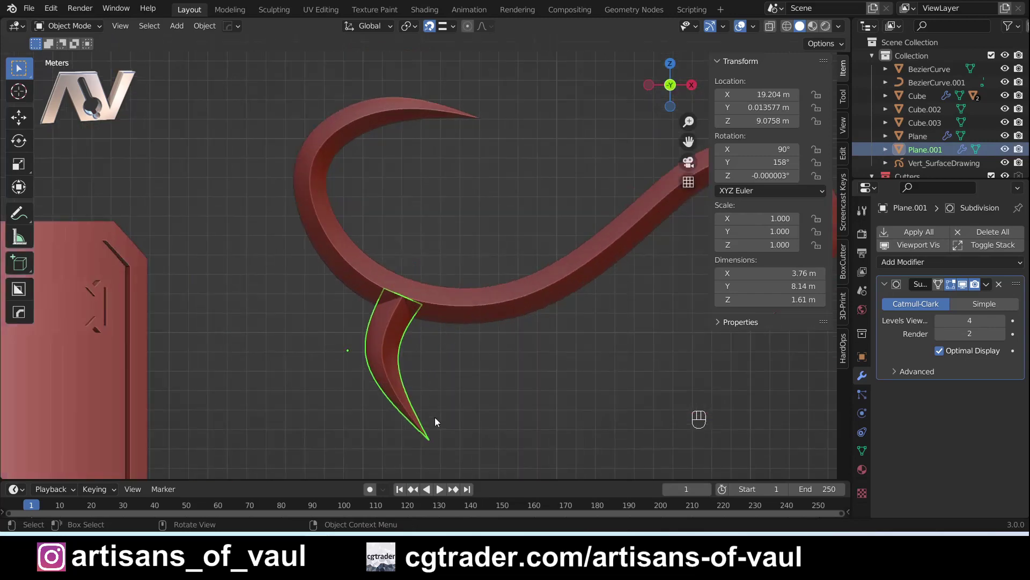
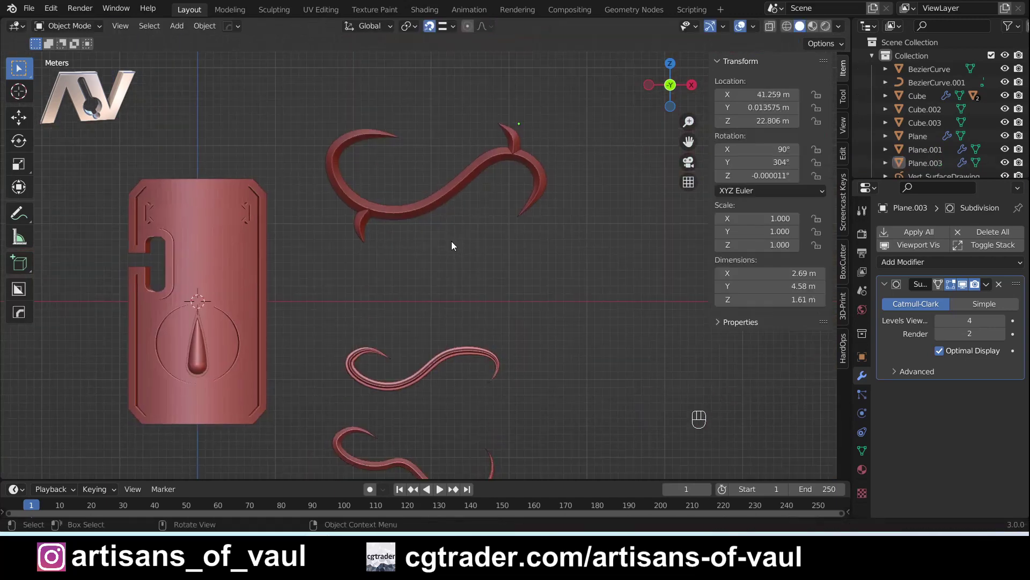
- Orbit and zoom to inspect all three curls from several angles
drag(443, 272, 458, 217)
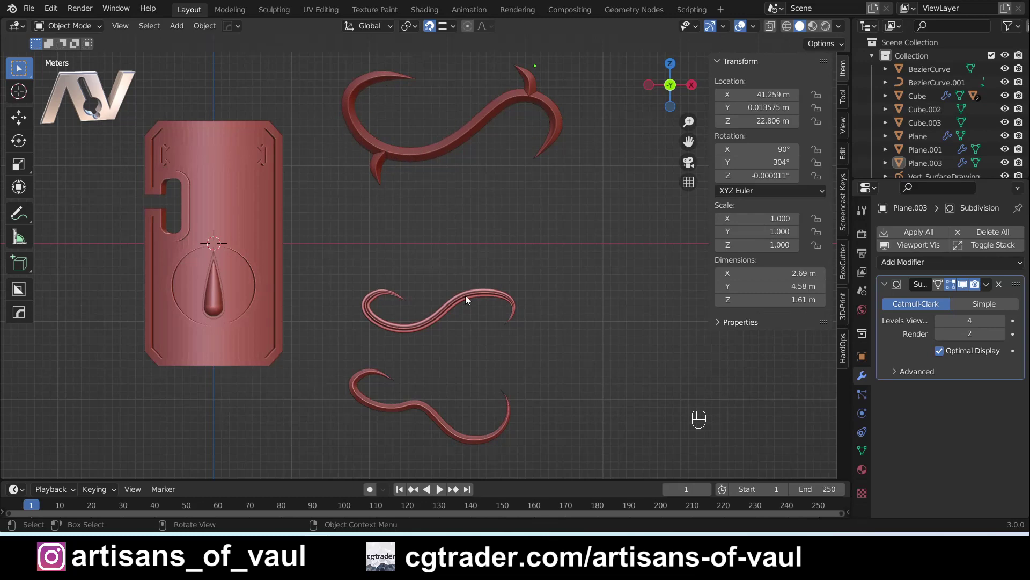
drag(418, 410, 427, 224)
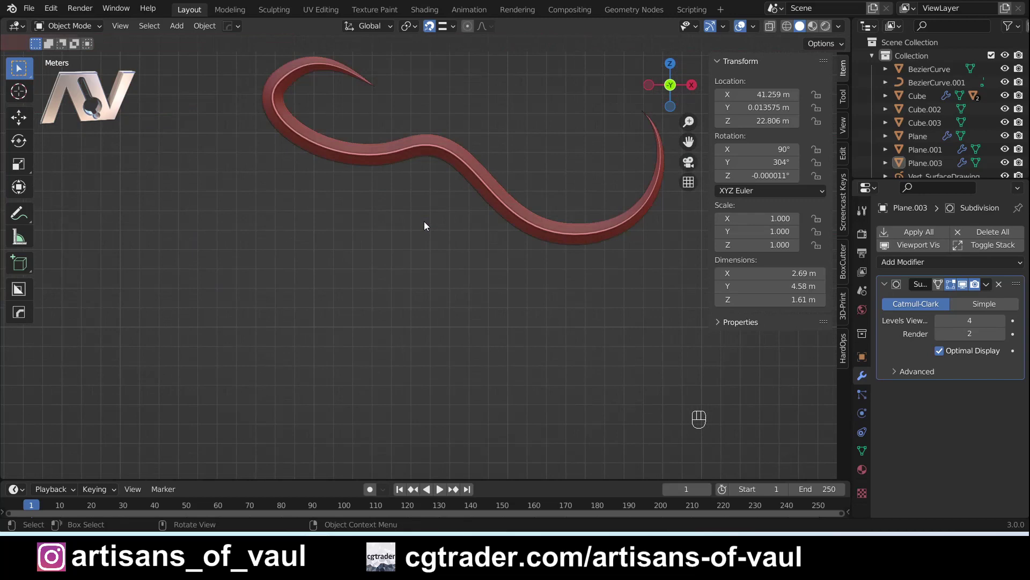
drag(456, 158, 371, 382)
drag(426, 293, 470, 307)
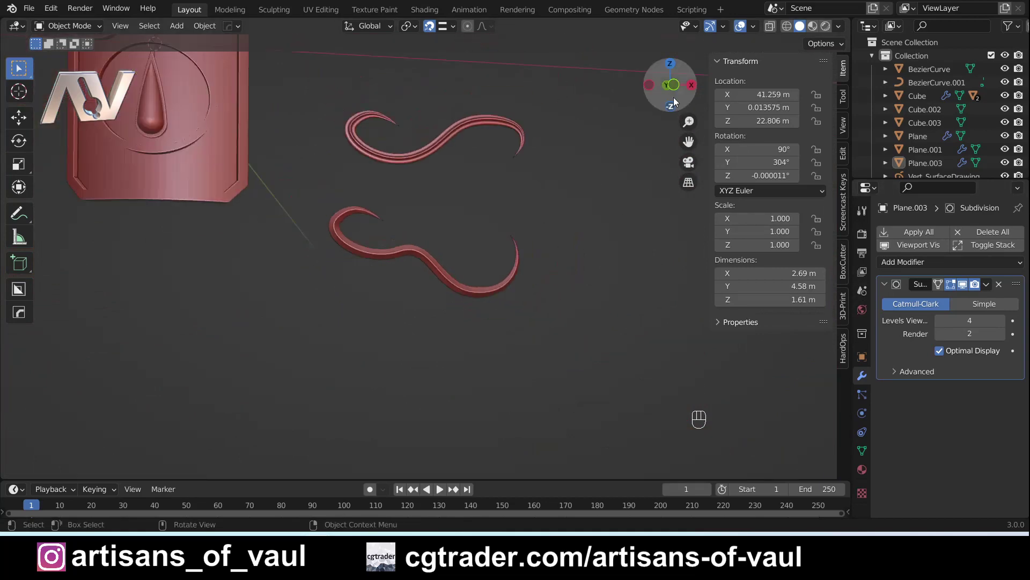
- Delete the extra spur near the curl's right end, keeping the single lower spur
click(676, 89)
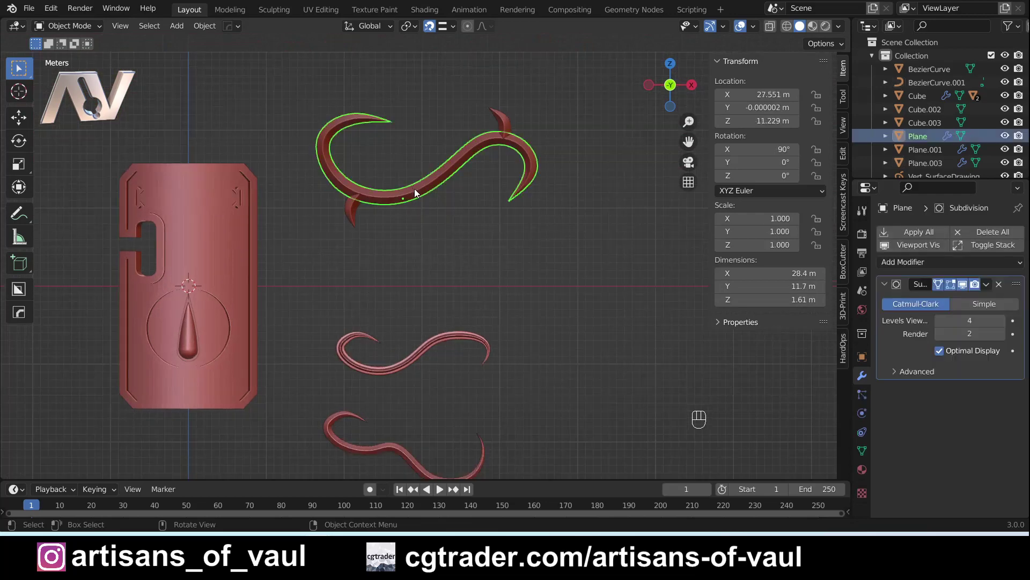
click(508, 123)
key(Delete)
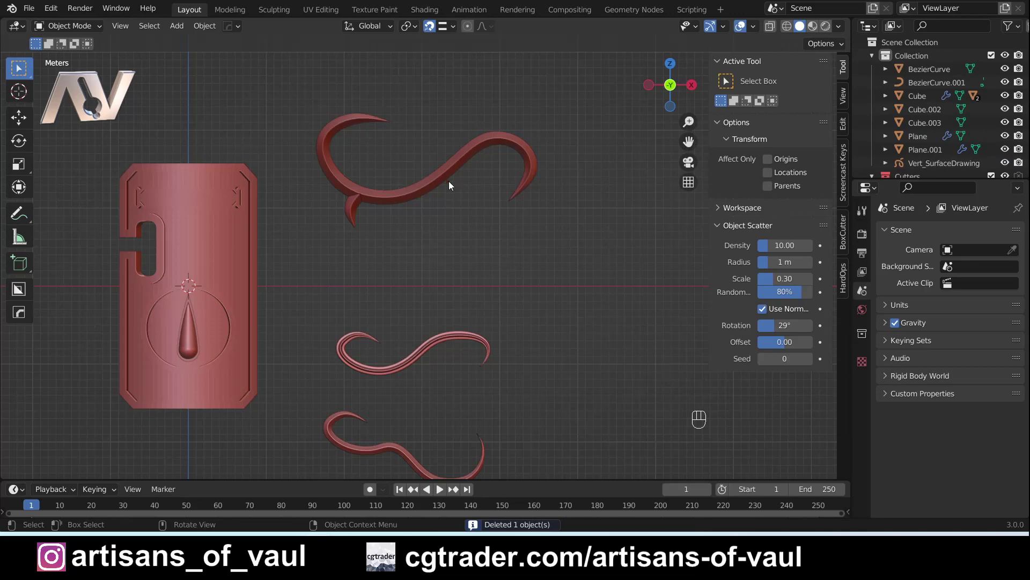
key(Tab)
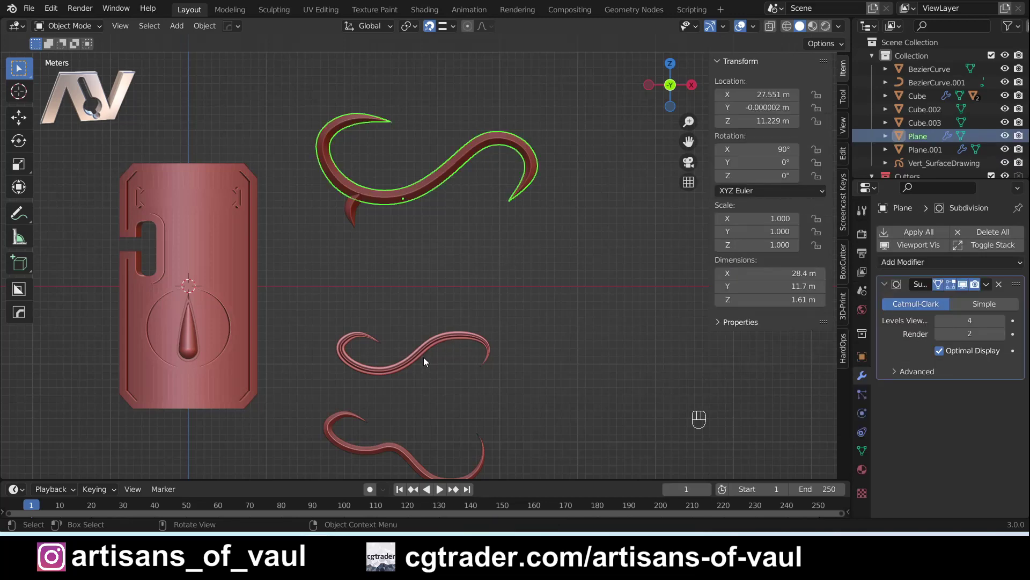
click(428, 352)
key(Tab)
drag(403, 292, 450, 170)
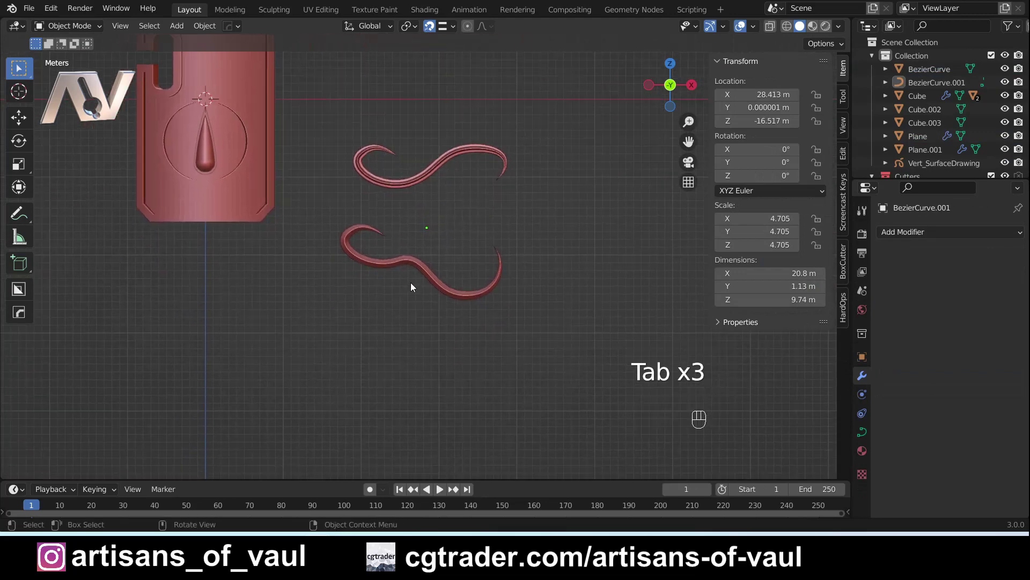
- In the bezier guide curve, select a bottom control point and snap the 3D cursor to it
key(Tab)
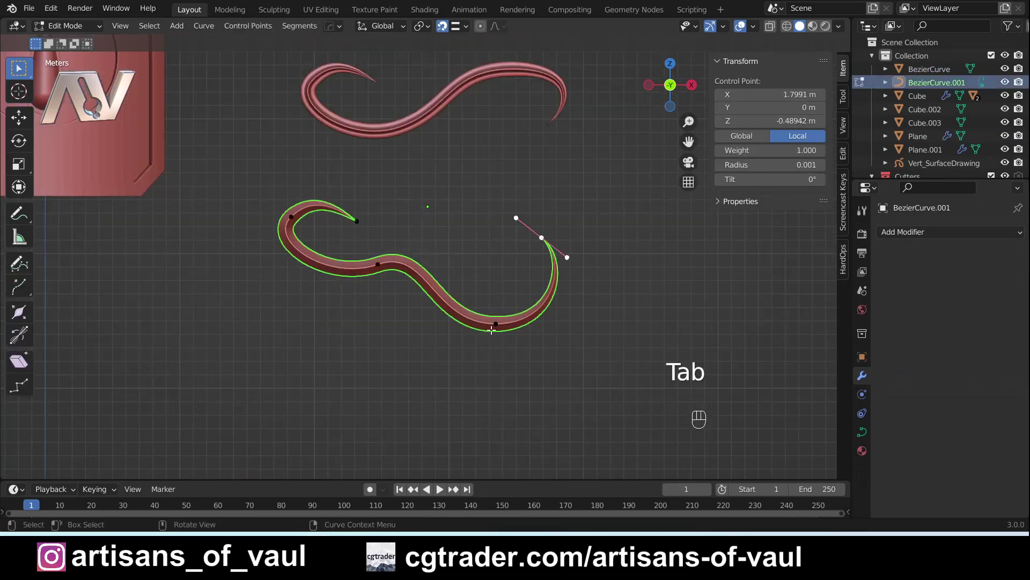
click(494, 321)
drag(511, 312, 438, 293)
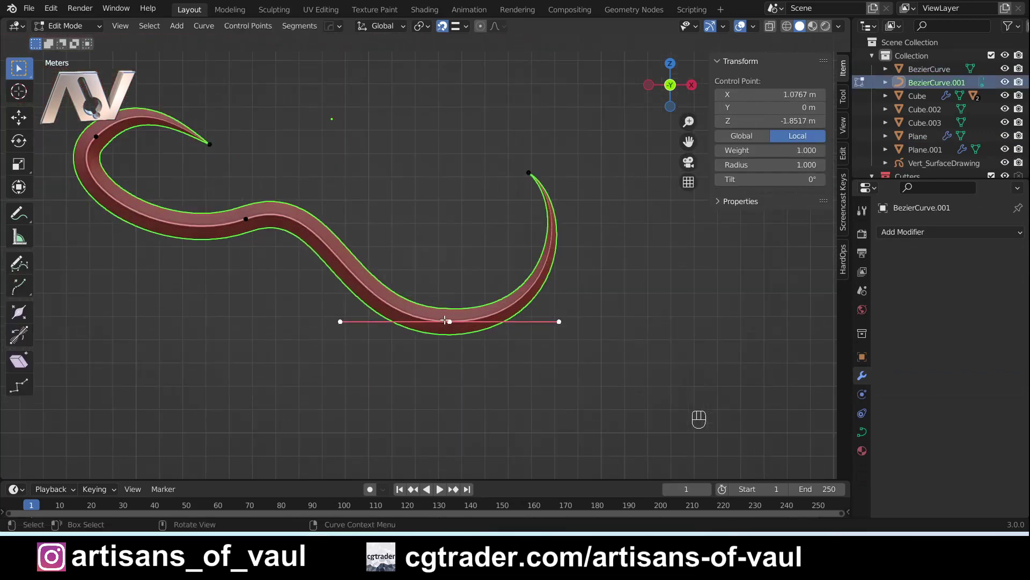
click(453, 326)
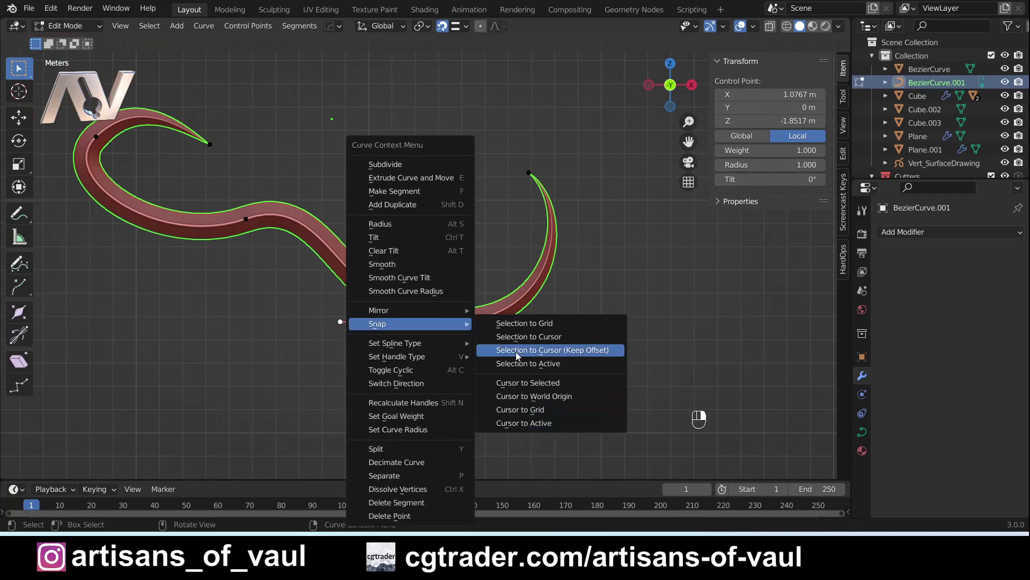
key(shift+s)
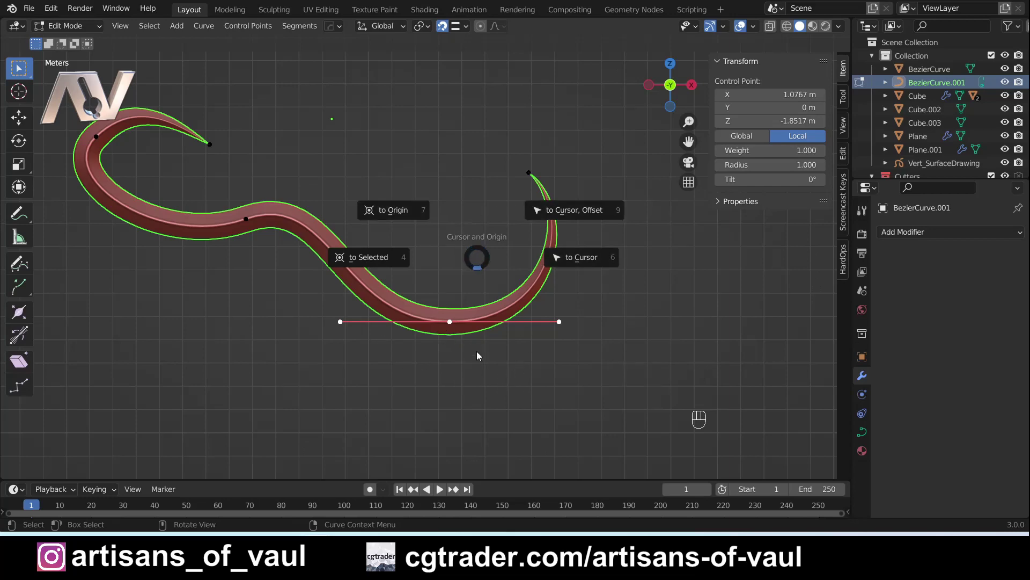
- Leave the bezier curve's edit mode and pick the curl mesh object instead
drag(486, 188, 455, 313)
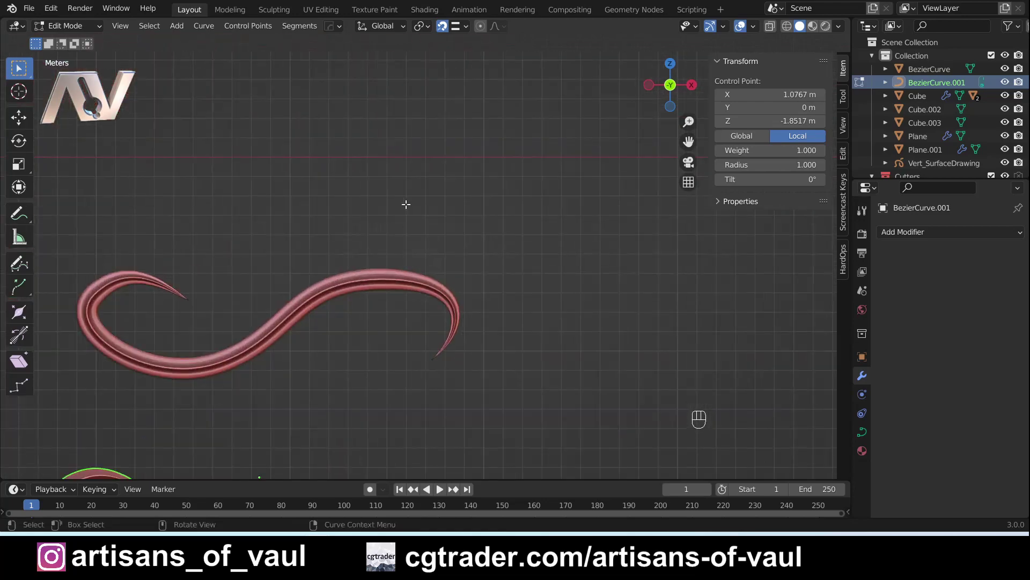
drag(394, 159, 439, 67)
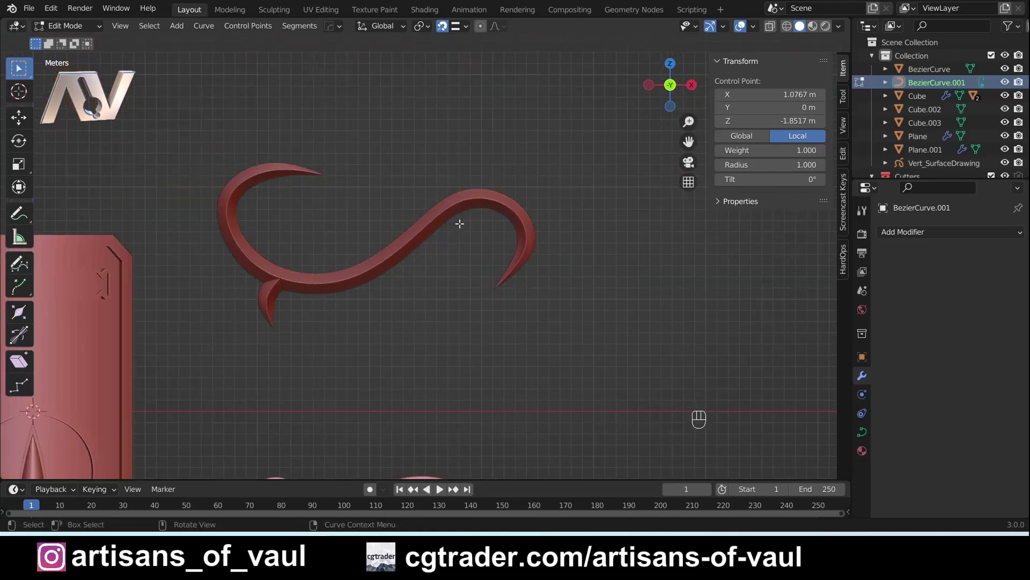
key(Tab)
drag(458, 218, 409, 217)
- Snap the cursor to the vertex at the top of the curl's bend and set the origin there
key(Tab)
drag(490, 213, 427, 258)
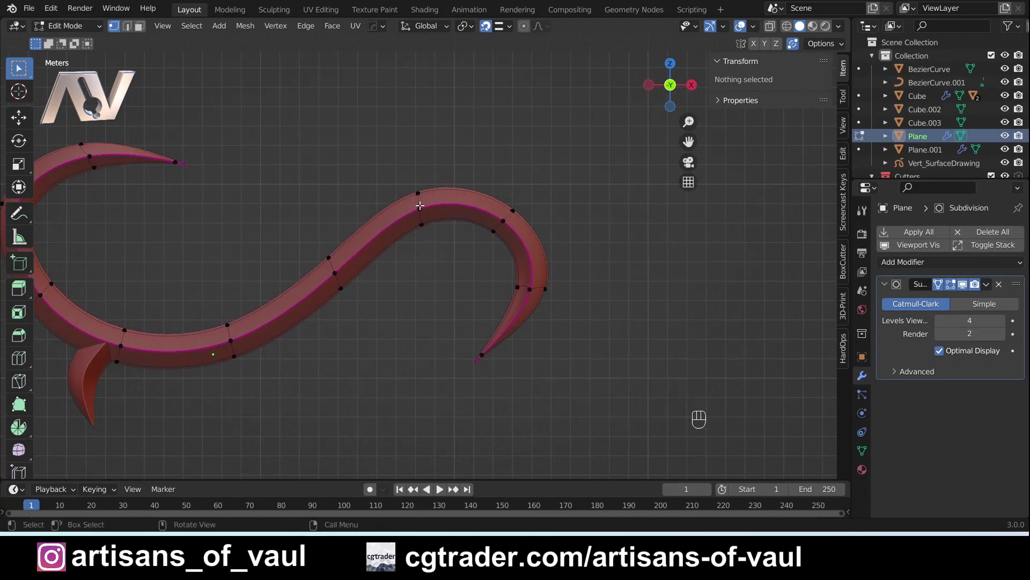
click(423, 204)
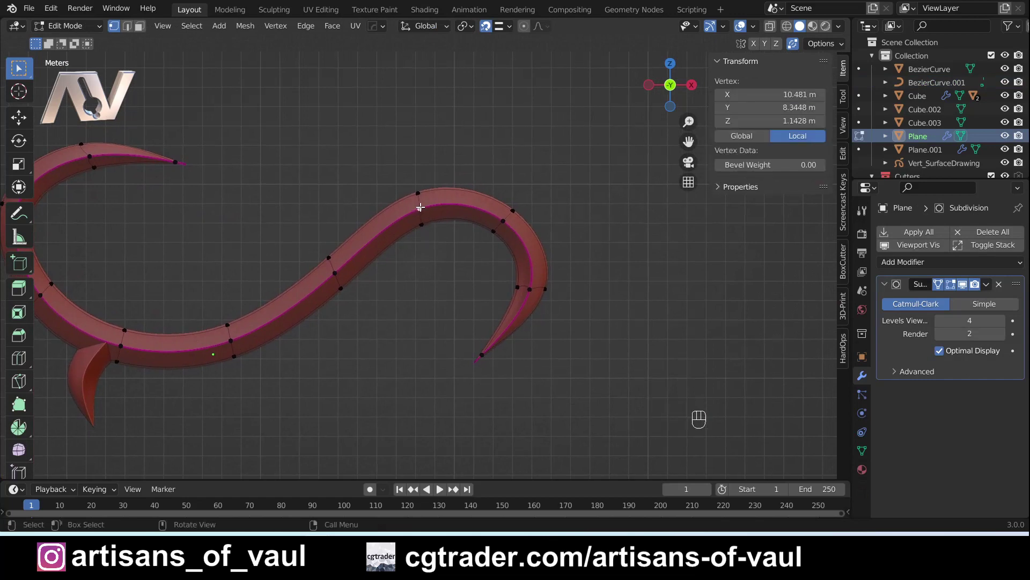
key(shift+s)
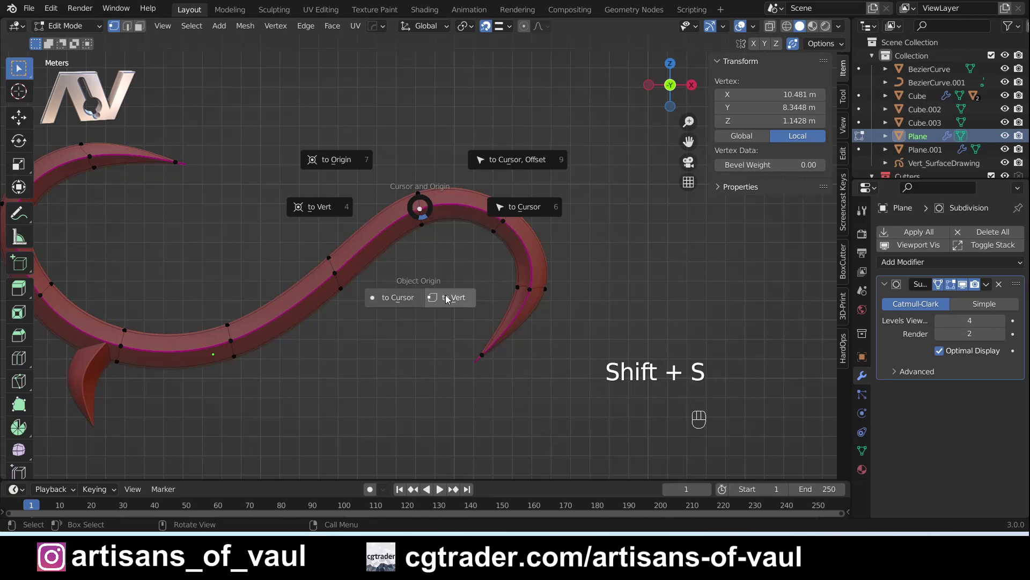
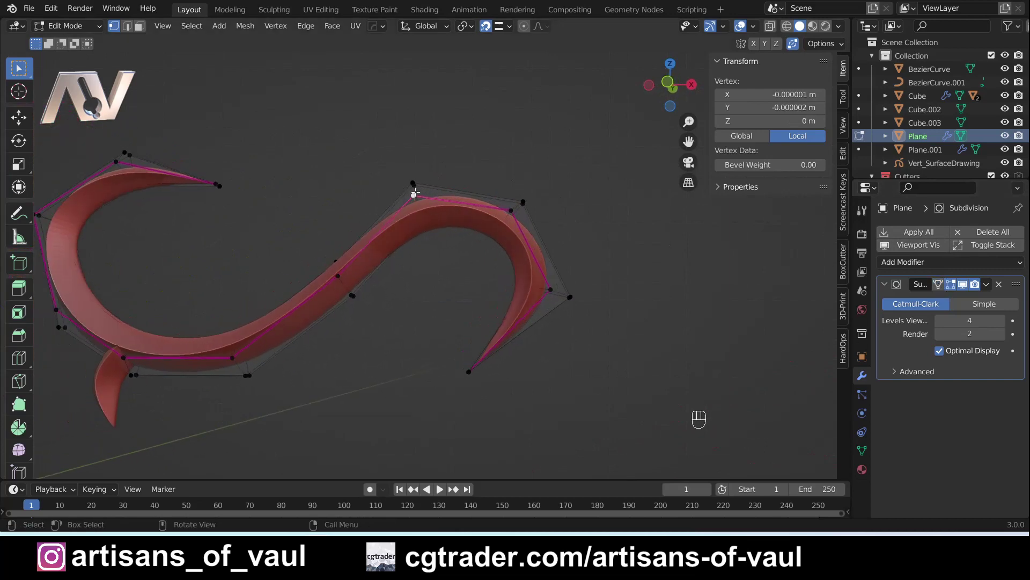
key(Tab)
- Delete the curl's hooked end, leaving a blunt open end, ready for a modifier
key(shift+z)
drag(460, 164, 666, 419)
key(Delete)
key(Tab)
key(shift+z)
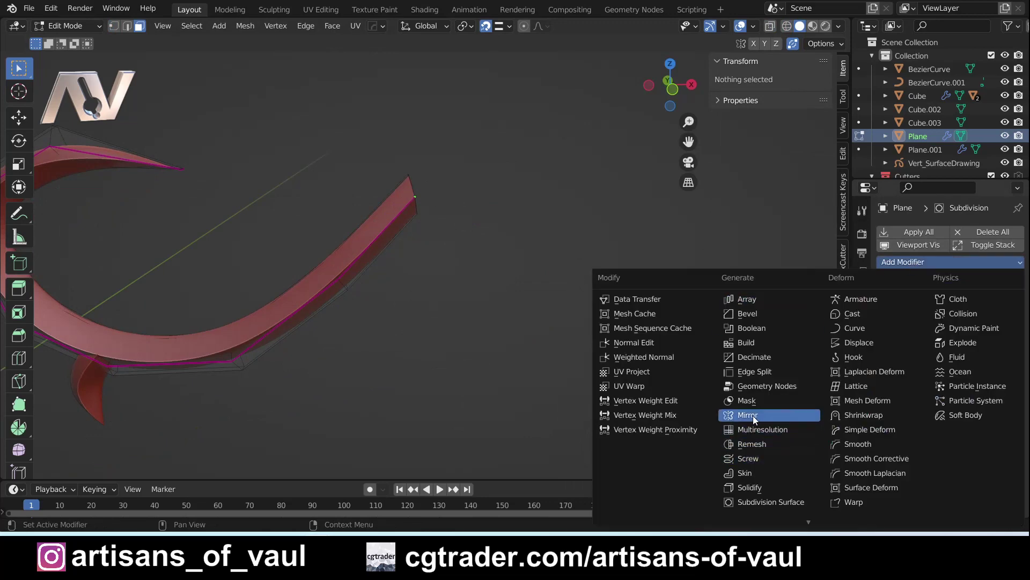
- Add a Mirror modifier, apply the curl's rotation, and order mirroring above Subdivision Surface
drag(755, 413, 809, 377)
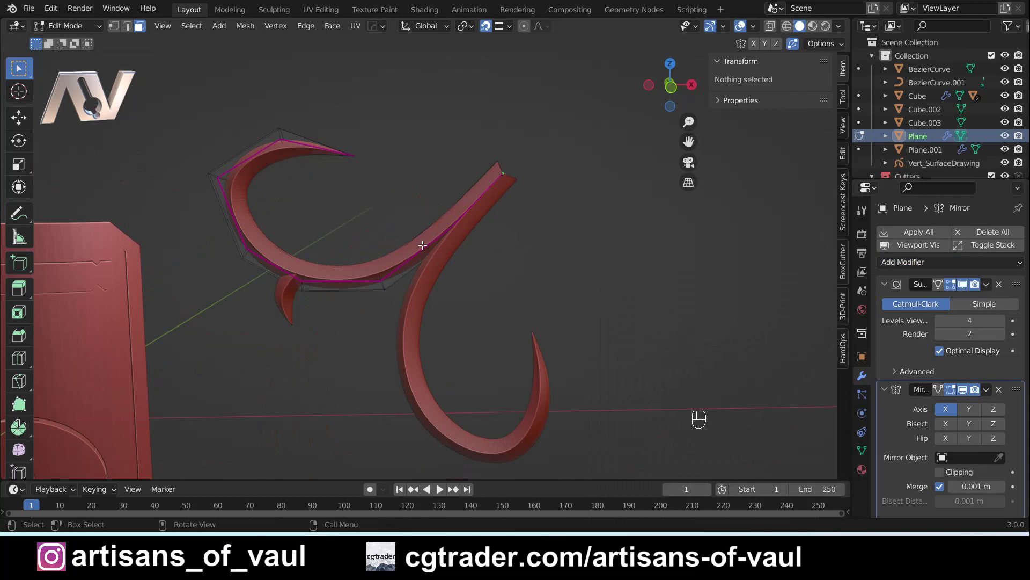
key(Tab)
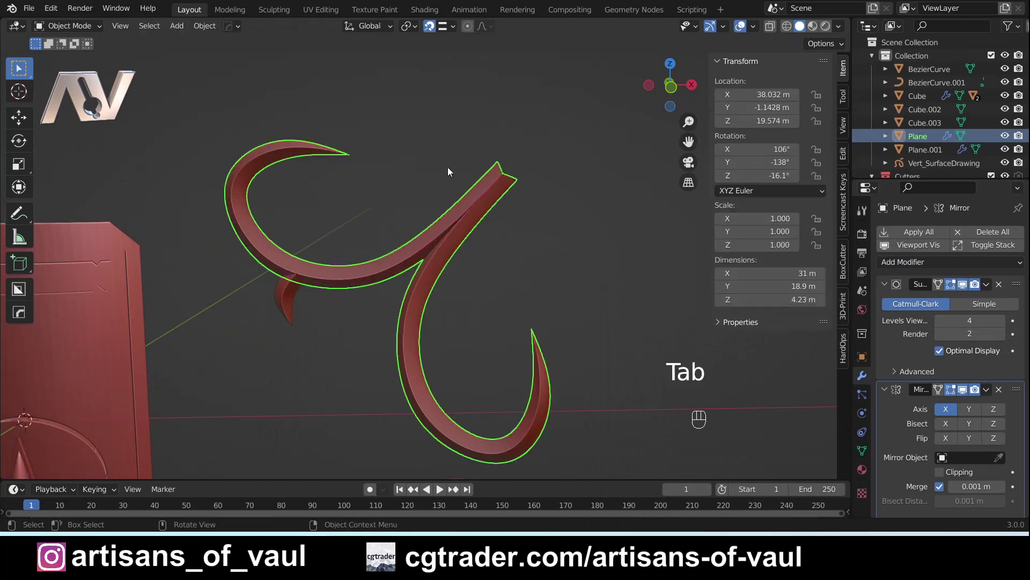
key(ctrl+a)
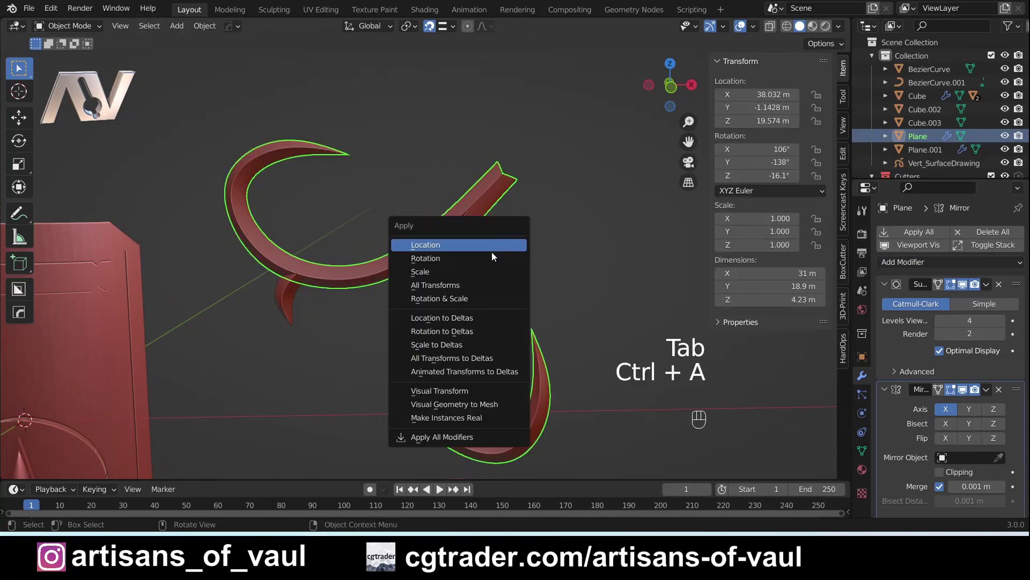
drag(585, 201, 478, 235)
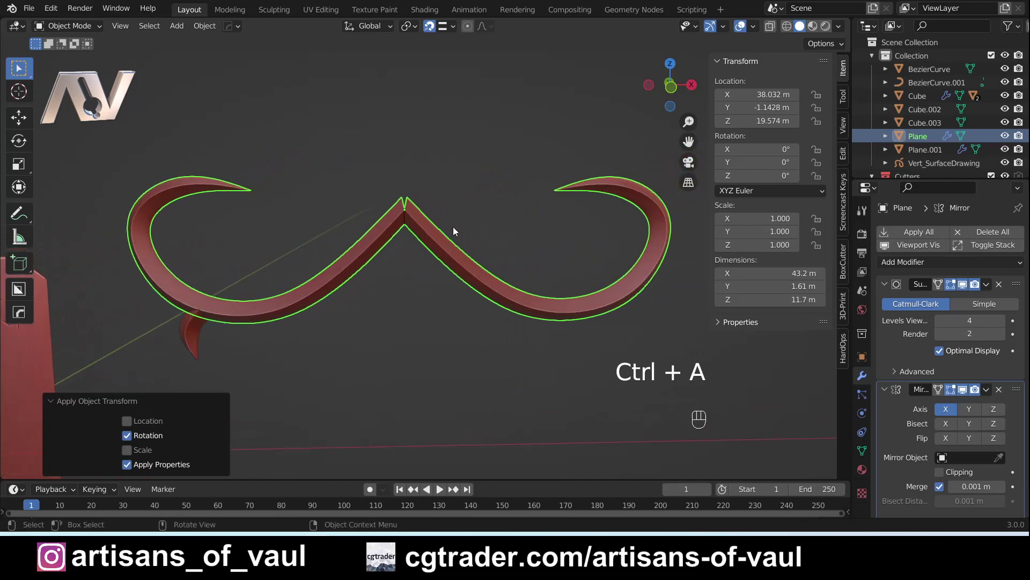
drag(1016, 389, 1016, 274)
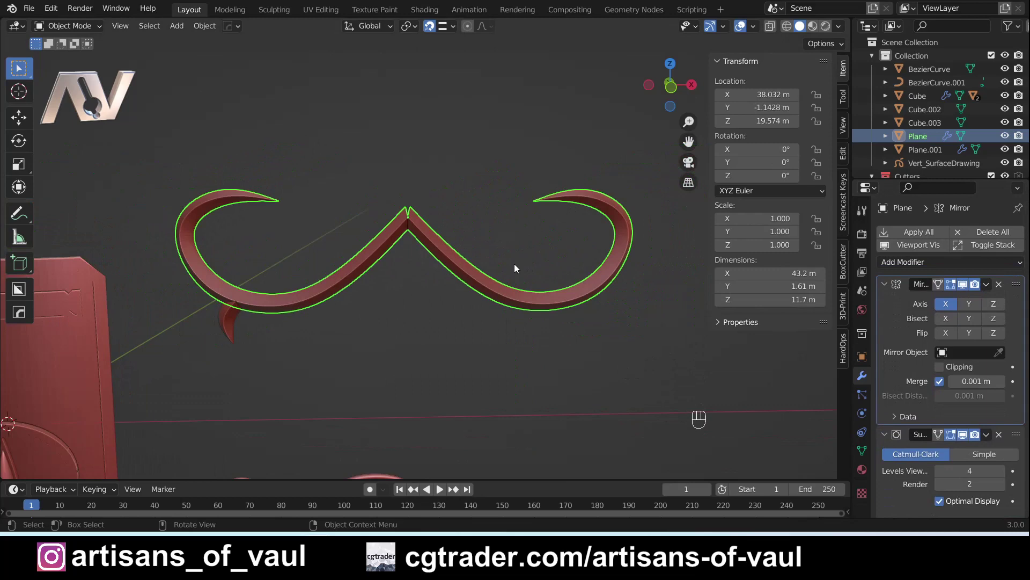
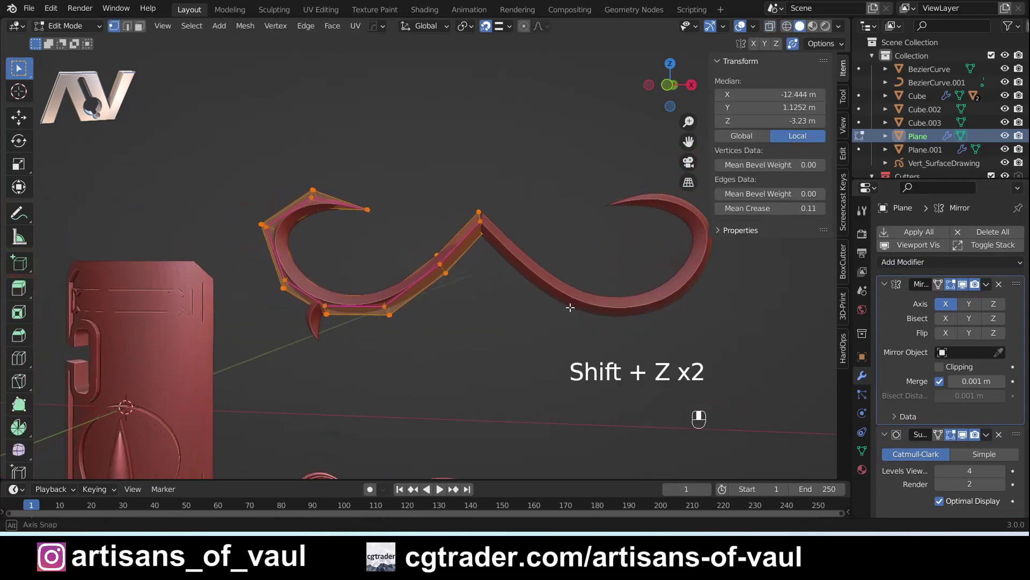
- Slide the half-curl along X to the mirror centre and enable Clipping so the halves join
key(g)
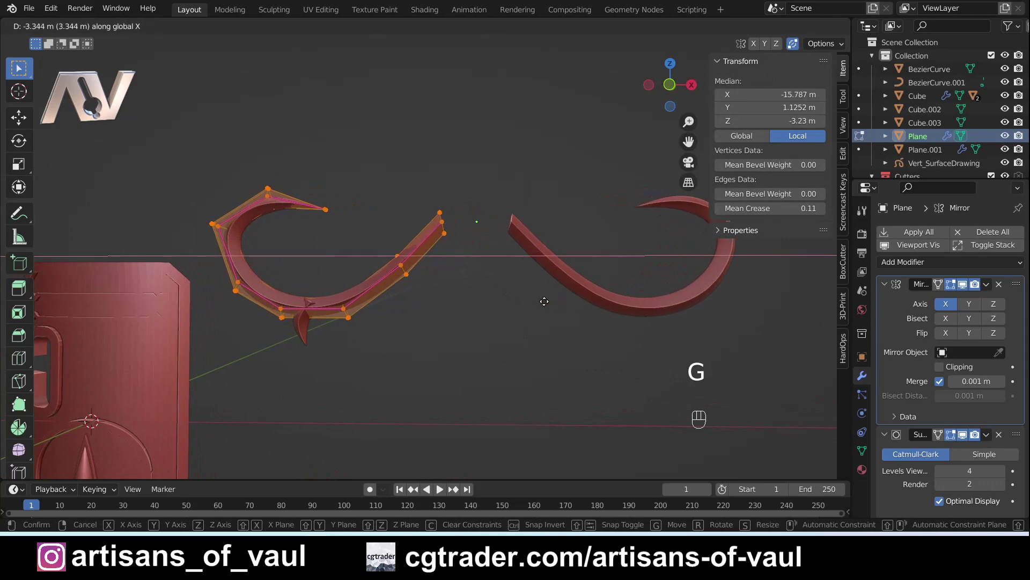
key(shift+z)
key(shift+z)
middle_click(498, 248)
key(e)
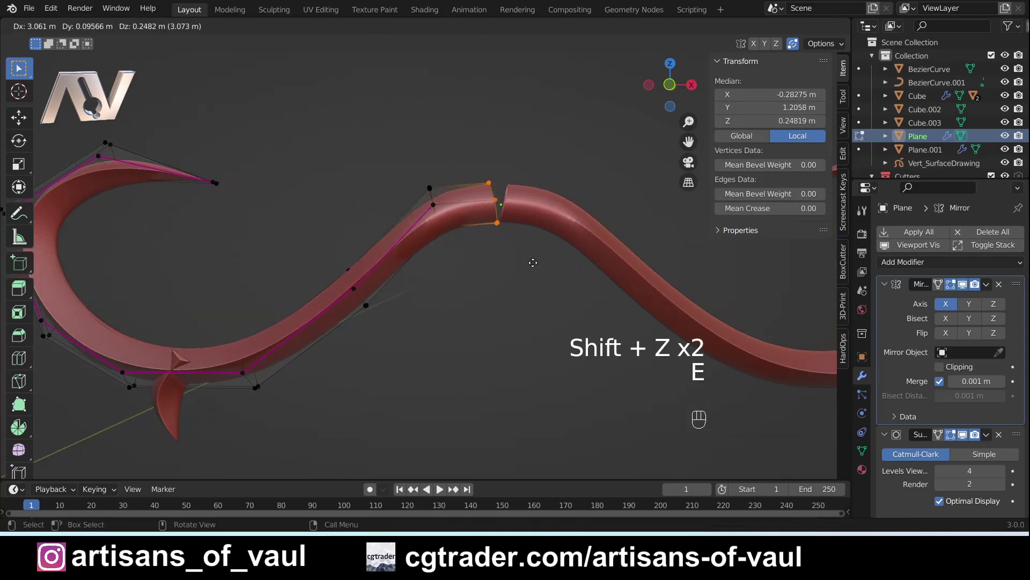
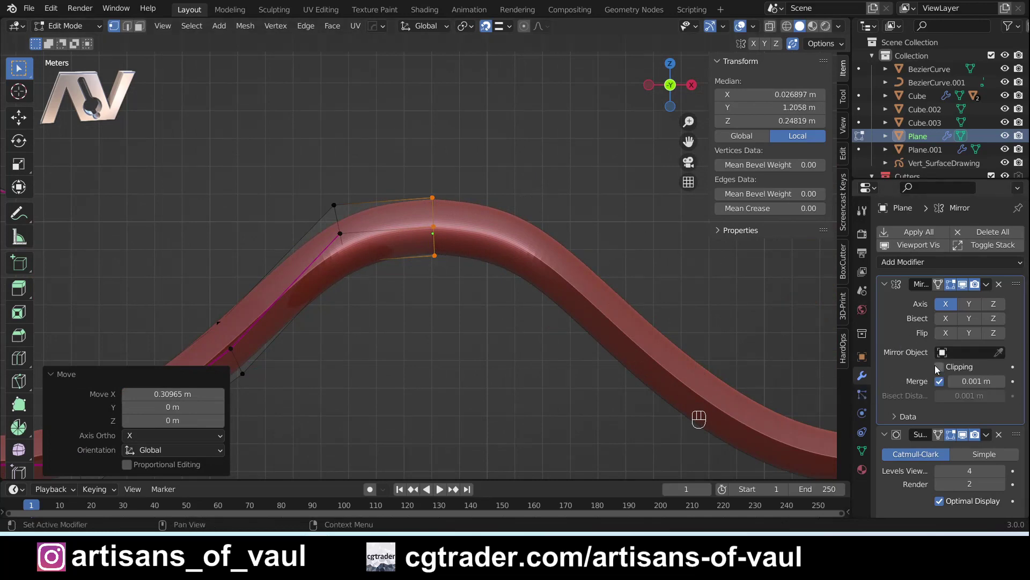
click(937, 368)
key(g)
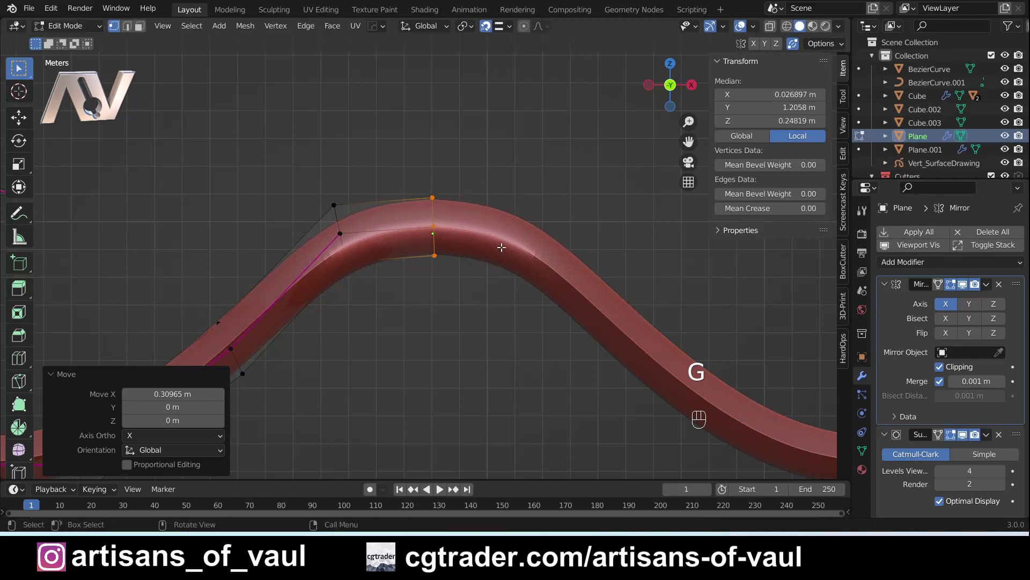
key(Tab)
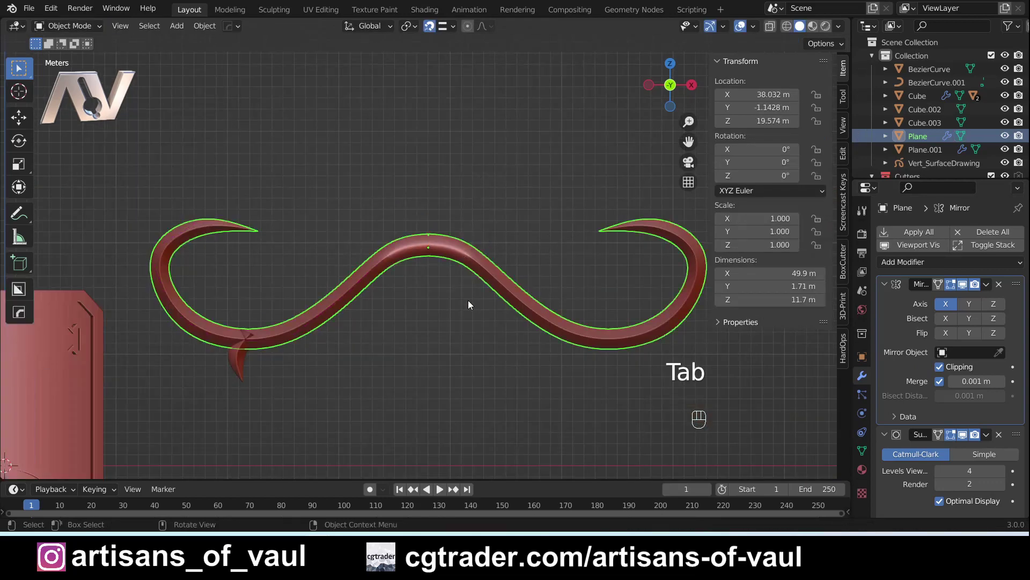
- Select the small spur and move it beneath the joined curl
click(427, 300)
drag(441, 281, 414, 297)
middle_click(387, 290)
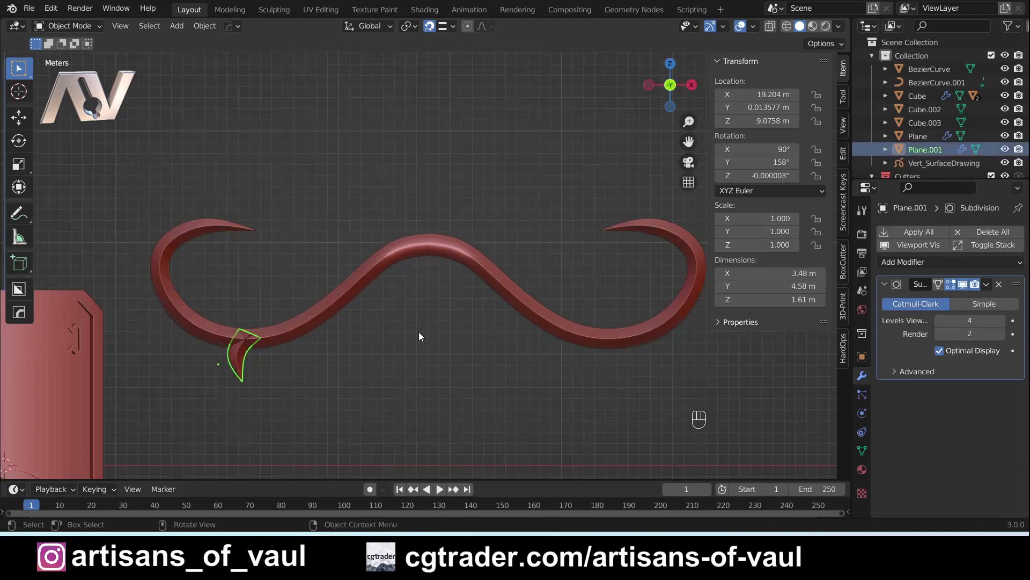
drag(280, 397, 420, 308)
drag(420, 309, 436, 291)
key(g)
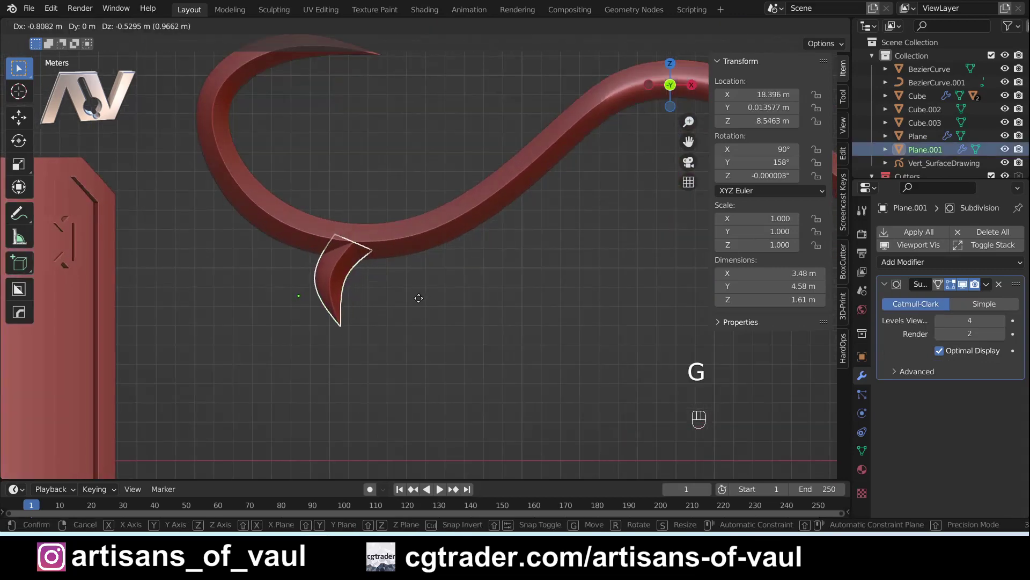
drag(315, 184, 401, 226)
drag(285, 283, 395, 288)
- Snap the spur's tip vertex onto the curl's underside and review the join
key(Tab)
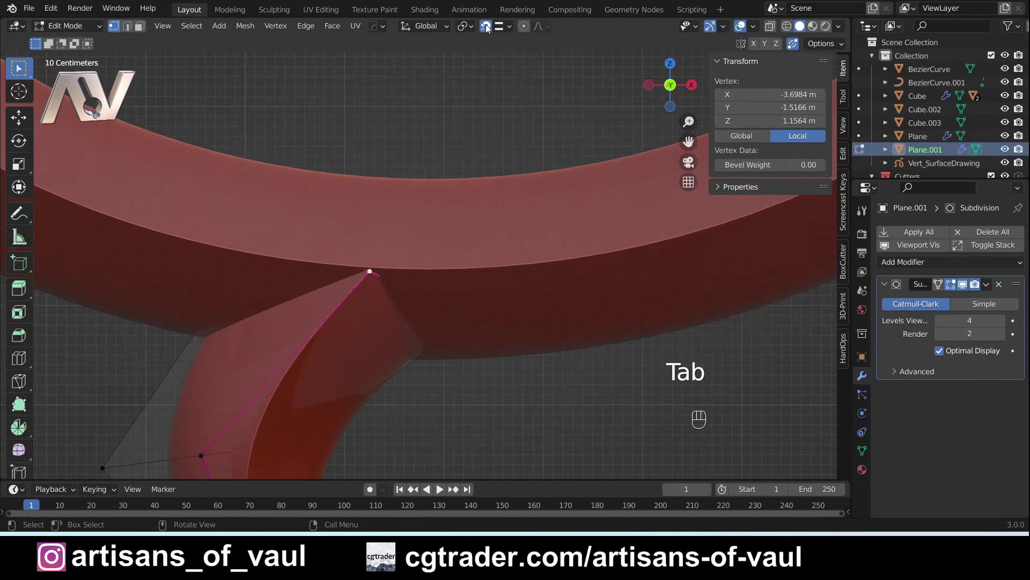
key(g)
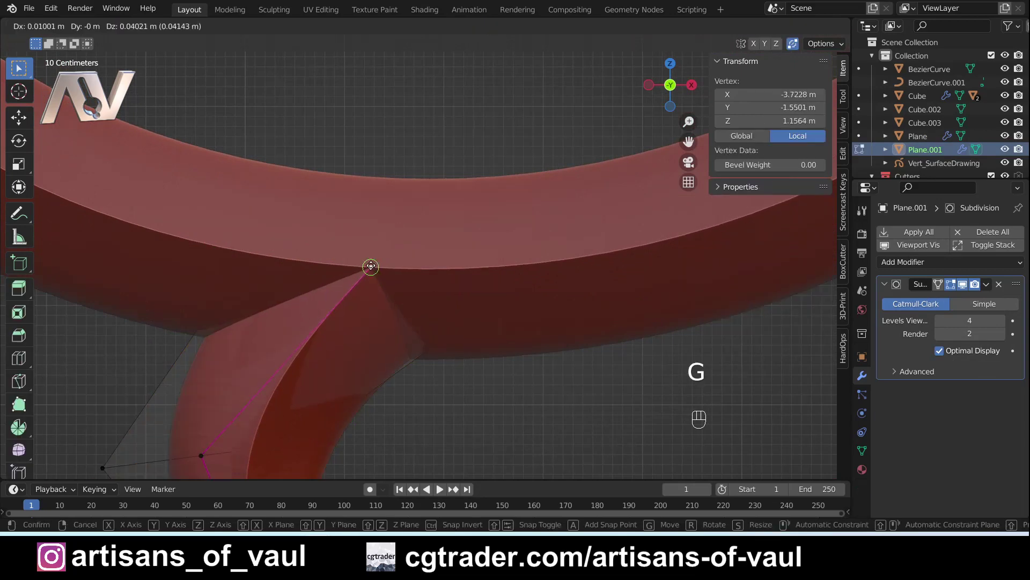
key(Tab)
click(480, 162)
drag(370, 319, 391, 292)
middle_click(431, 249)
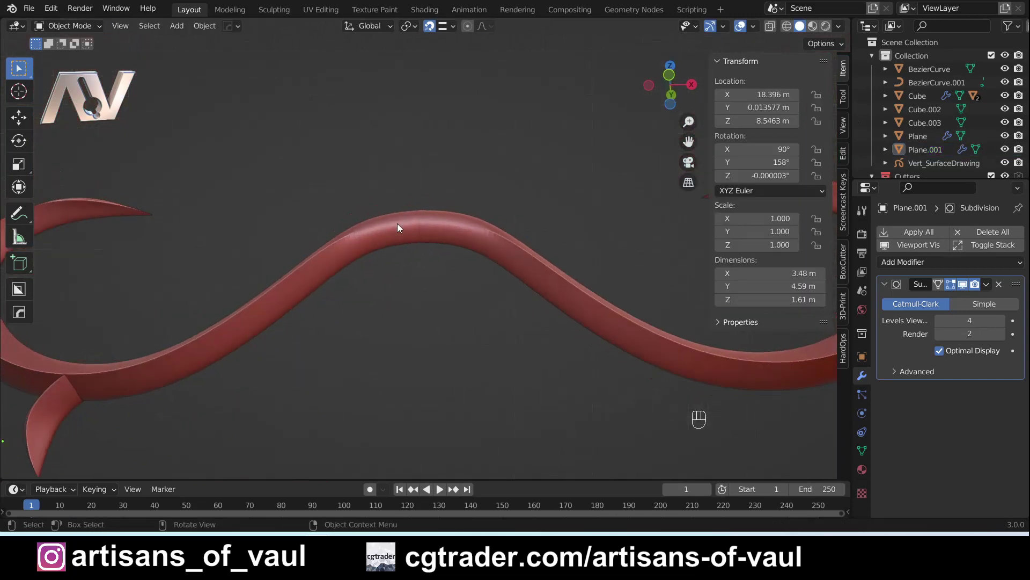
middle_click(389, 251)
- In edge mode, crease the edge along the top of the bend with factor 1
drag(380, 261, 417, 335)
key(Tab)
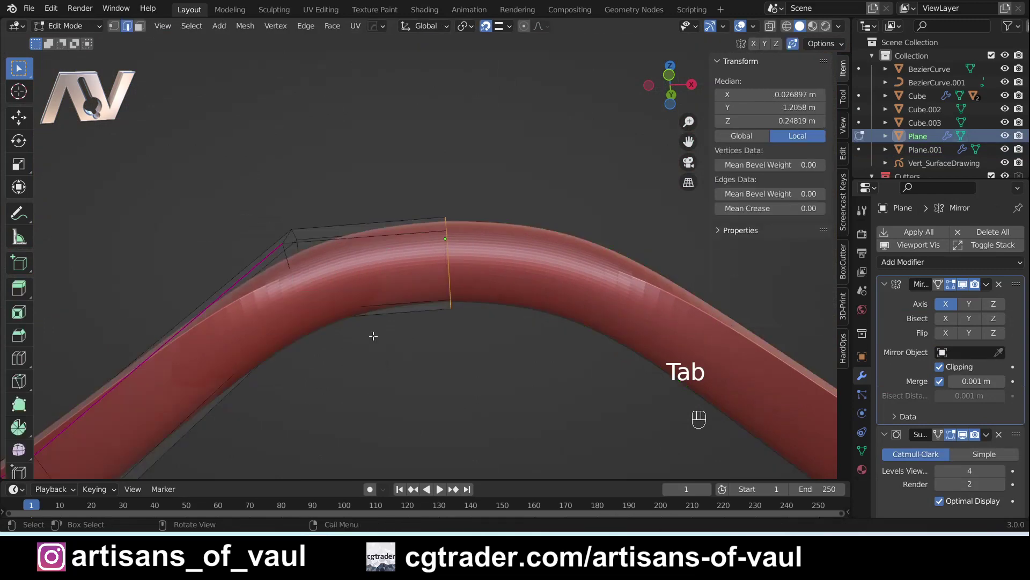
click(330, 236)
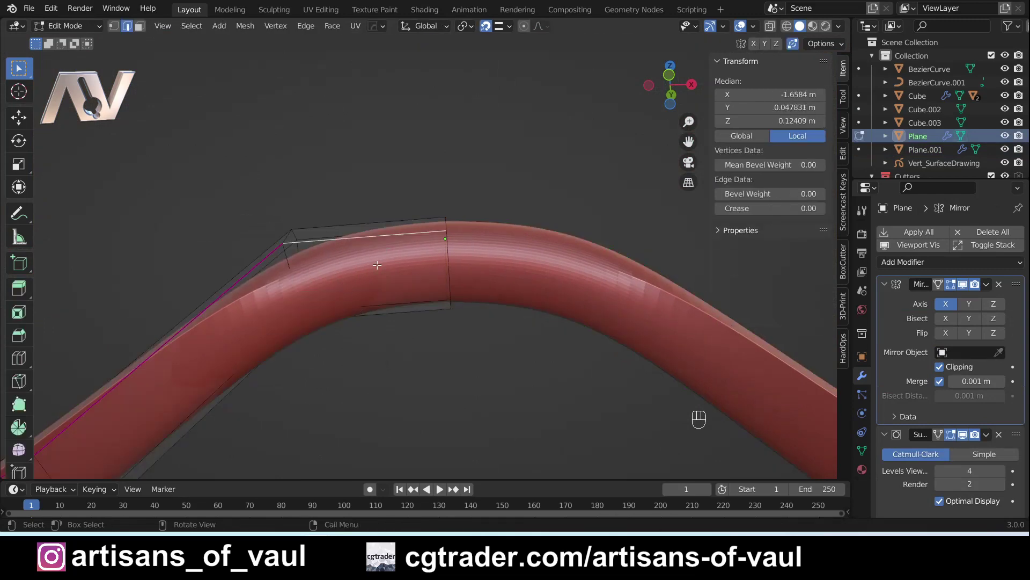
key(shift+e)
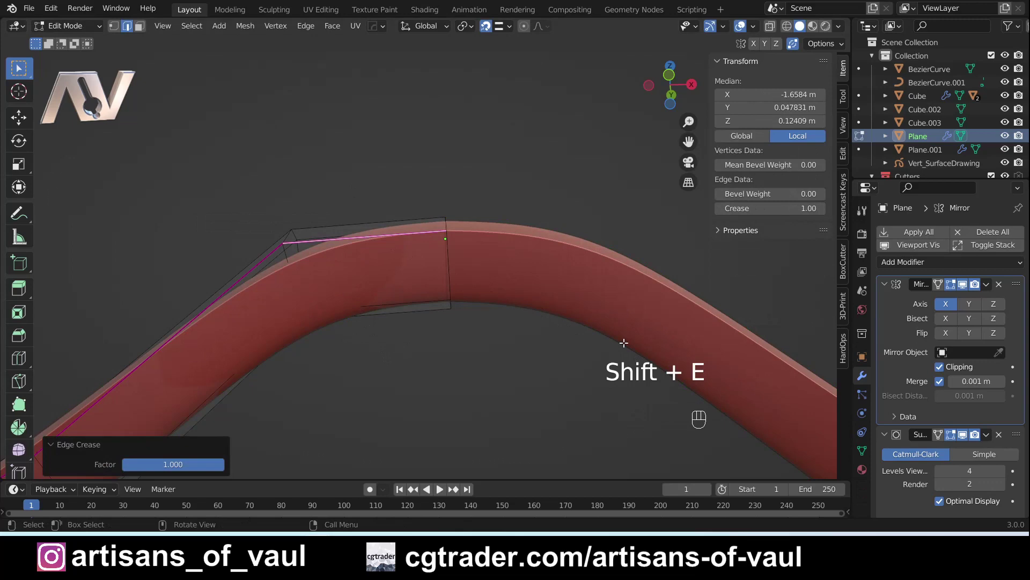
key(Tab)
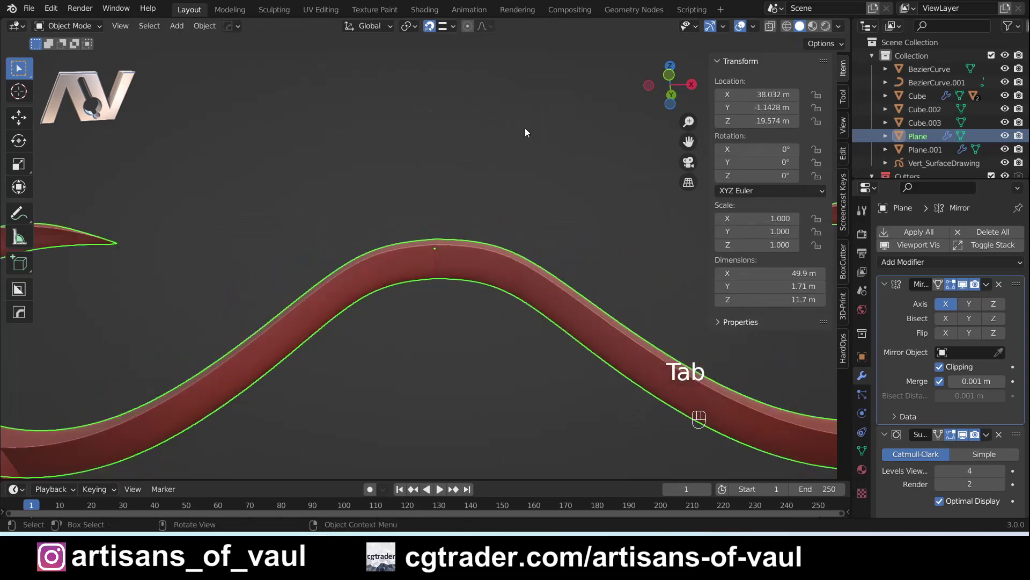
- Orbit to review the finished mirrored curl with both spurs beside the shield
middle_click(292, 358)
drag(289, 371, 382, 281)
drag(190, 363, 287, 345)
click(324, 296)
click(386, 249)
key(alt+x)
key(alt+x)
click(372, 208)
click(388, 172)
drag(381, 182, 374, 188)
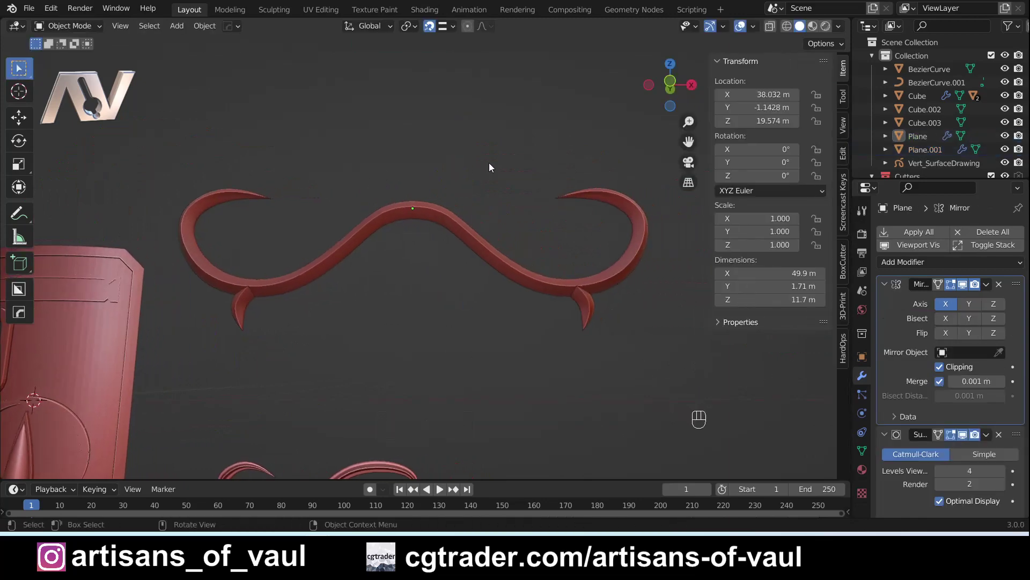
drag(493, 180, 491, 193)
middle_click(491, 193)
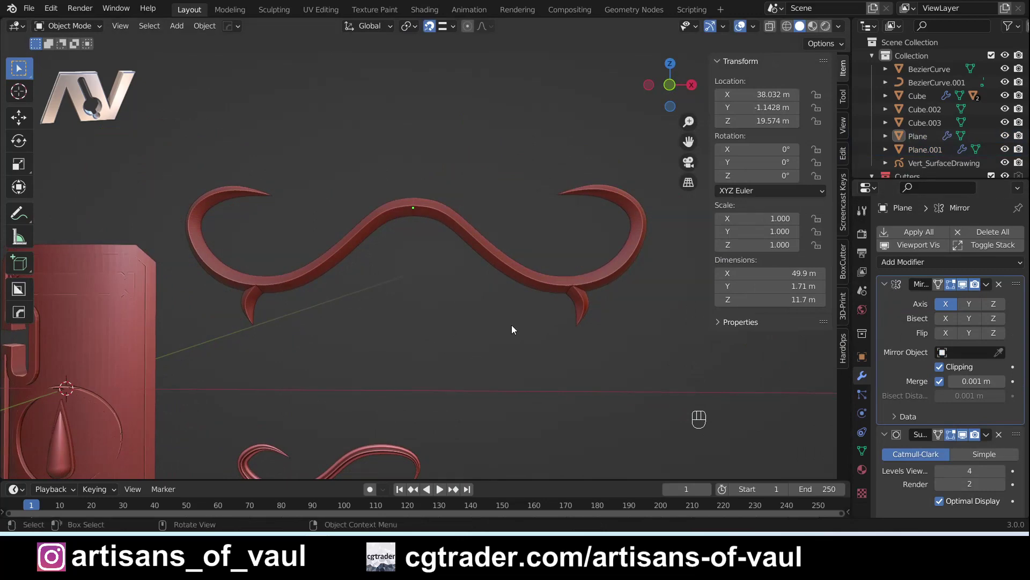